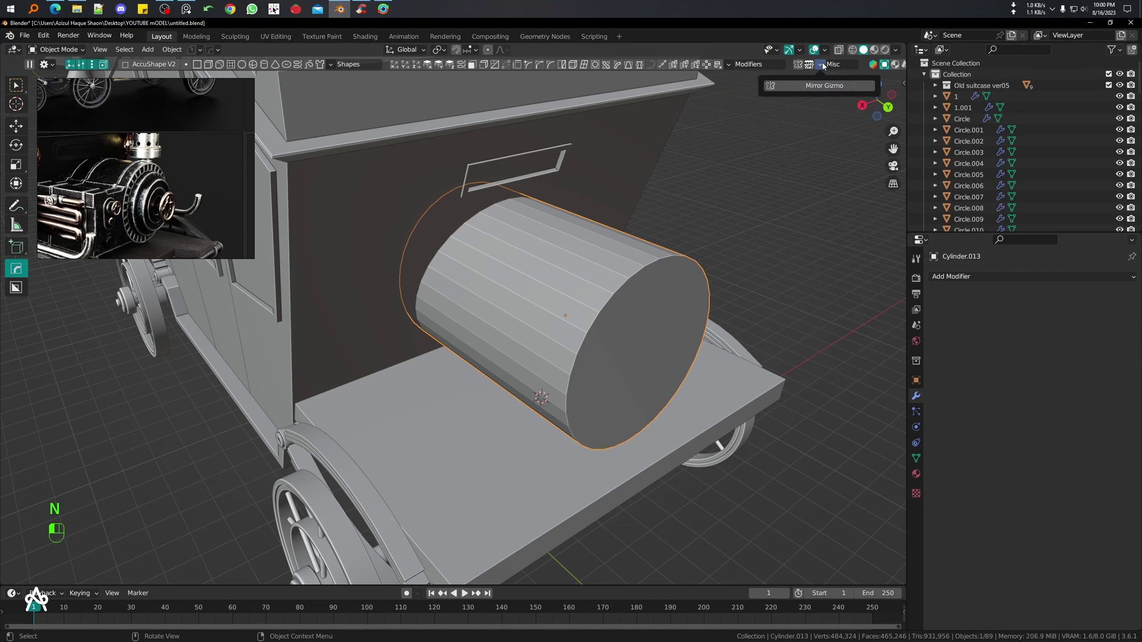
- From front view, move the engine cylinder down along Z to centre it against the cabin
{"action": "left_click_drag", "start_coordinate": [556, 339], "coordinate": [631, 376]}
{"action": "left_click_drag", "start_coordinate": [649, 365], "coordinate": [612, 367]}
{"action": "key", "text": "KP_3"}
{"action": "key", "text": "KP_1"}
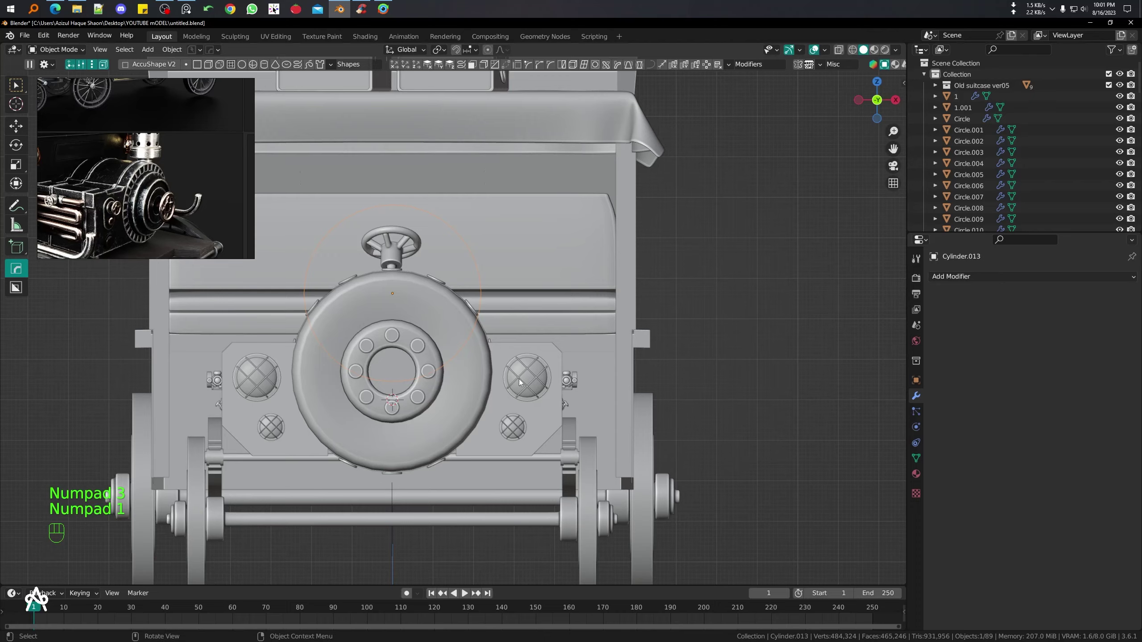
{"action": "key", "text": "KP_1"}
{"action": "key", "text": "g"}
{"action": "key", "text": "g"}
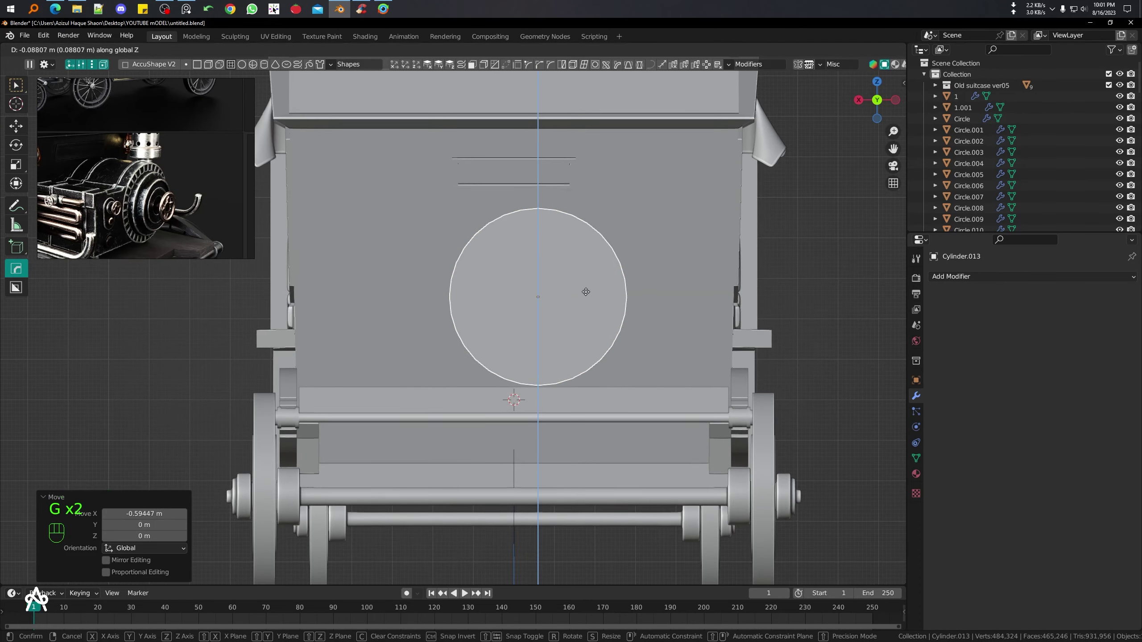
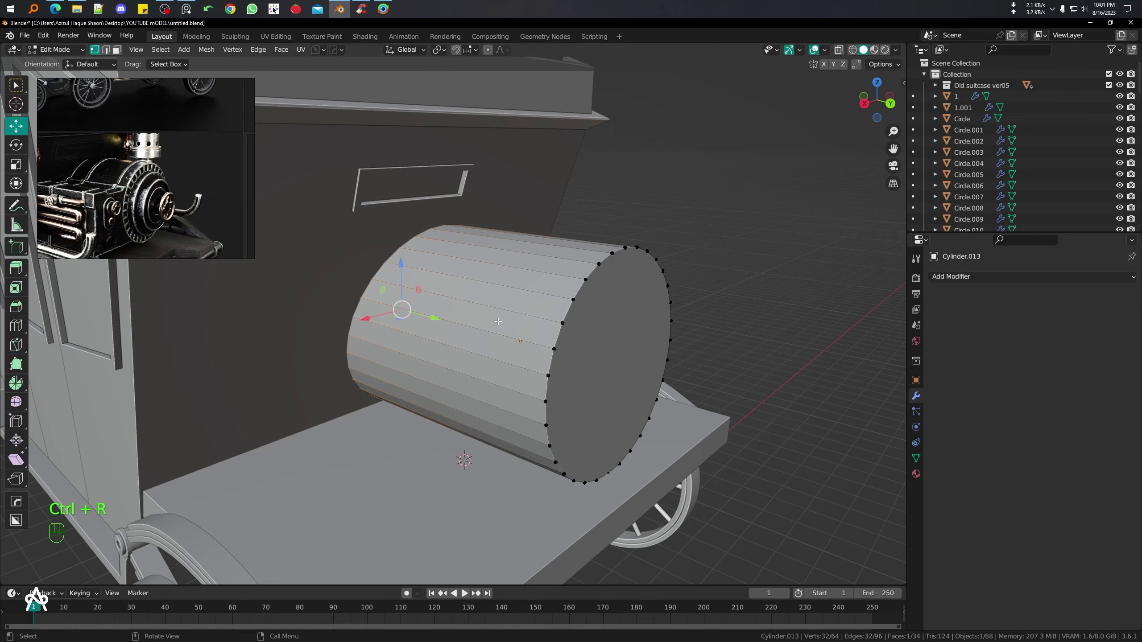
- Stretch the cylinder's rear vertices along X into a boxy block and add two band loop cuts
{"action": "key", "text": "4"}
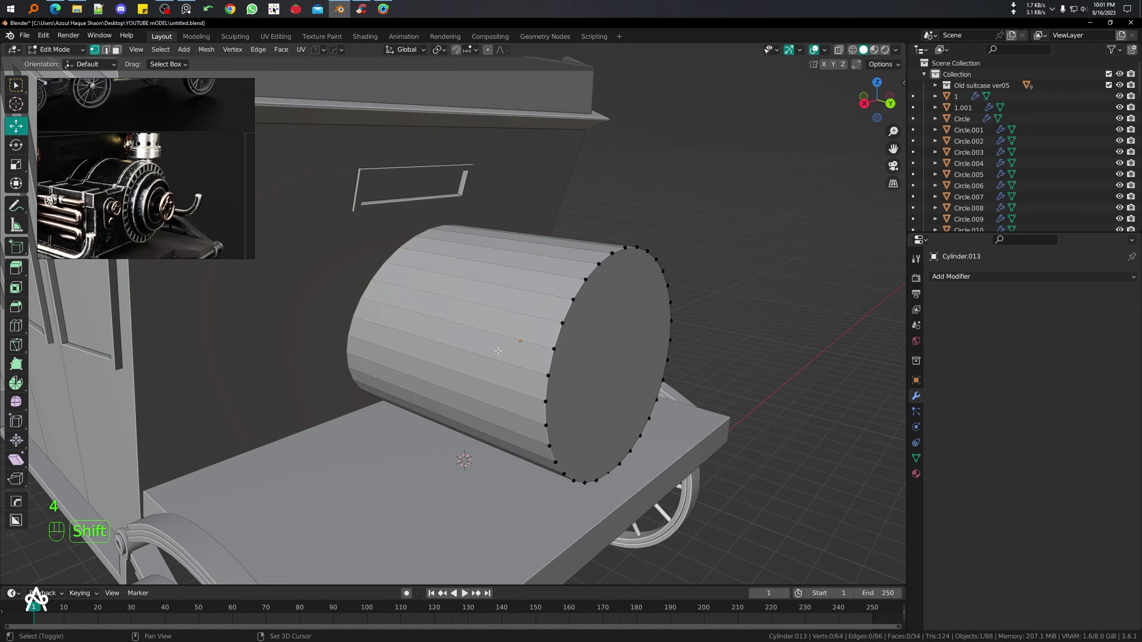
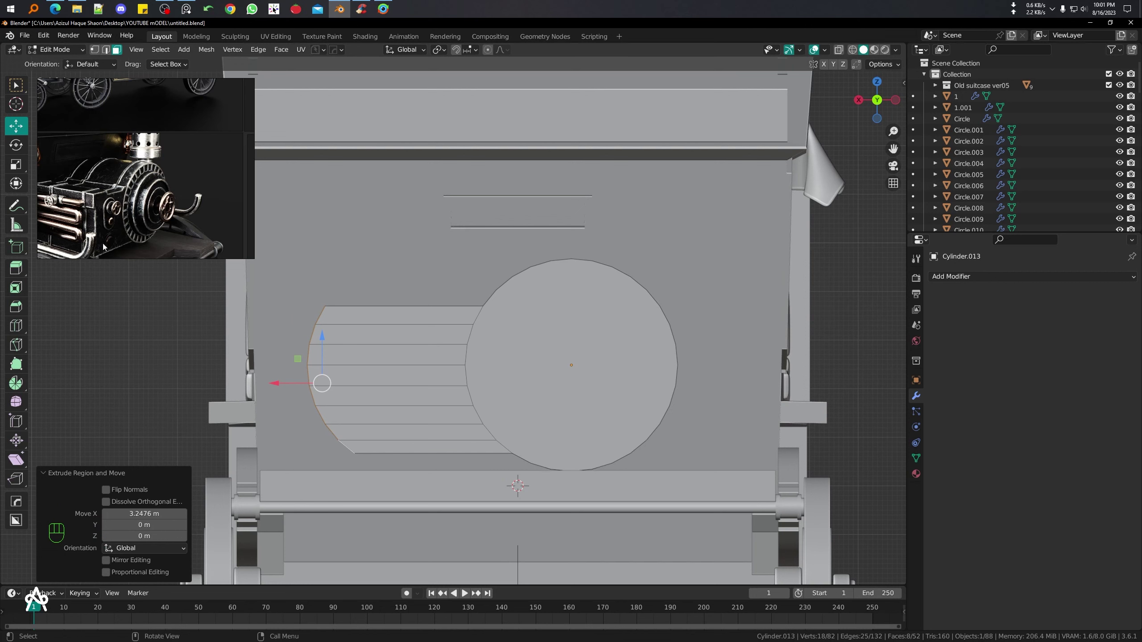
{"action": "key", "text": "s"}
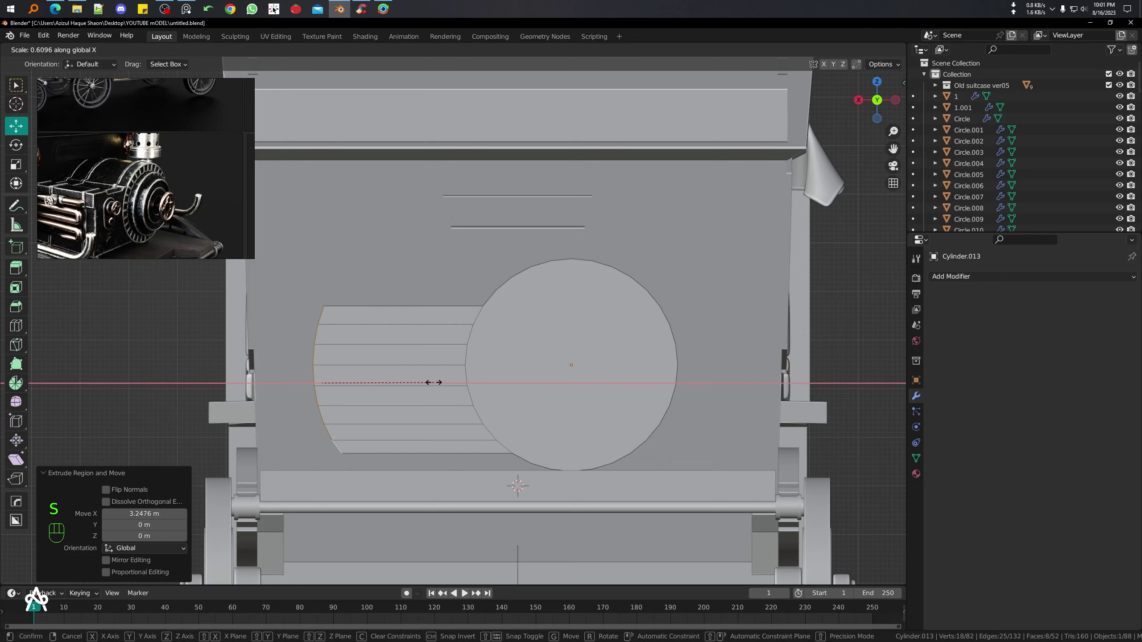
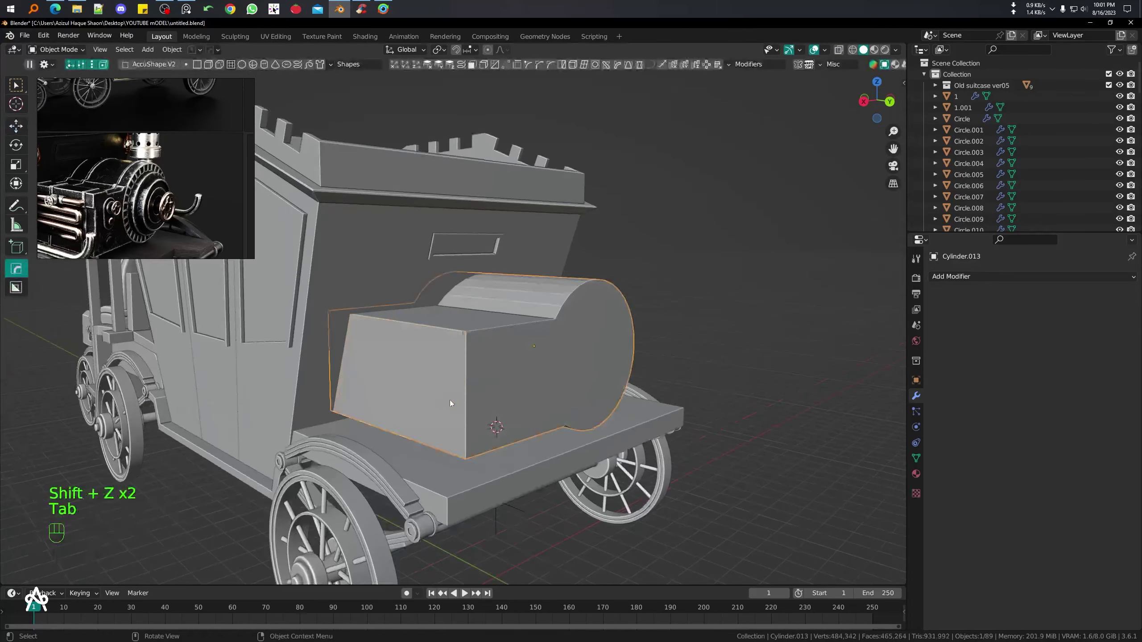
{"action": "middle_click", "coordinate": [451, 383]}
{"action": "key", "text": "Tab"}
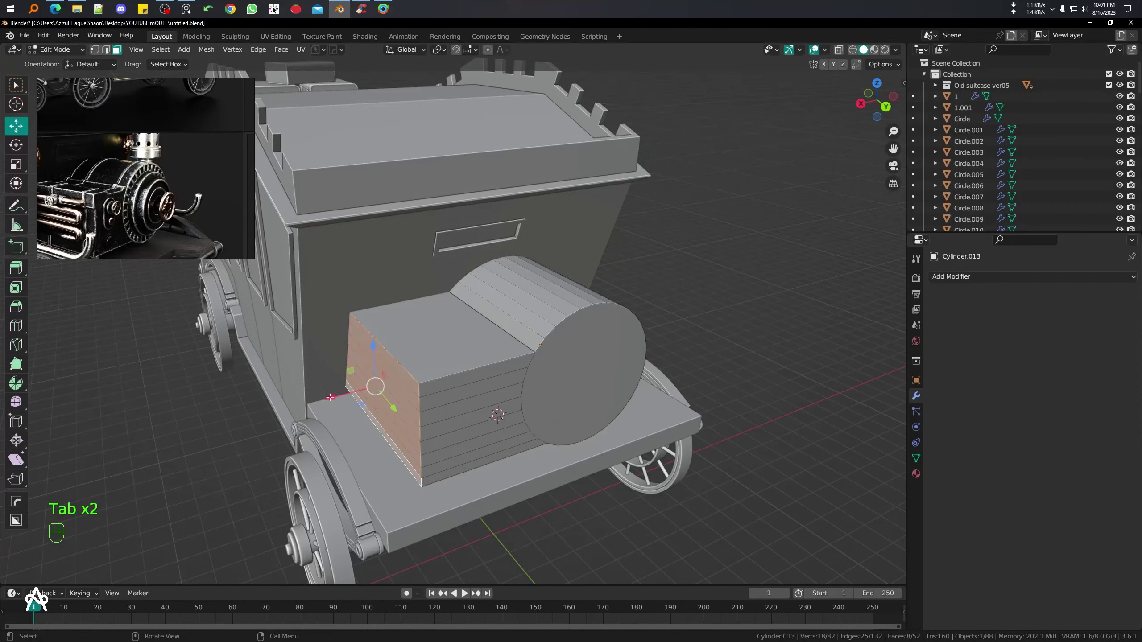
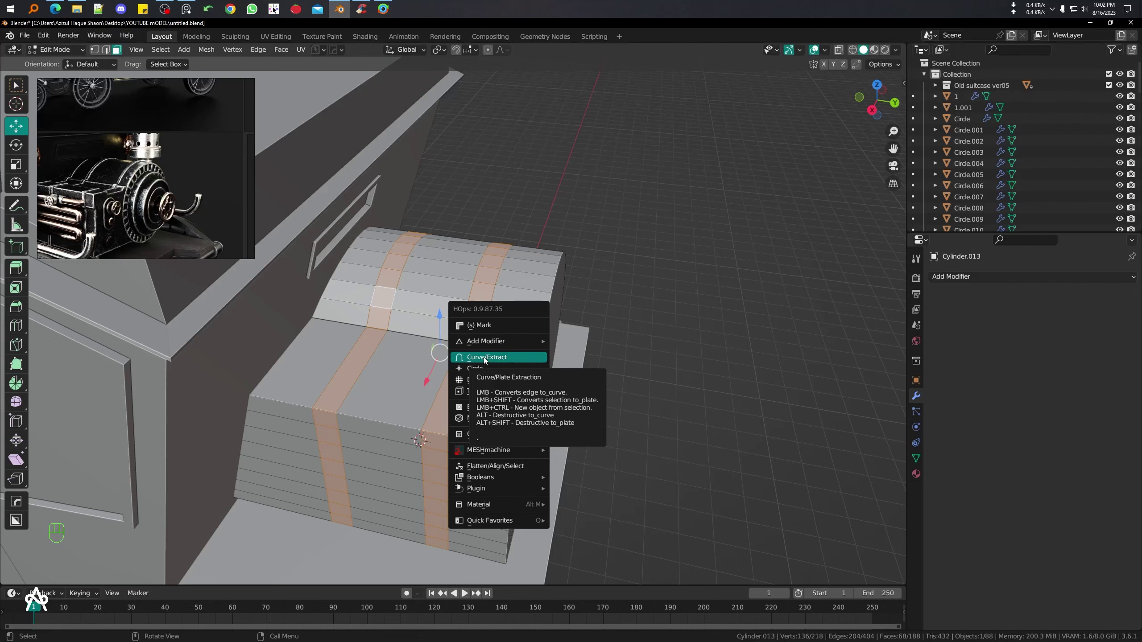
- Extract the two selected band loops as separate strap pieces with HOPs Curve Extract
{"action": "key", "text": "Tab"}
{"action": "key", "text": "Tab"}
{"action": "left_click", "coordinate": [490, 279]}
{"action": "key", "text": "g"}
{"action": "left_click_drag", "start_coordinate": [593, 310], "coordinate": [591, 300]}
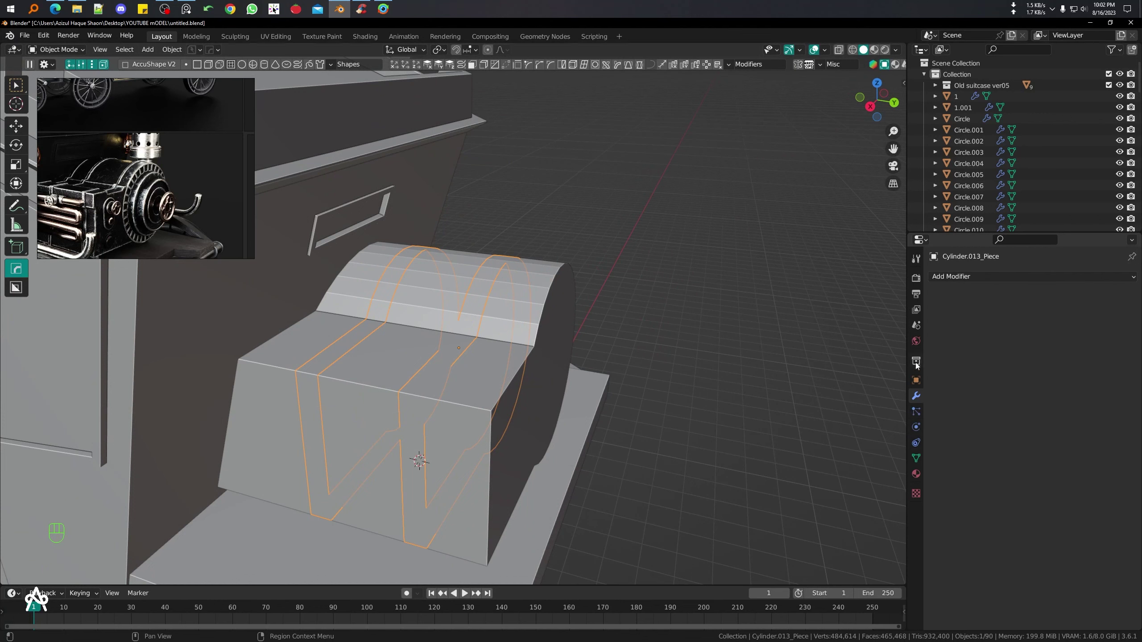
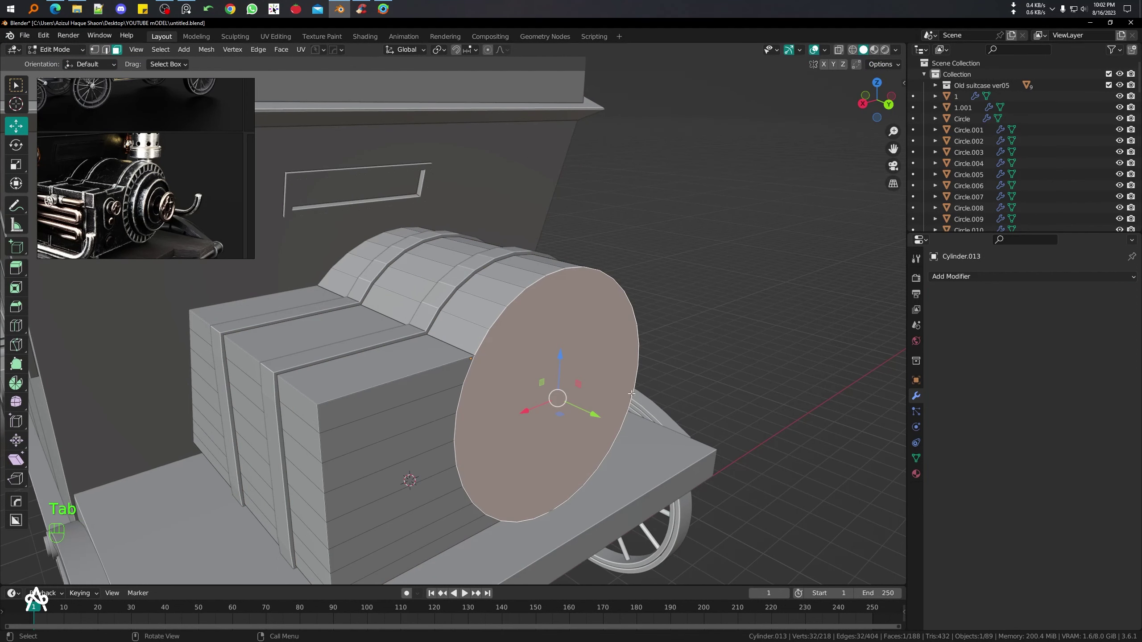
- Inset and extrude the front face repeatedly into stepped concentric rings with a small centre inset
{"action": "key", "text": "["}
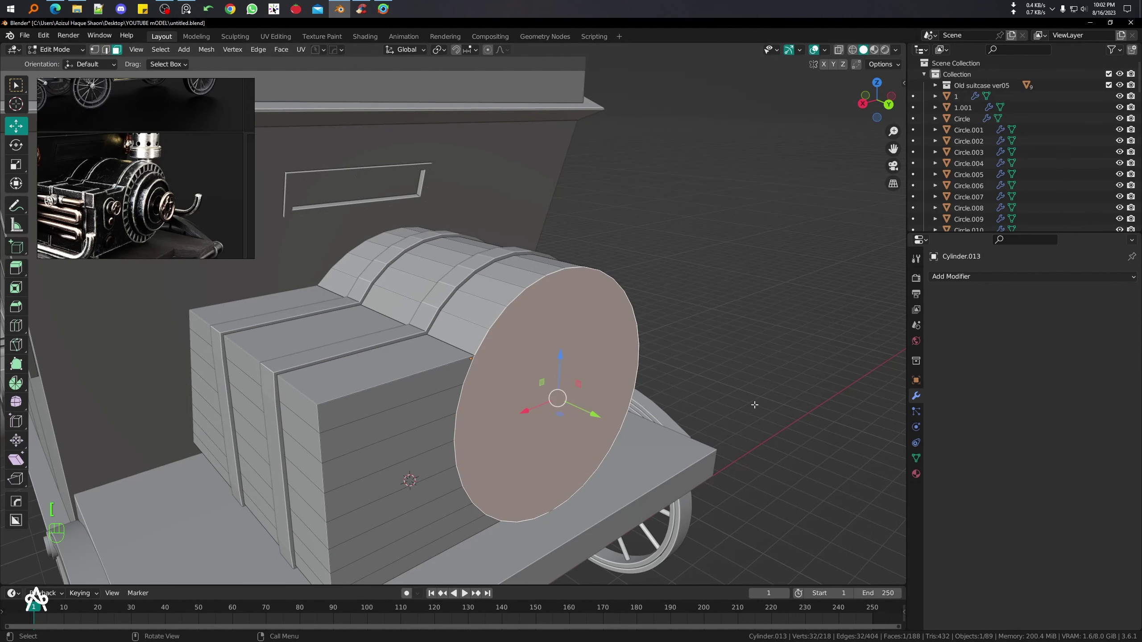
{"action": "key", "text": "o"}
{"action": "key", "text": "i"}
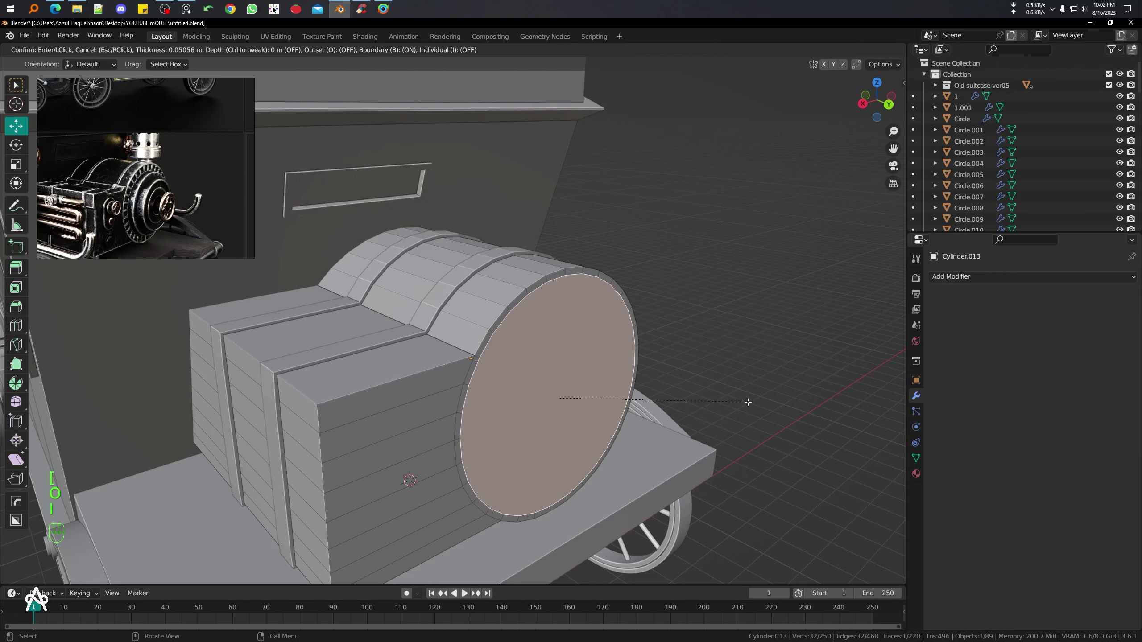
{"action": "key", "text": "i"}
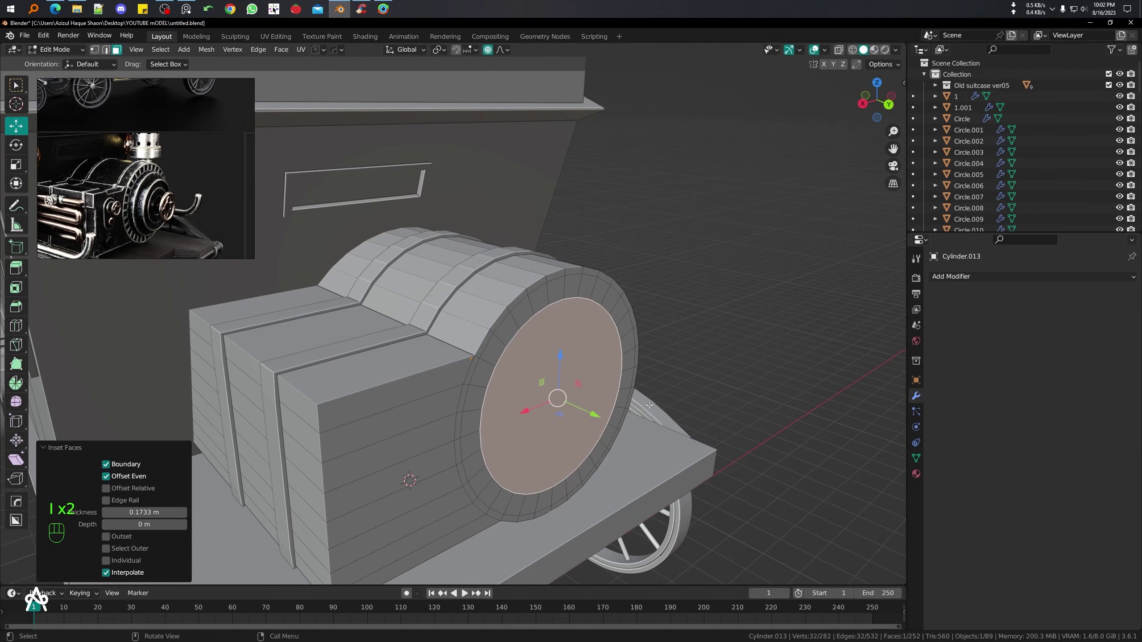
{"action": "key", "text": "e"}
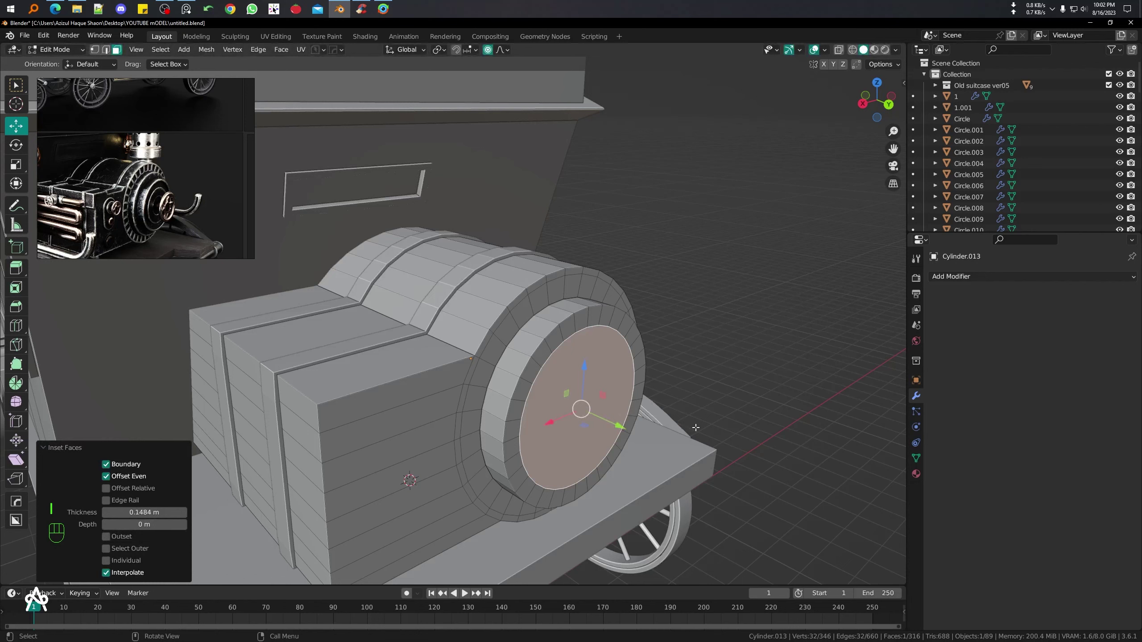
{"action": "key", "text": "e"}
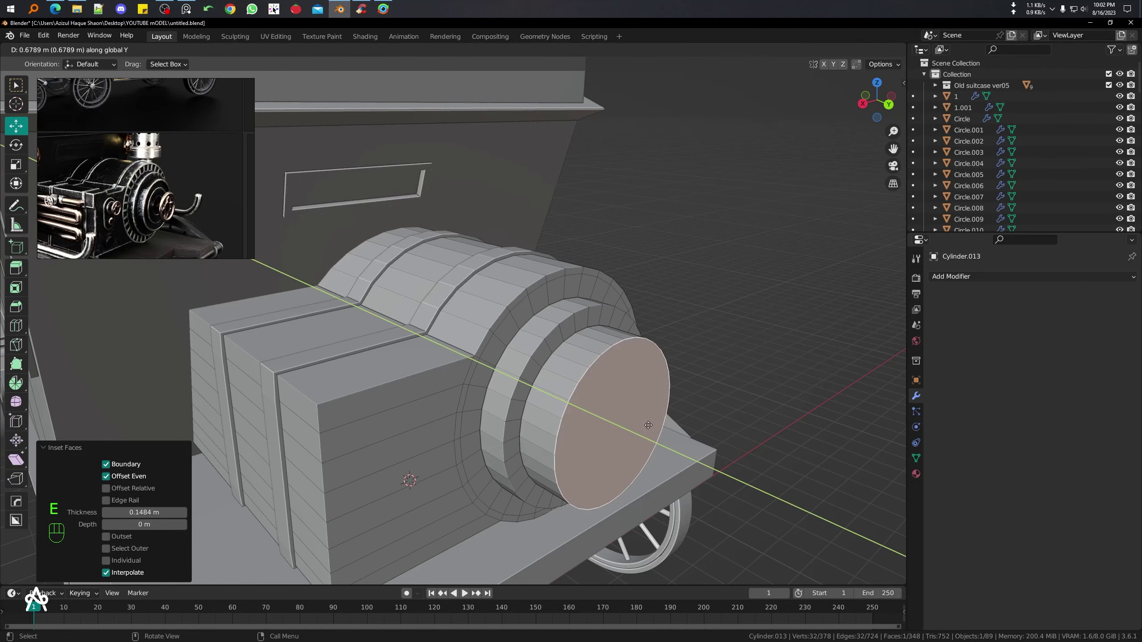
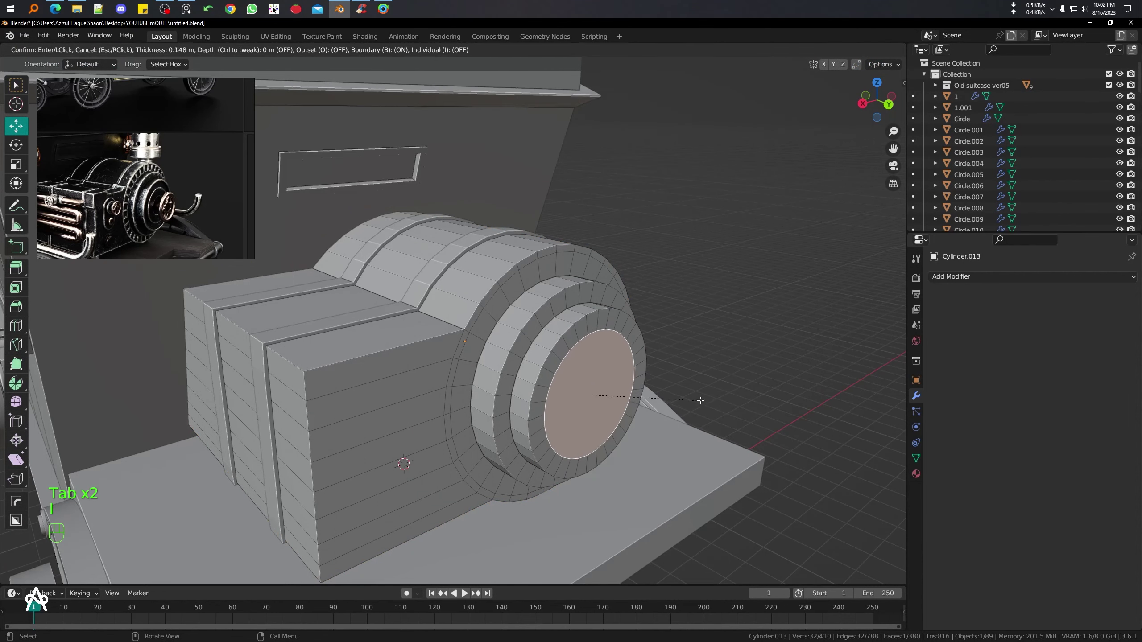
{"action": "key", "text": "i"}
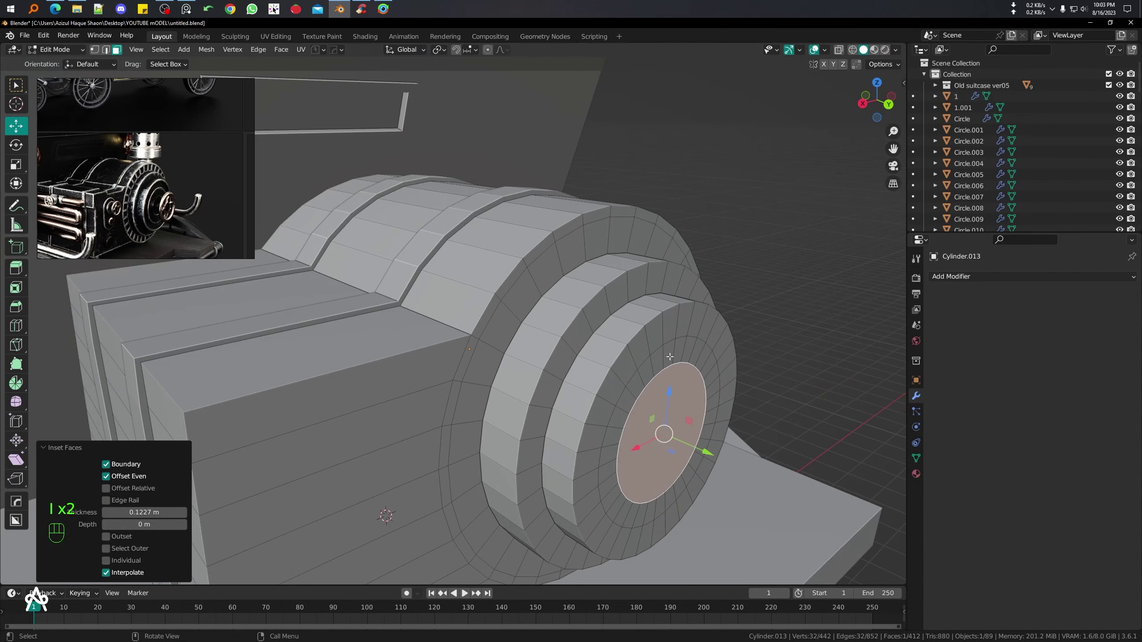
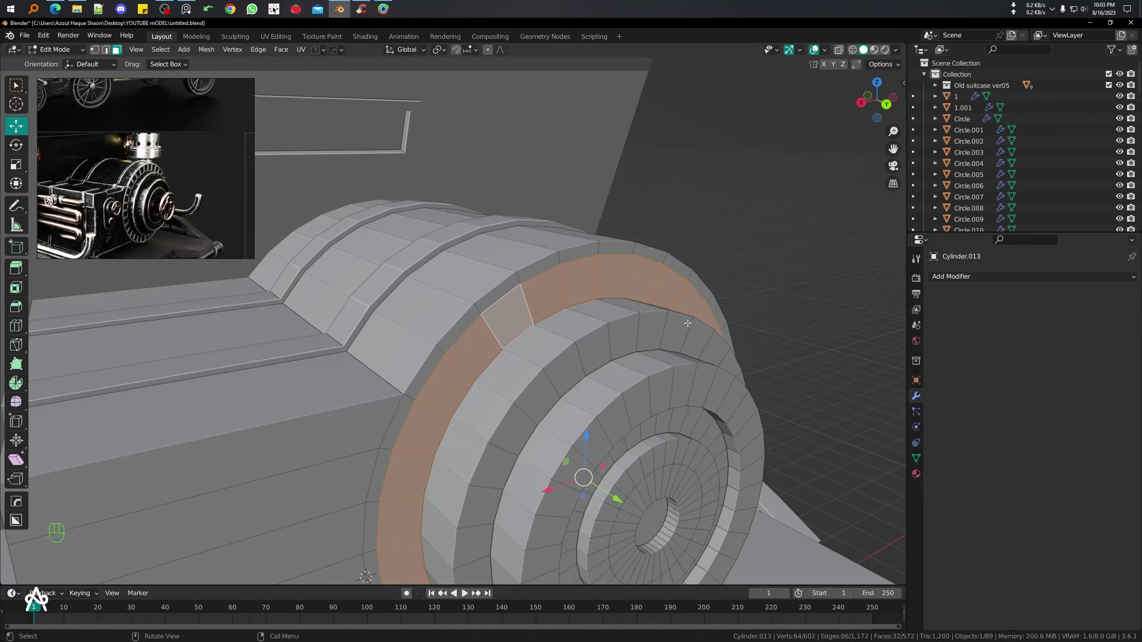
- Inset the rim face ring individually and push the faces inward as recessed vent slots
{"action": "key", "text": "i"}
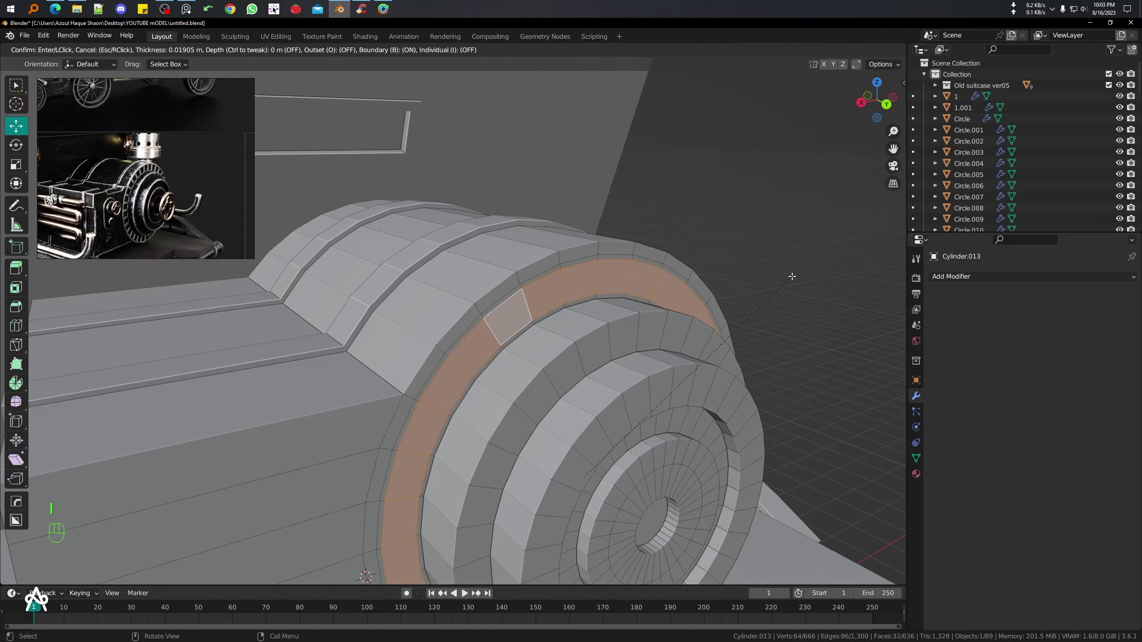
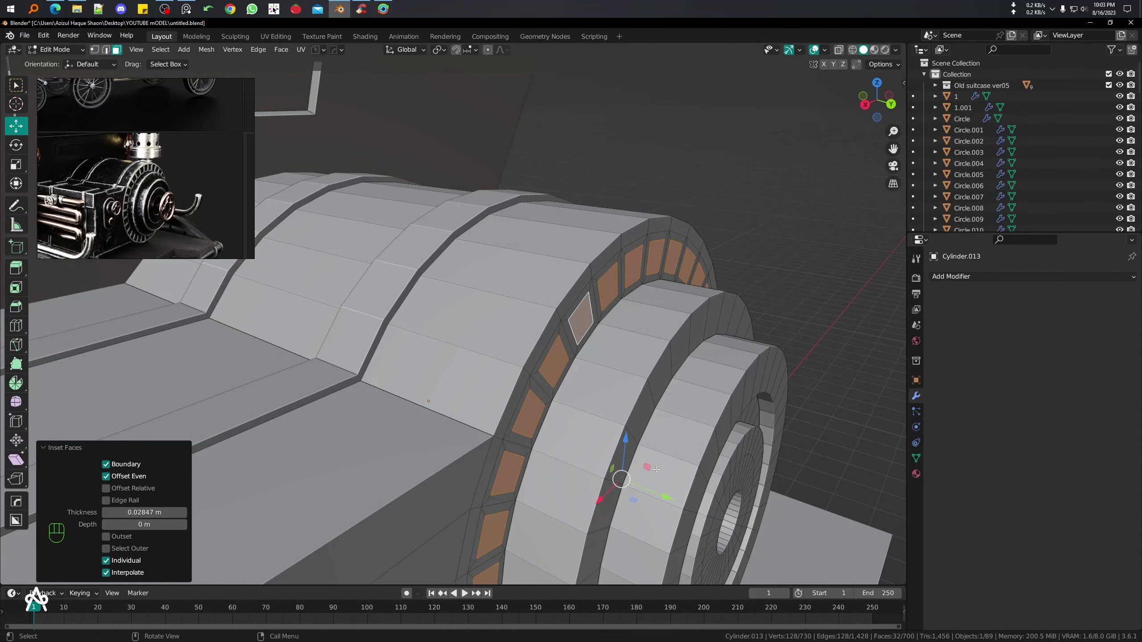
{"action": "key", "text": "e"}
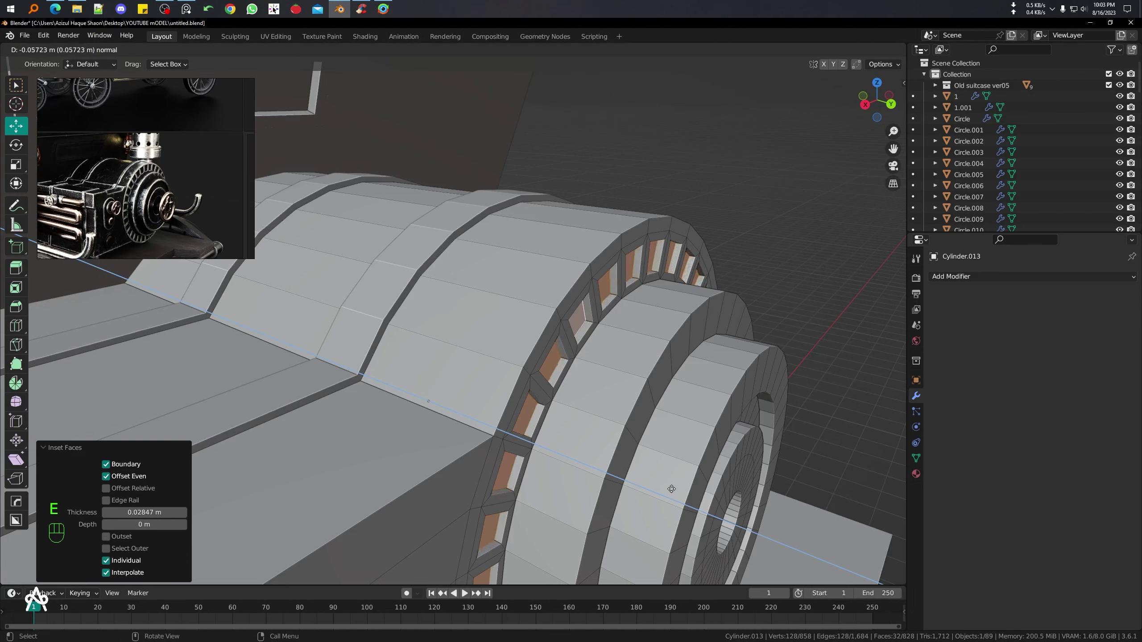
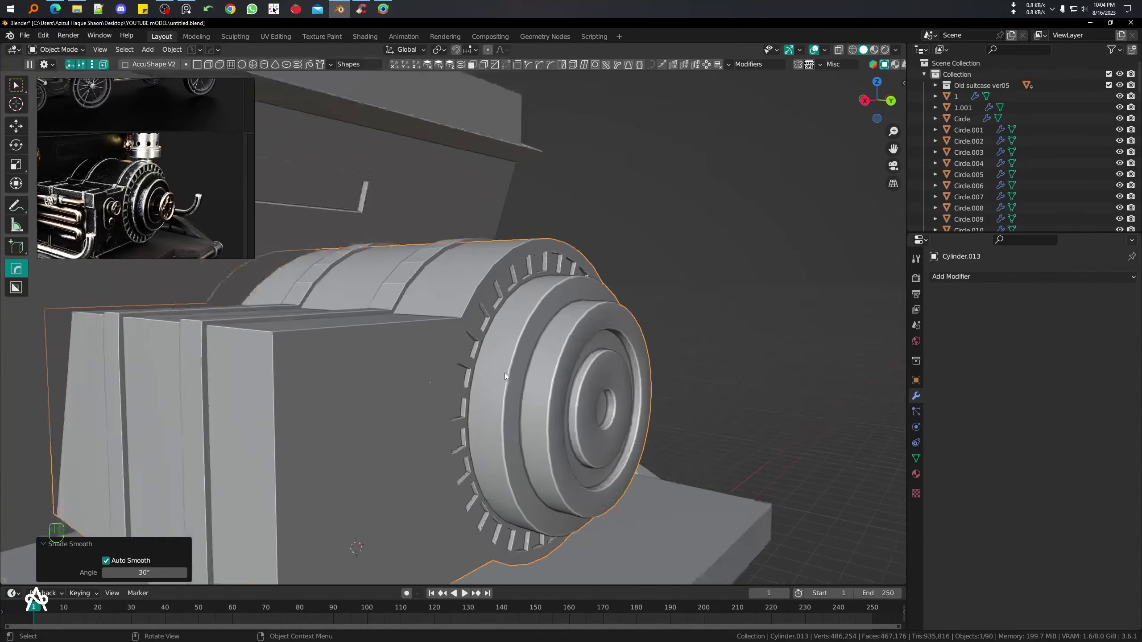
- Extrude the outer front face ring outward along normals to form a raised lip
{"action": "left_click_drag", "start_coordinate": [527, 373], "coordinate": [515, 431]}
{"action": "left_click_drag", "start_coordinate": [513, 437], "coordinate": [563, 431]}
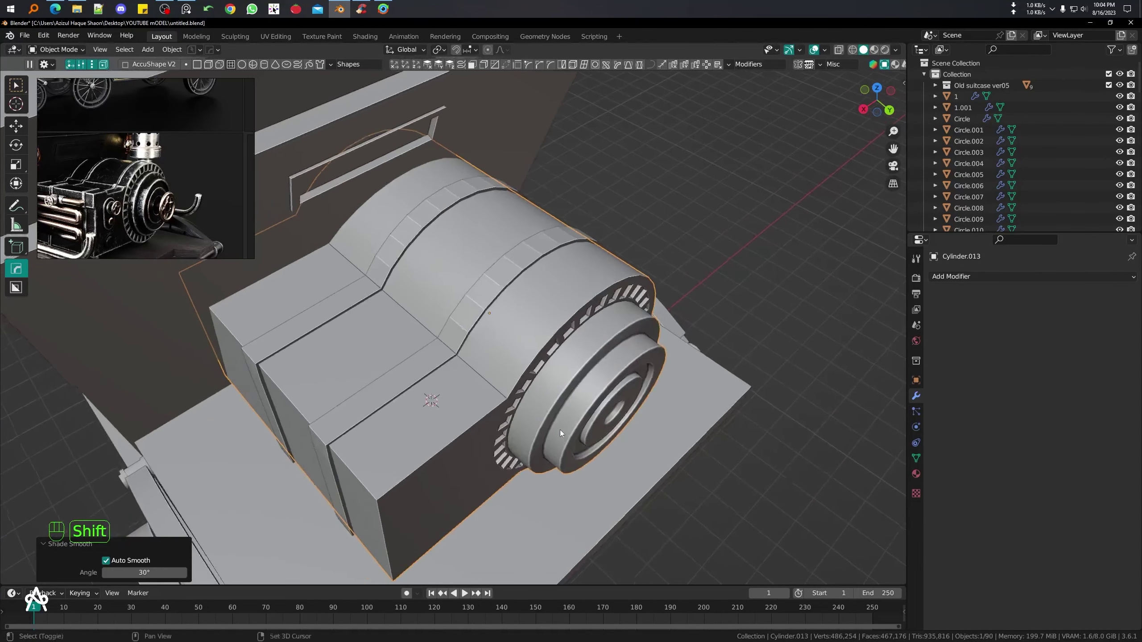
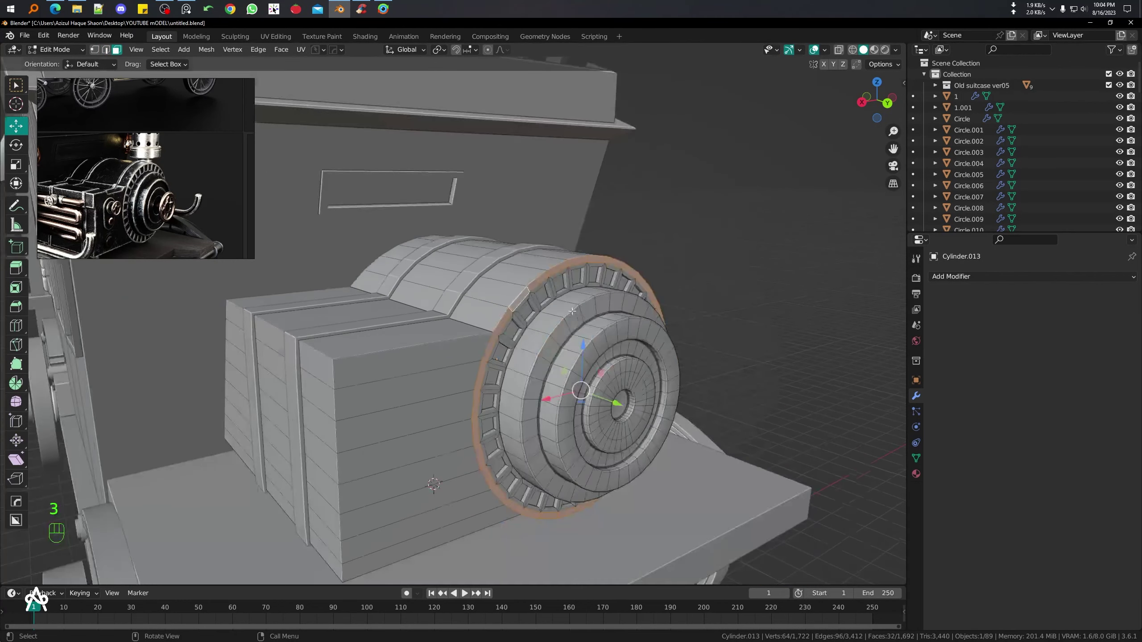
{"action": "key", "text": "e"}
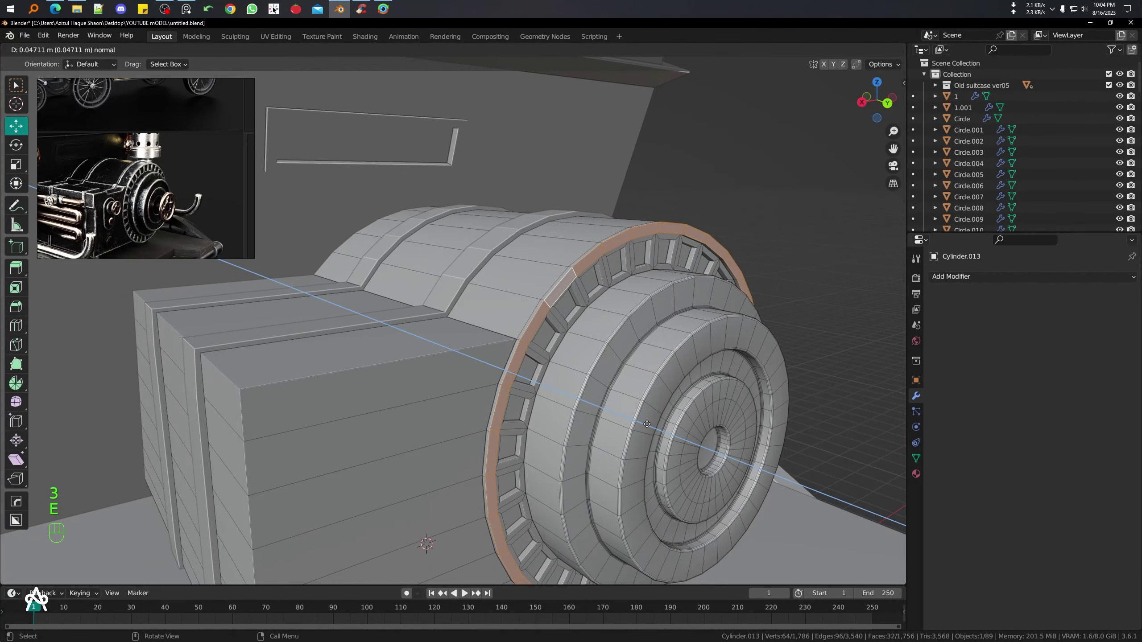
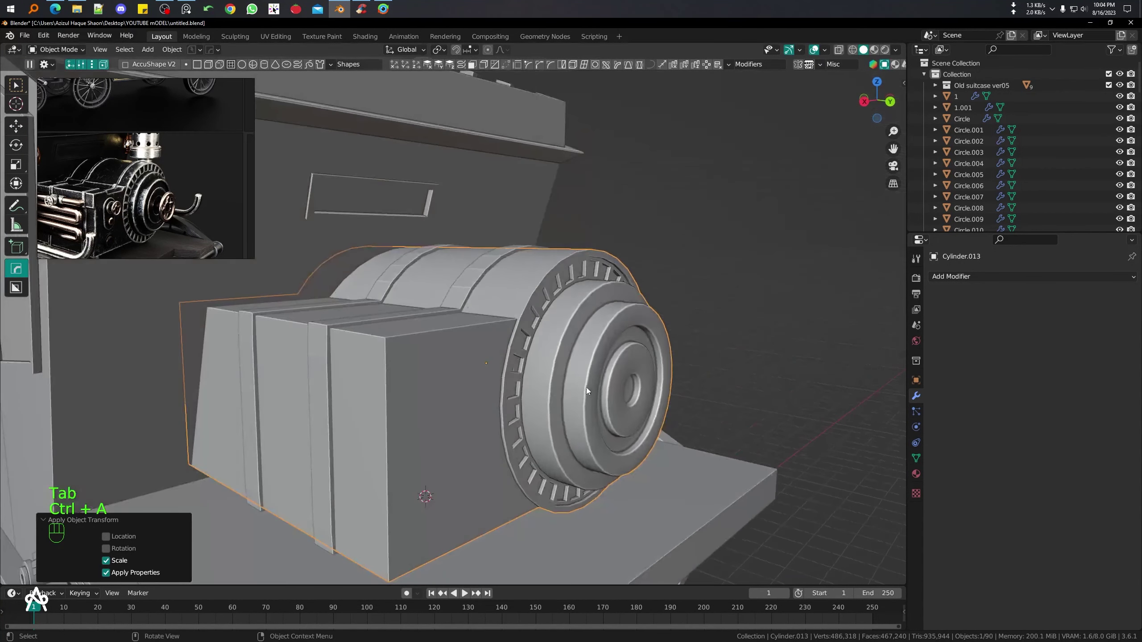
- Give the Cylinder.013_Piece strap bands a Solidify modifier with thickness -0.027 m
{"action": "key", "text": "ctrl+a"}
{"action": "left_click_drag", "start_coordinate": [621, 348], "coordinate": [620, 370]}
{"action": "key", "text": "Tab"}
{"action": "key", "text": "Tab"}
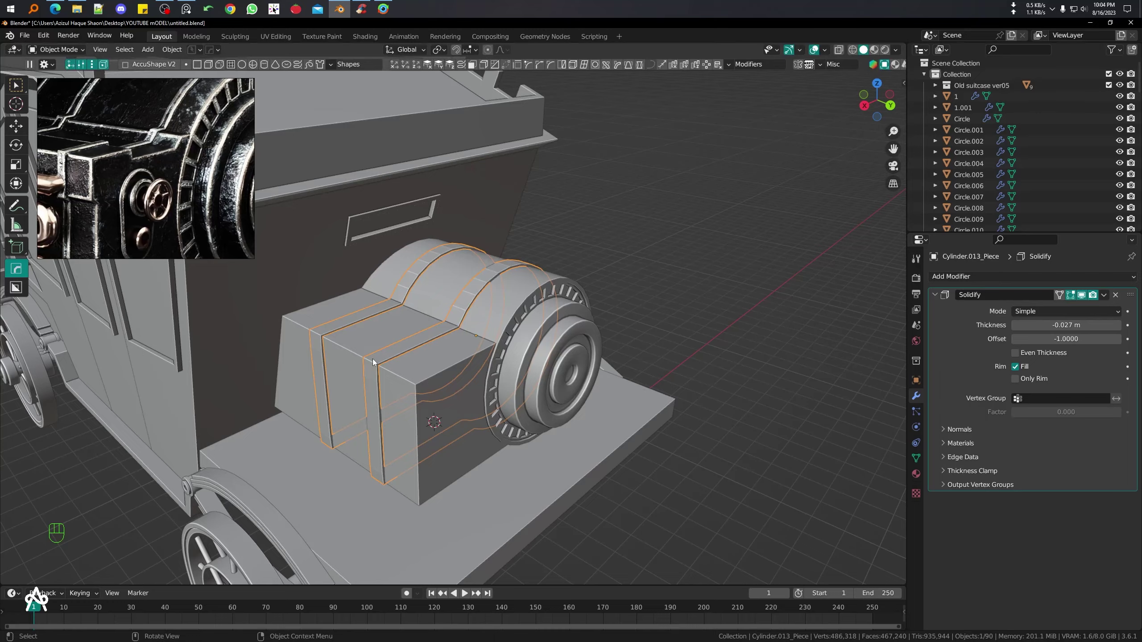
- Line up an orthographic view of the engine housing ready for cutting
{"action": "key", "text": "/"}
{"action": "left_click_drag", "start_coordinate": [376, 360], "coordinate": [426, 381]}
{"action": "key", "text": "KP_3"}
{"action": "key", "text": "KP_1"}
{"action": "key", "text": "ctrl+KP_1"}
{"action": "left_click_drag", "start_coordinate": [444, 365], "coordinate": [549, 384]}
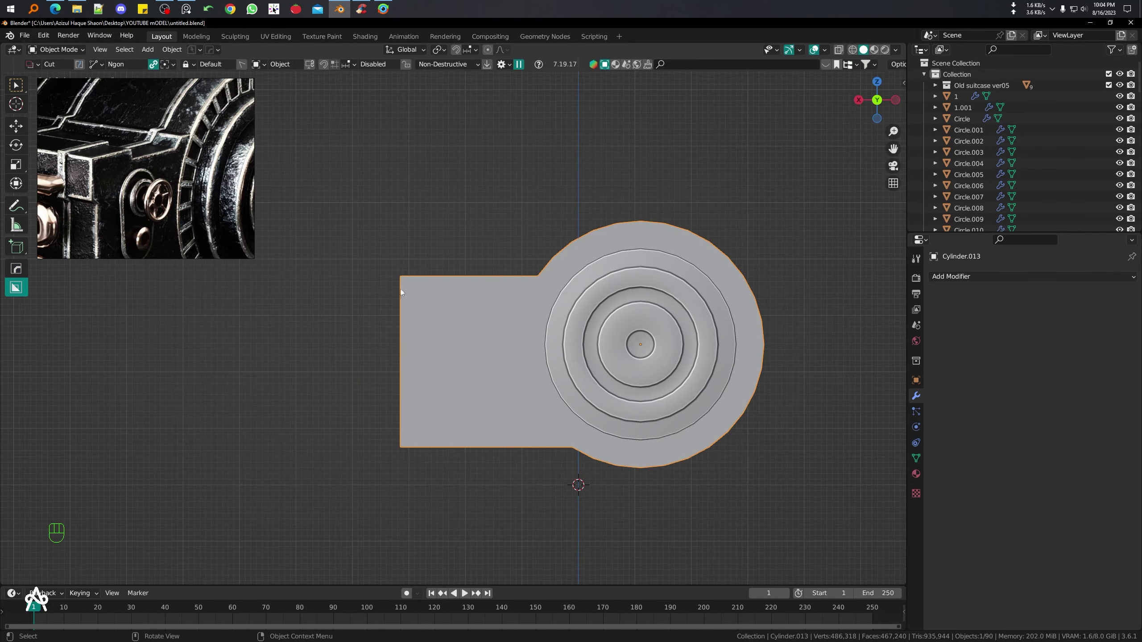
- Carve two BoxCutter box cuts into the engine block for a stepped, notched profile
{"action": "key", "text": "d"}
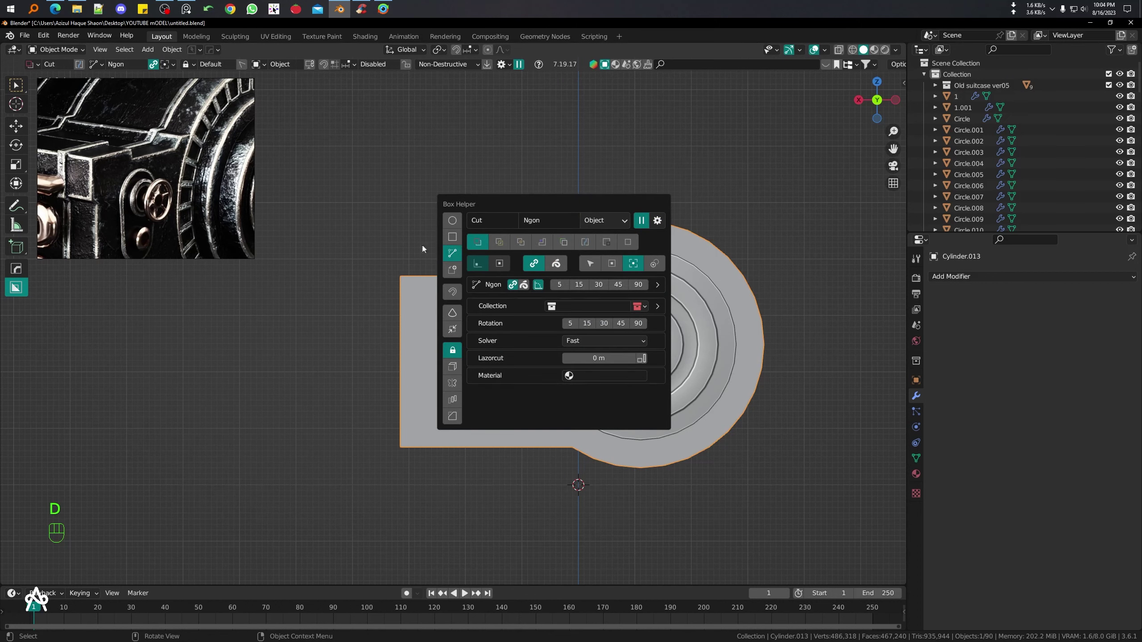
{"action": "left_click_drag", "start_coordinate": [437, 255], "coordinate": [400, 410]}
{"action": "left_click_drag", "start_coordinate": [401, 410], "coordinate": [509, 433]}
{"action": "key", "text": "shift+z"}
{"action": "key", "text": "shift+z"}
{"action": "left_click_drag", "start_coordinate": [471, 413], "coordinate": [411, 408]}
{"action": "left_click_drag", "start_coordinate": [466, 409], "coordinate": [492, 425]}
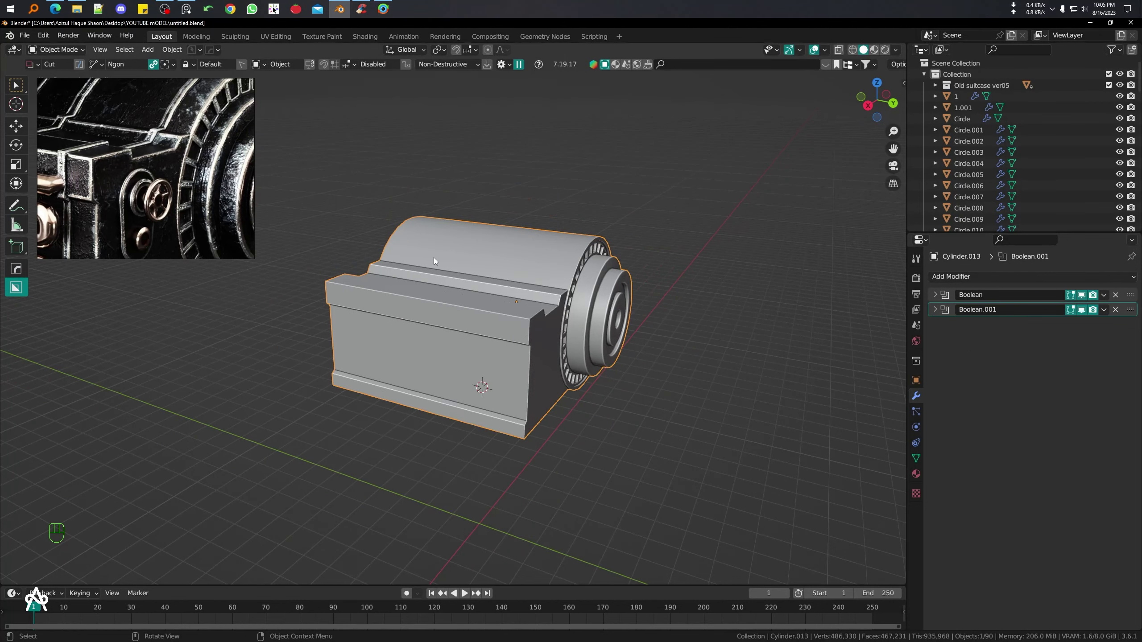
- View the carriage side orthographically in see-through wireframe to check the engine placement
{"action": "key", "text": "KP_1"}
{"action": "key", "text": "KP_3"}
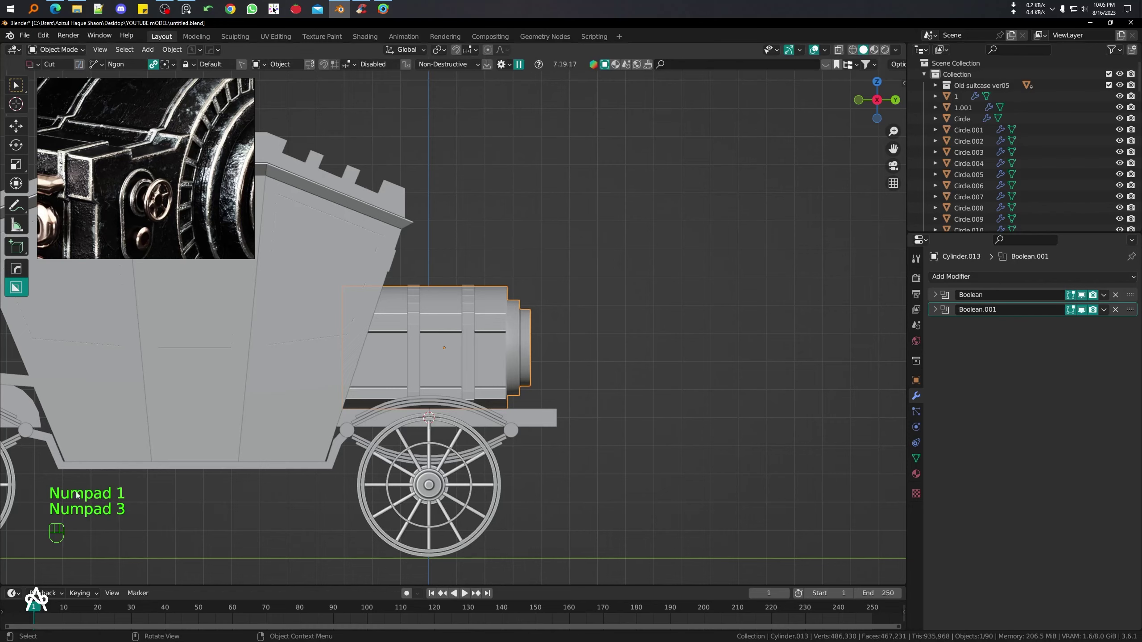
{"action": "middle_click", "coordinate": [436, 388]}
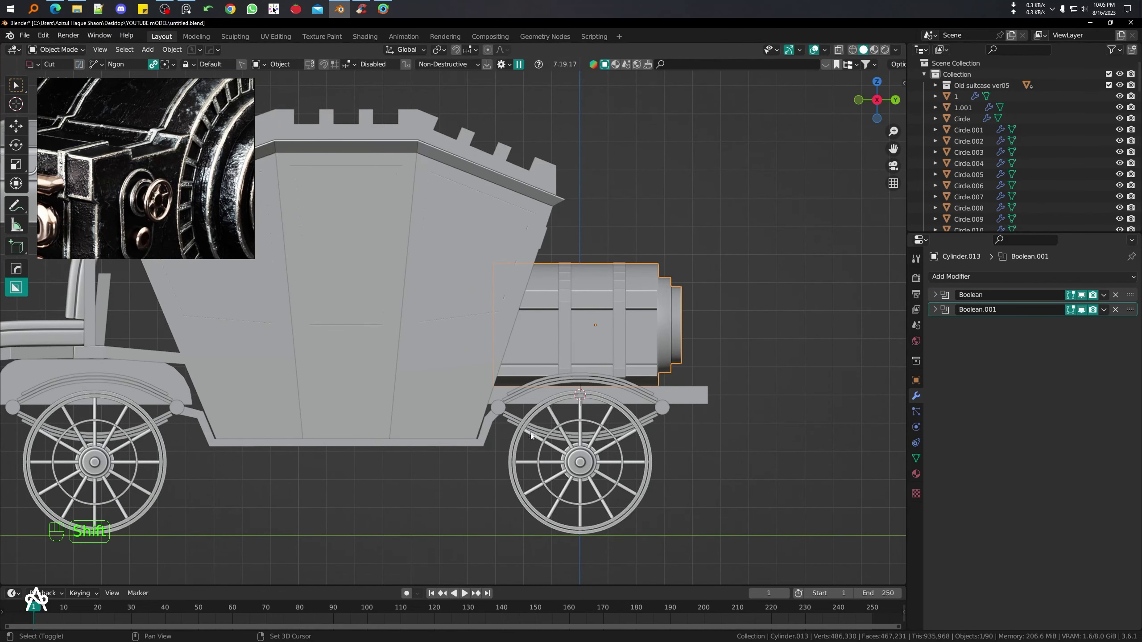
{"action": "middle_click", "coordinate": [534, 426]}
{"action": "key", "text": "shift+z"}
{"action": "left_click_drag", "start_coordinate": [542, 365], "coordinate": [506, 315]}
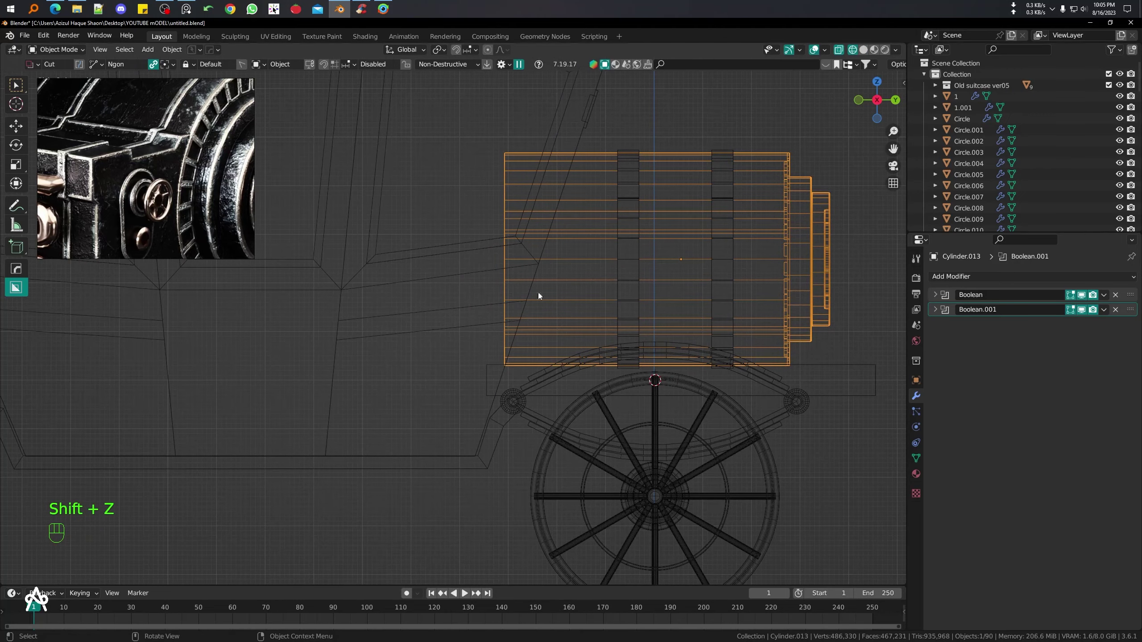
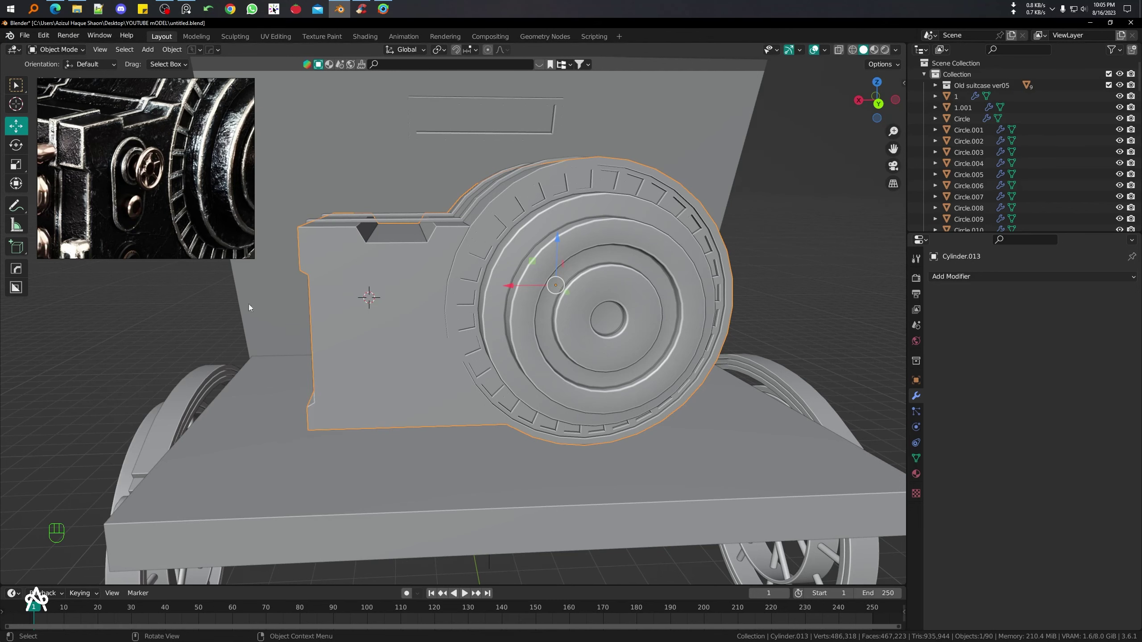
- Add a plane on the engine block's side, taper its vertices and apply its scale
{"action": "key", "text": "shift+a"}
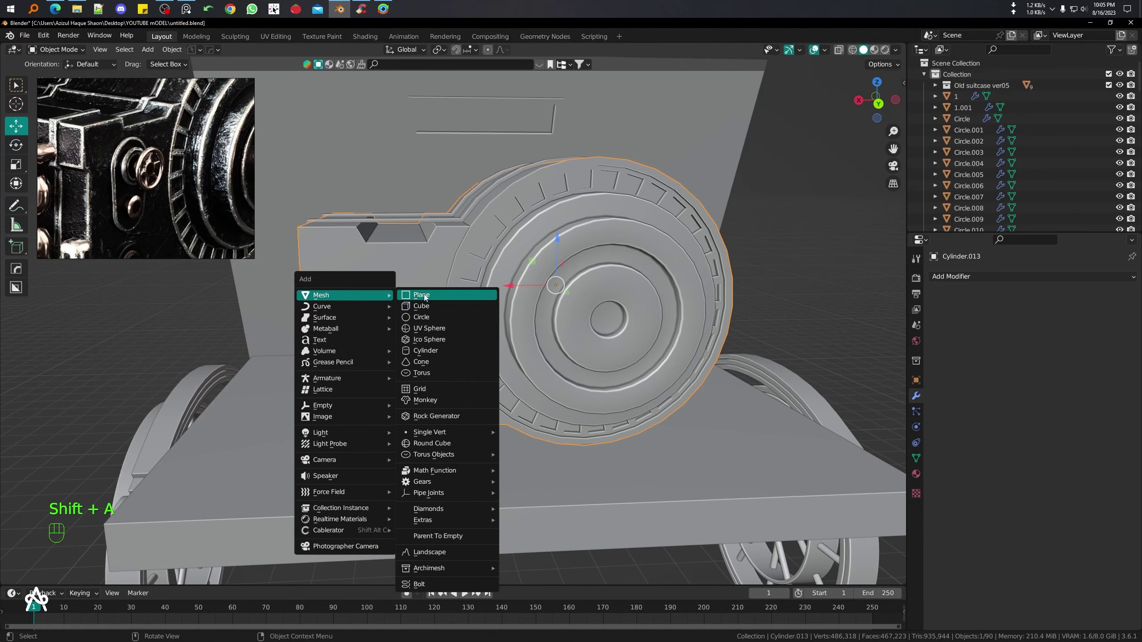
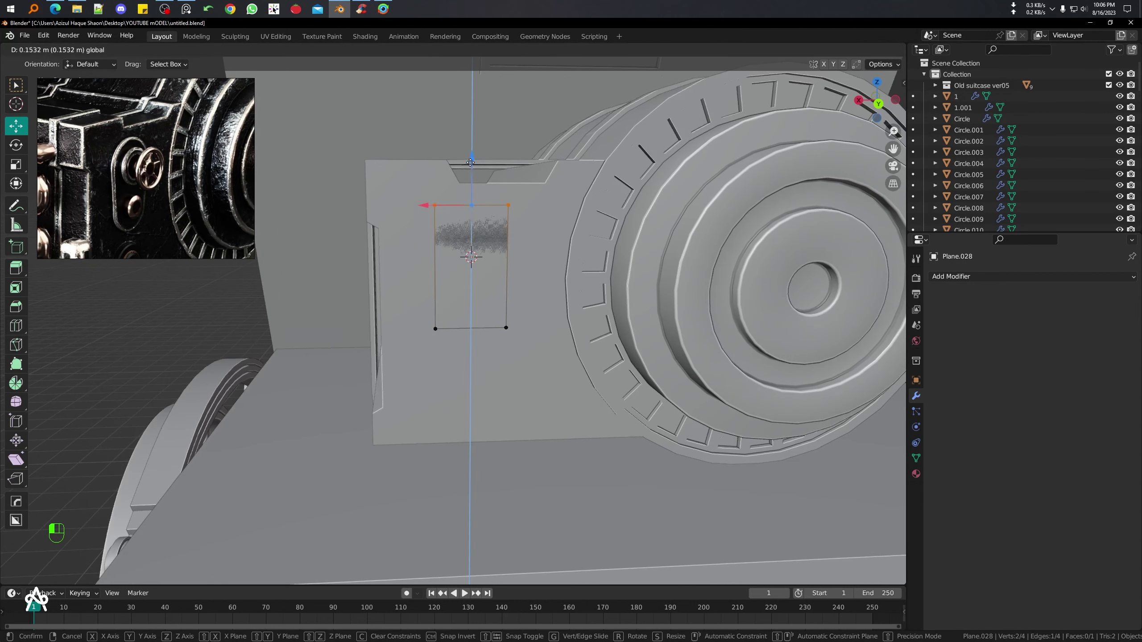
{"action": "key", "text": "s"}
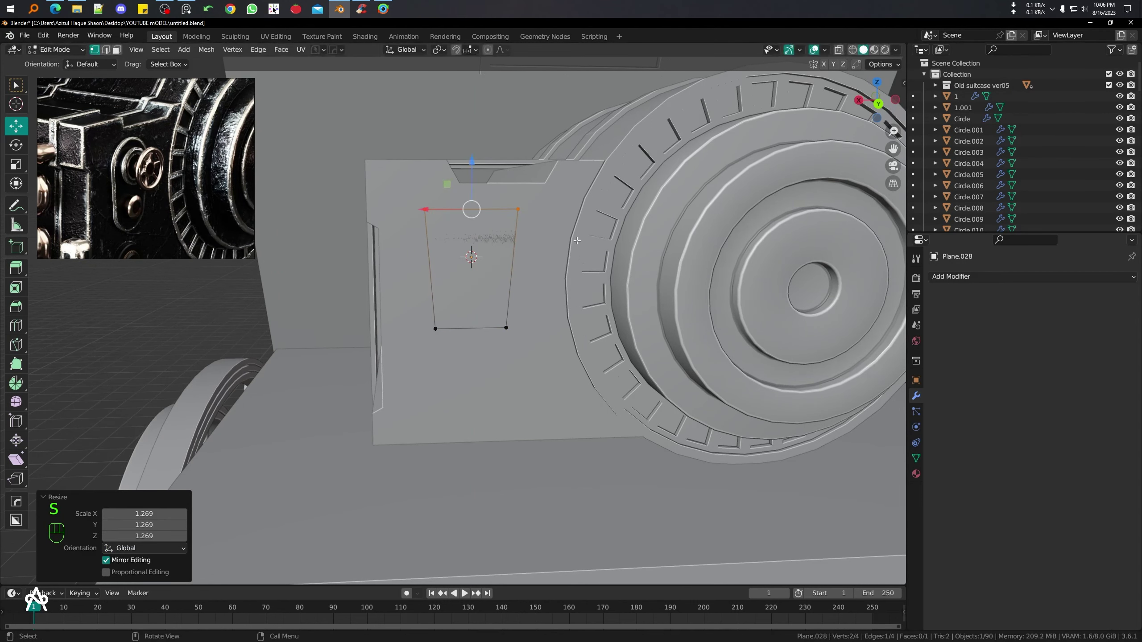
{"action": "key", "text": "Tab"}
{"action": "key", "text": "ctrl+a"}
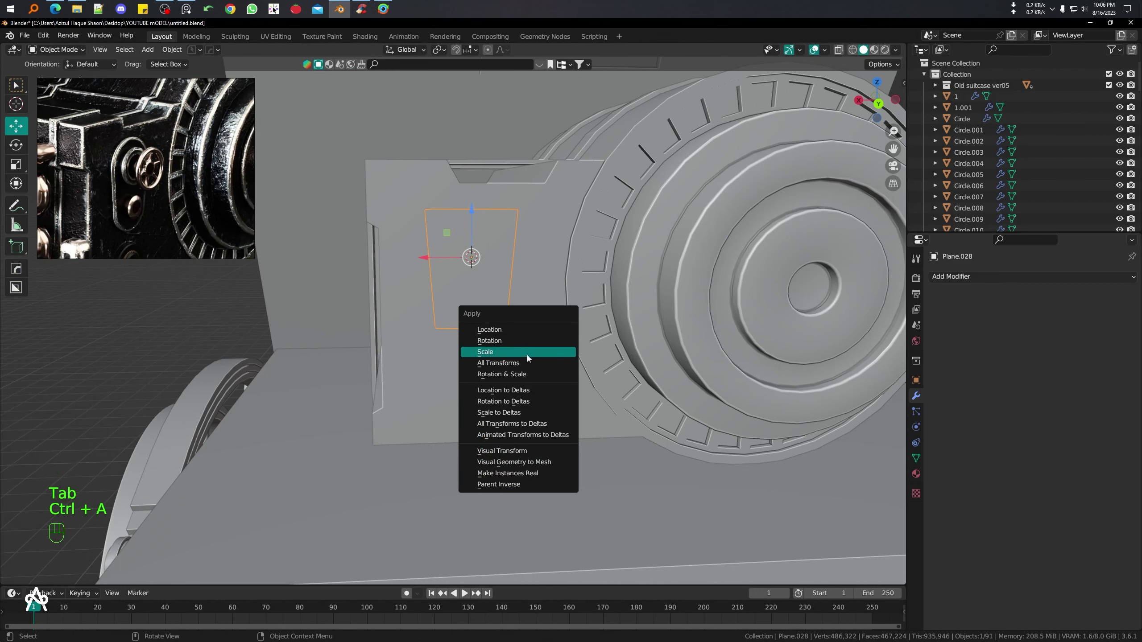
{"action": "key", "text": "Tab"}
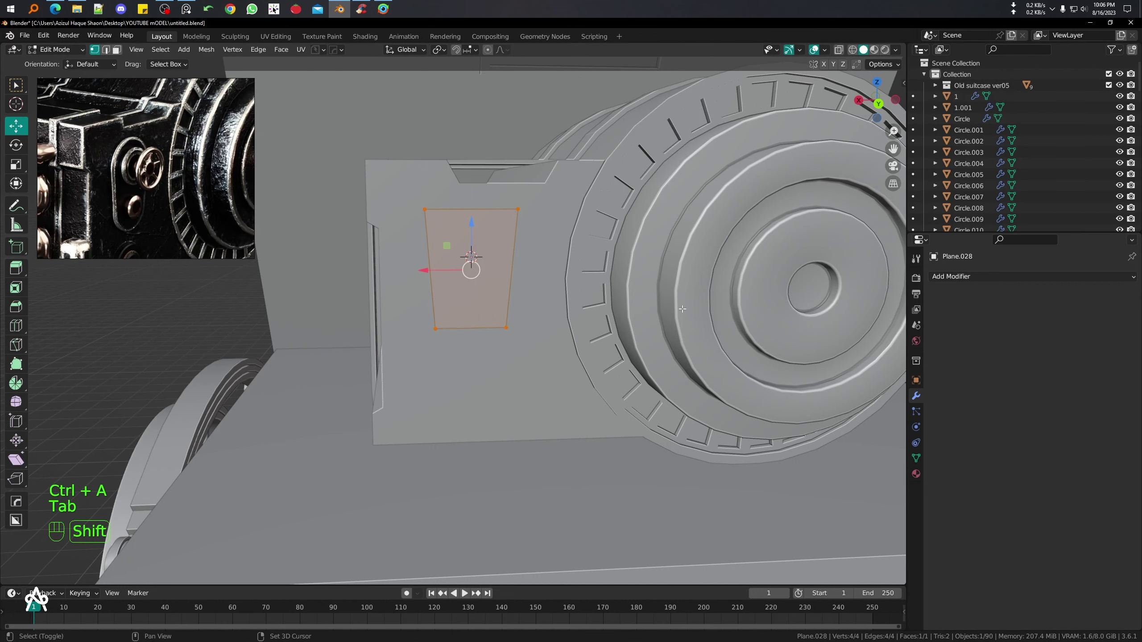
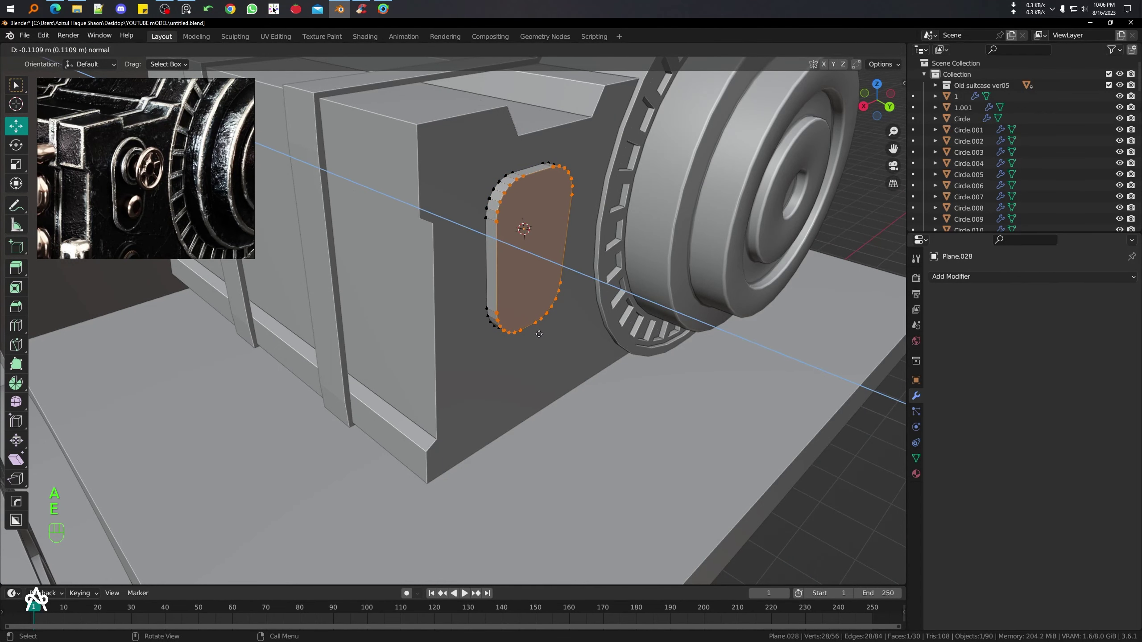
- Bevel the plate's corners round and extrude it to real thickness, undoing a stray added circle
{"action": "key", "text": "Tab"}
{"action": "left_click", "coordinate": [574, 253]}
{"action": "left_click_drag", "start_coordinate": [553, 195], "coordinate": [549, 241]}
{"action": "key", "text": "shift+a"}
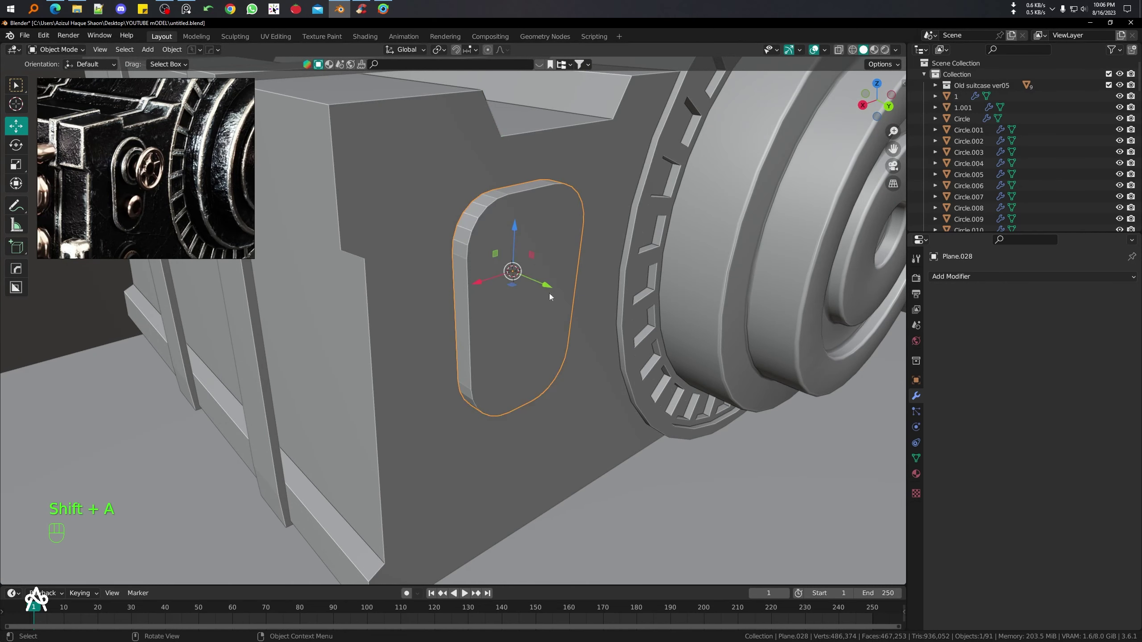
{"action": "key", "text": "shift+a"}
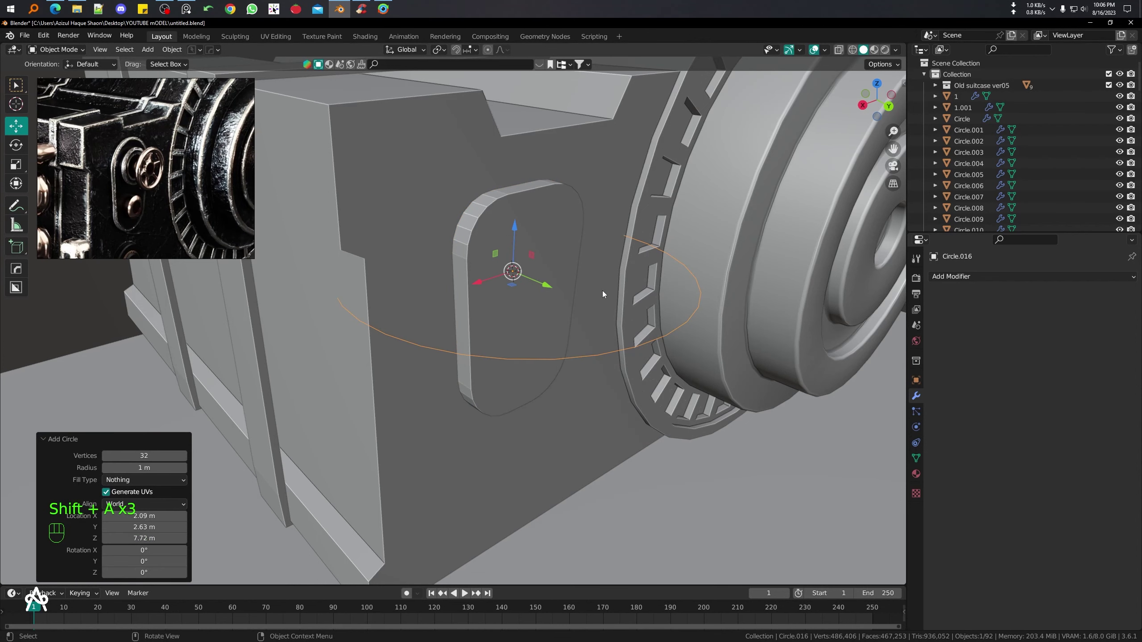
{"action": "key", "text": "ctrl+z"}
- Add a cylinder on the plate and inset-extrude its face into a hollow ring boss
{"action": "key", "text": "shift+a"}
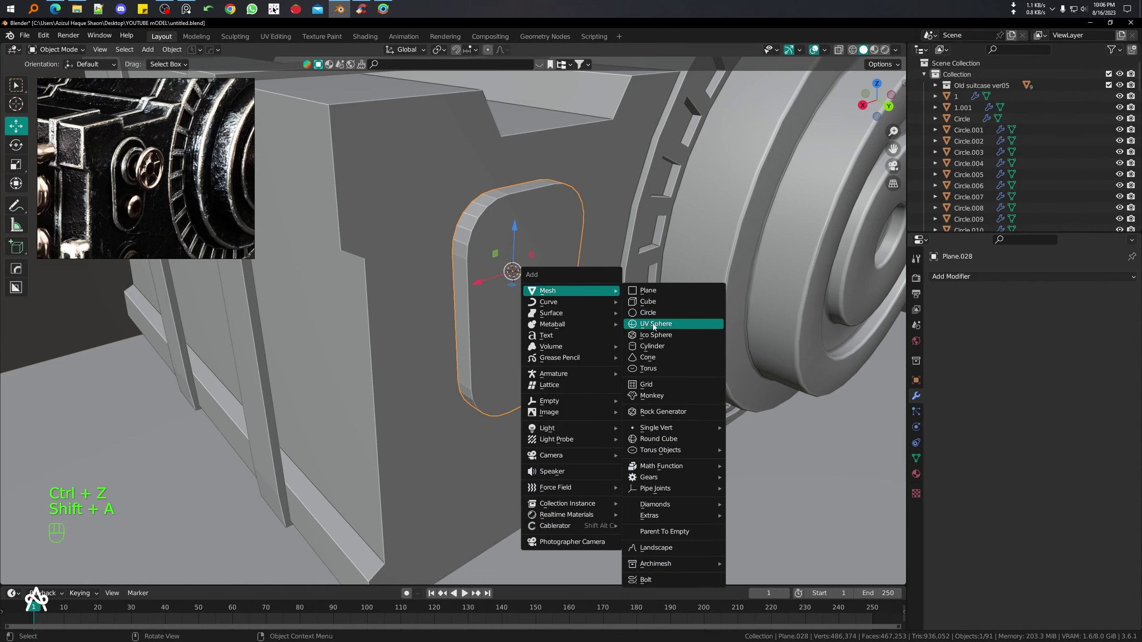
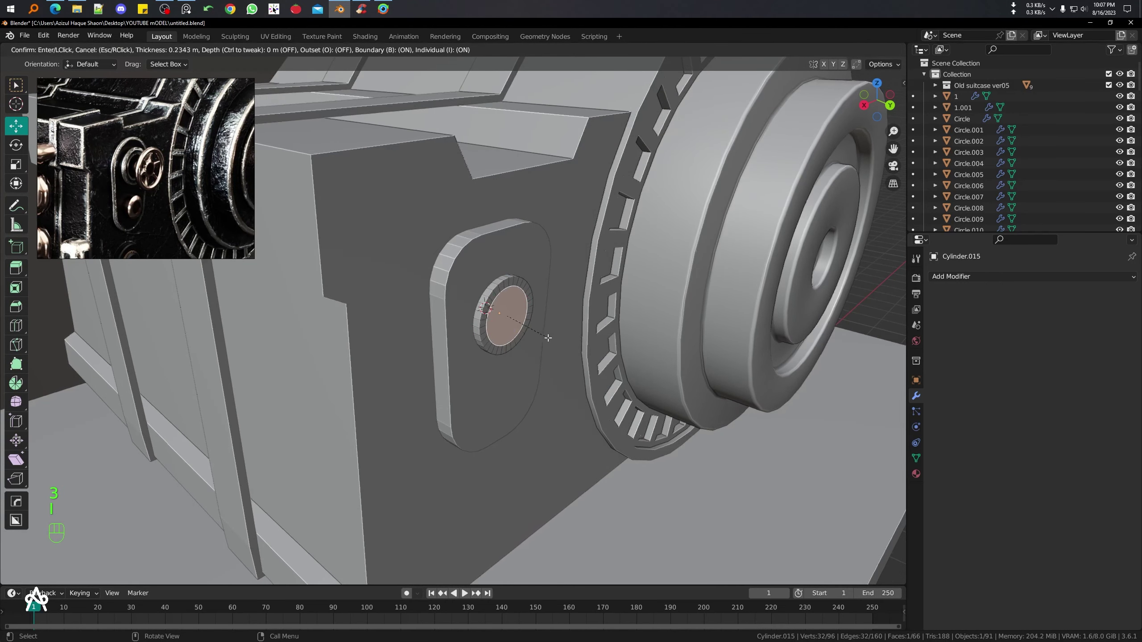
{"action": "key", "text": "e"}
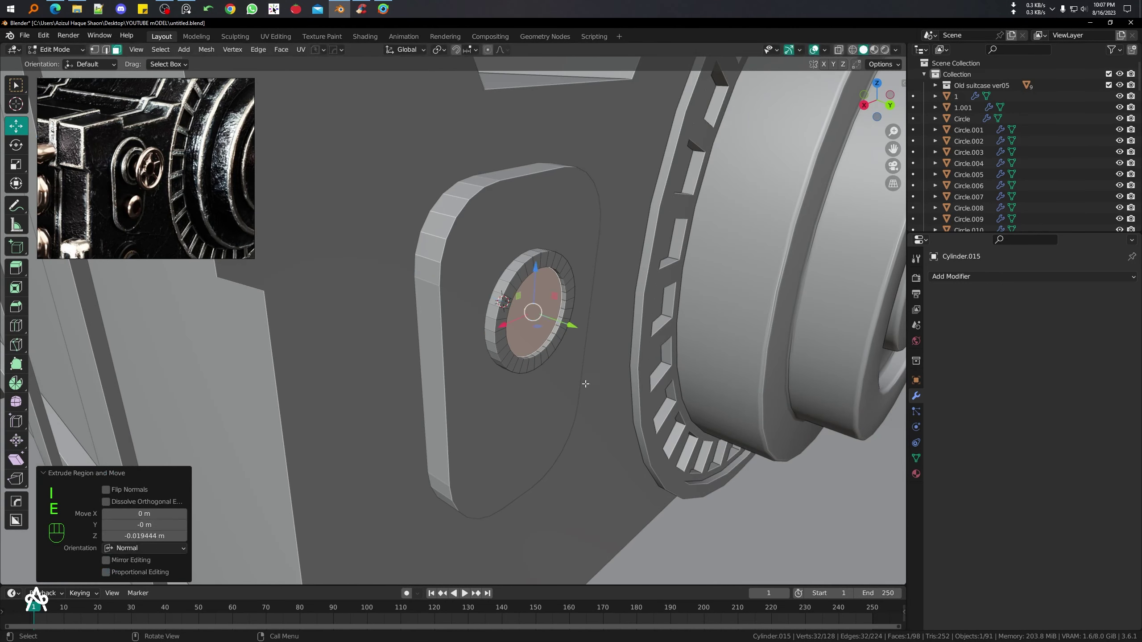
{"action": "key", "text": "ctrl+z"}
{"action": "key", "text": "ctrl+z"}
{"action": "key", "text": "i"}
{"action": "key", "text": "e"}
- Duplicate the ring boss and move the copy straight down below the first
{"action": "key", "text": "Tab"}
{"action": "middle_click", "coordinate": [495, 310]}
{"action": "key", "text": "shift+d"}
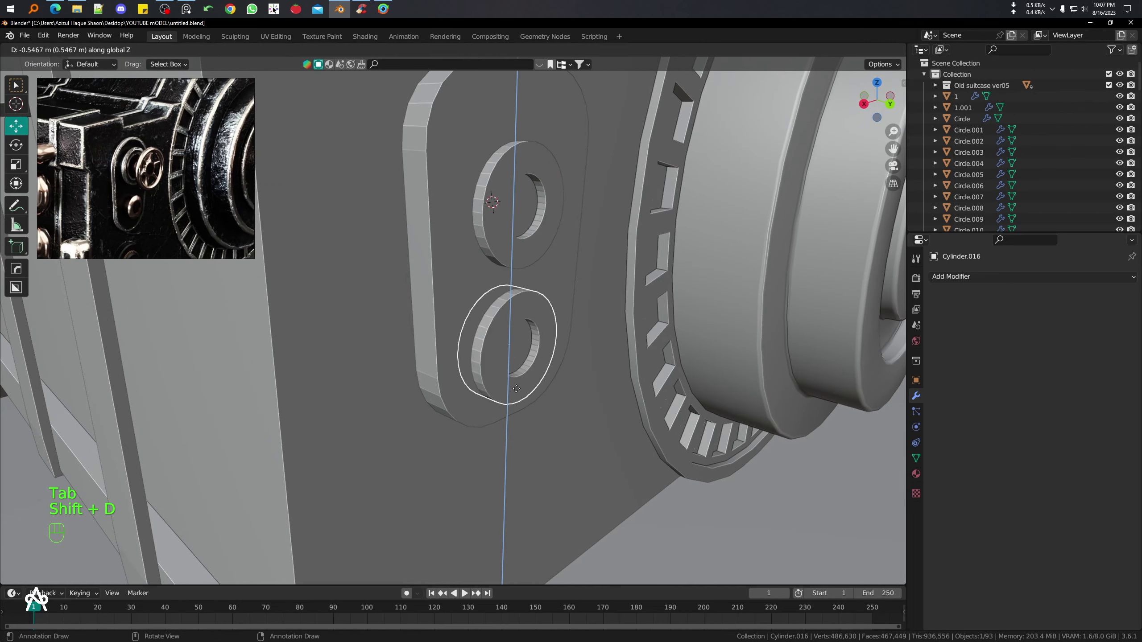
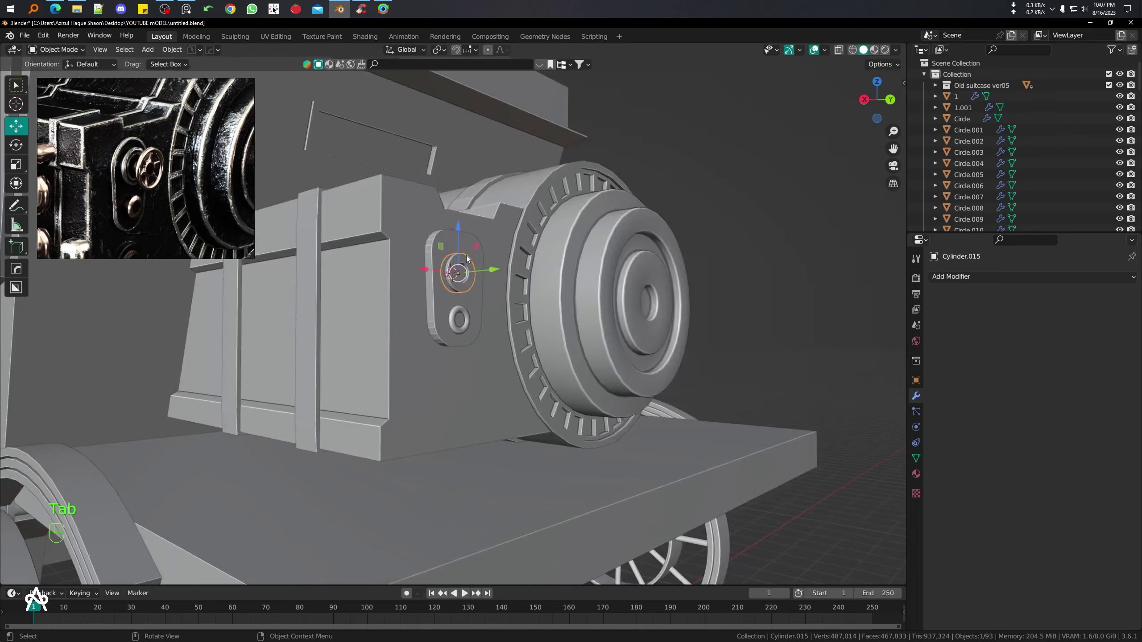
- Add a cylinder (Shift+A) and scale, move and rotate it into a flat disc on the engine block below the plate
{"action": "left_click_drag", "start_coordinate": [472, 280], "coordinate": [480, 336]}
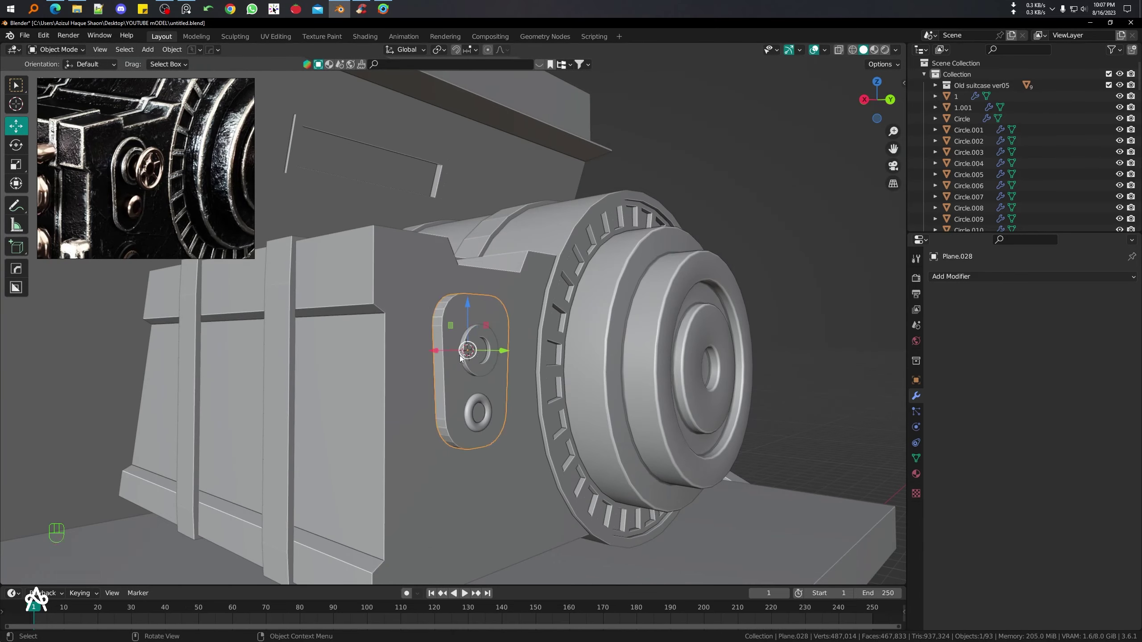
{"action": "left_click_drag", "start_coordinate": [481, 390], "coordinate": [478, 331]}
{"action": "left_click_drag", "start_coordinate": [458, 380], "coordinate": [417, 398]}
{"action": "left_click_drag", "start_coordinate": [412, 386], "coordinate": [490, 402]}
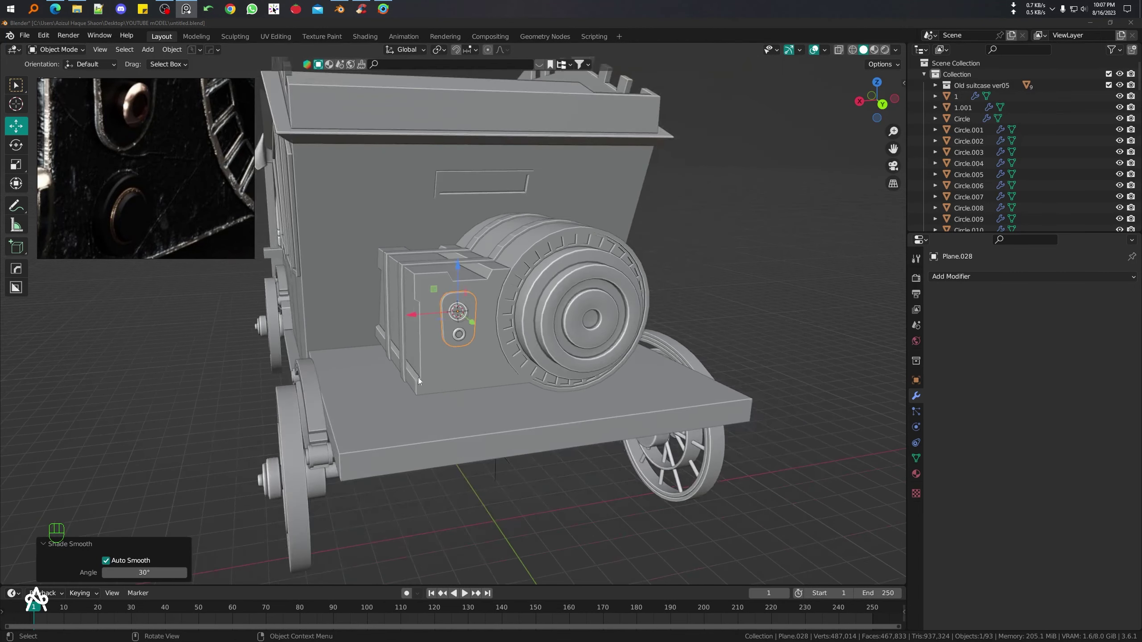
{"action": "middle_click", "coordinate": [442, 351]}
{"action": "key", "text": "shift+a"}
{"action": "key", "text": "s"}
{"action": "key", "text": "g"}
{"action": "key", "text": "r"}
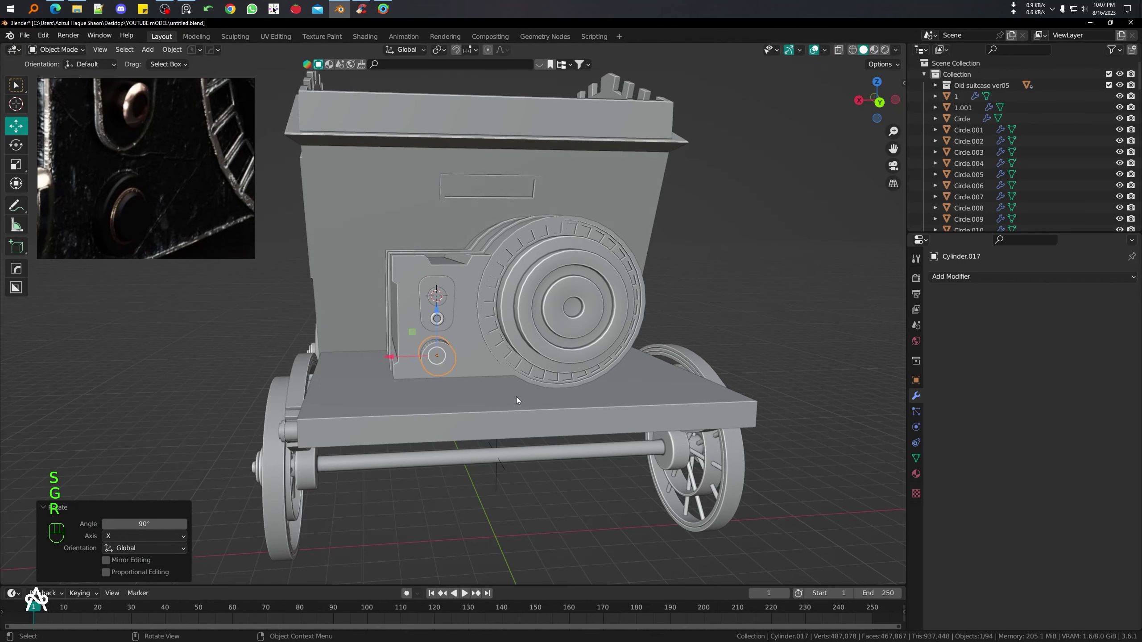
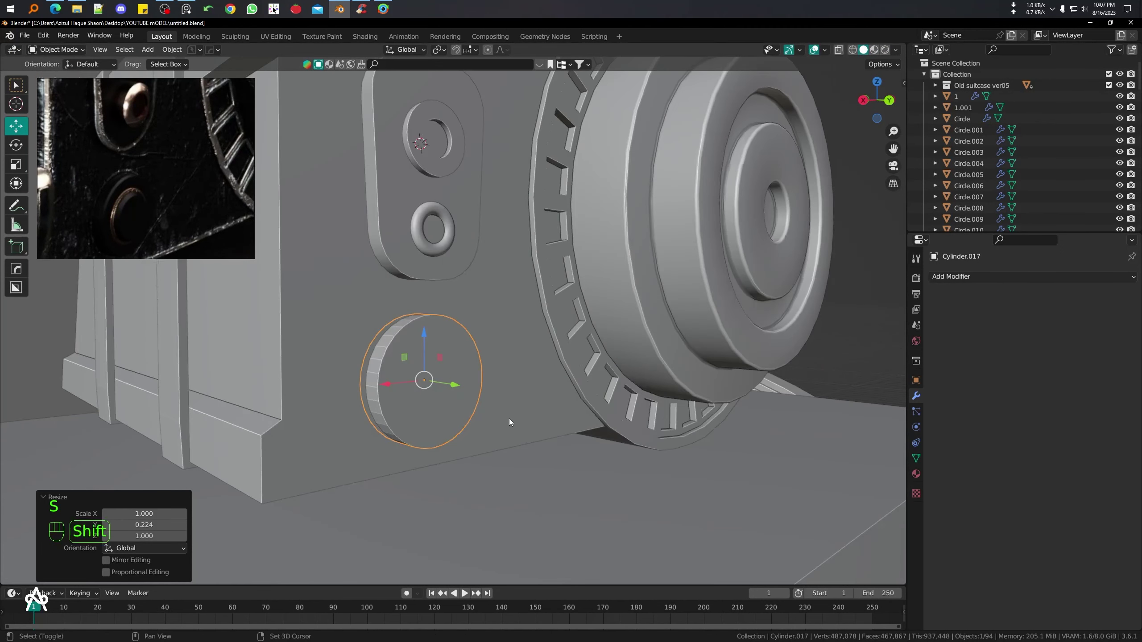
- Inset two concentric rings on the disc's front face, raising the centre and pushing the ring inward
{"action": "key", "text": "Tab"}
{"action": "key", "text": "3"}
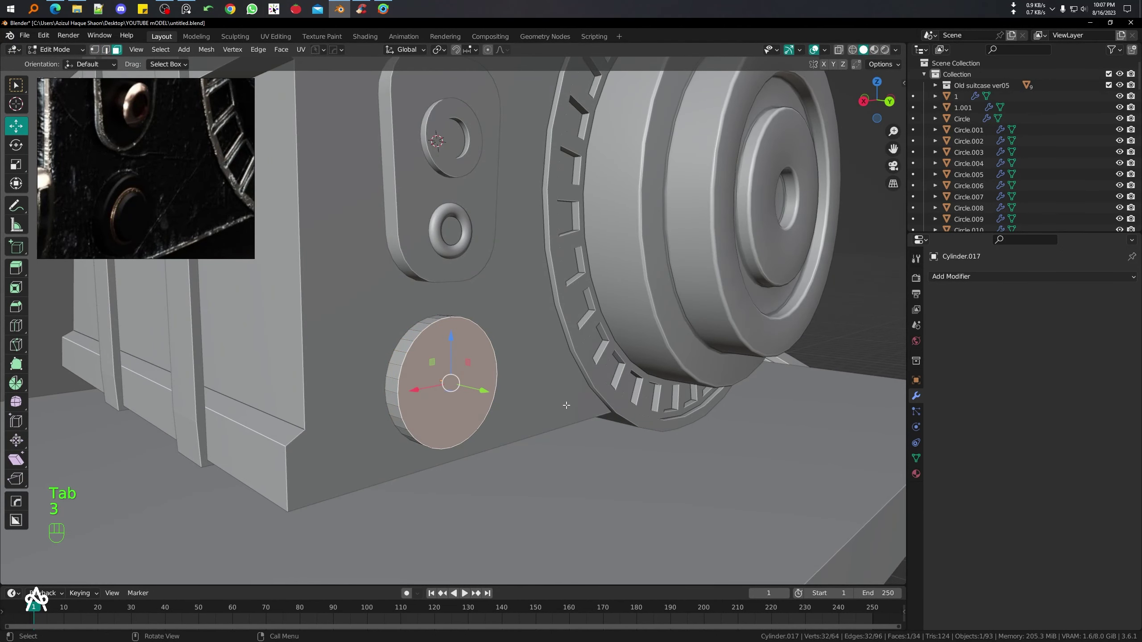
{"action": "key", "text": "i"}
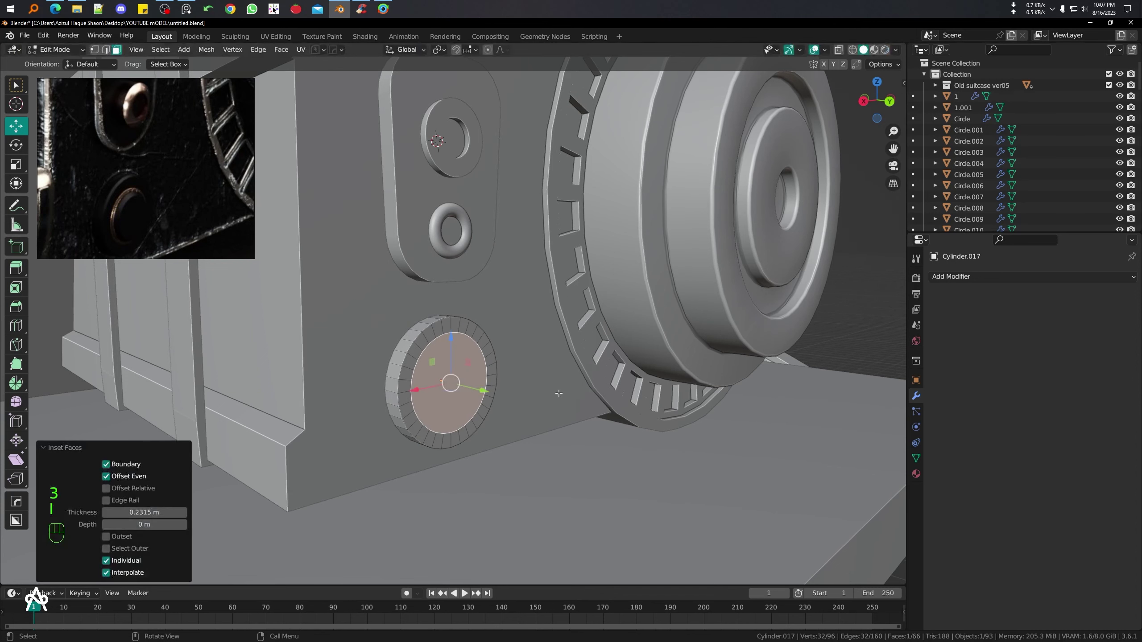
{"action": "key", "text": "i"}
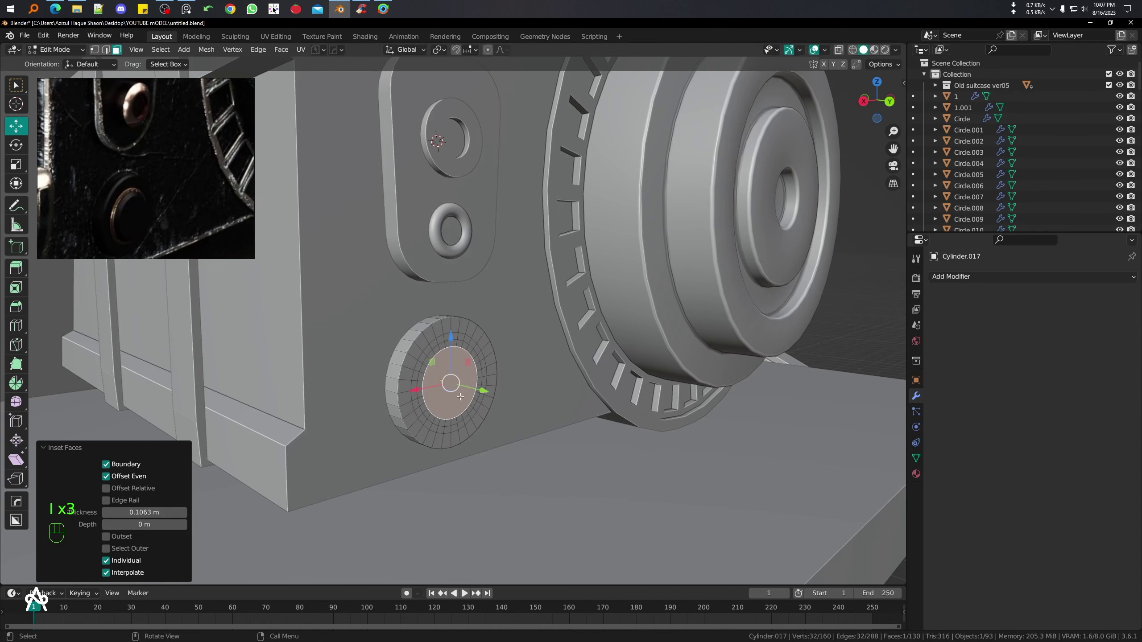
{"action": "key", "text": "e"}
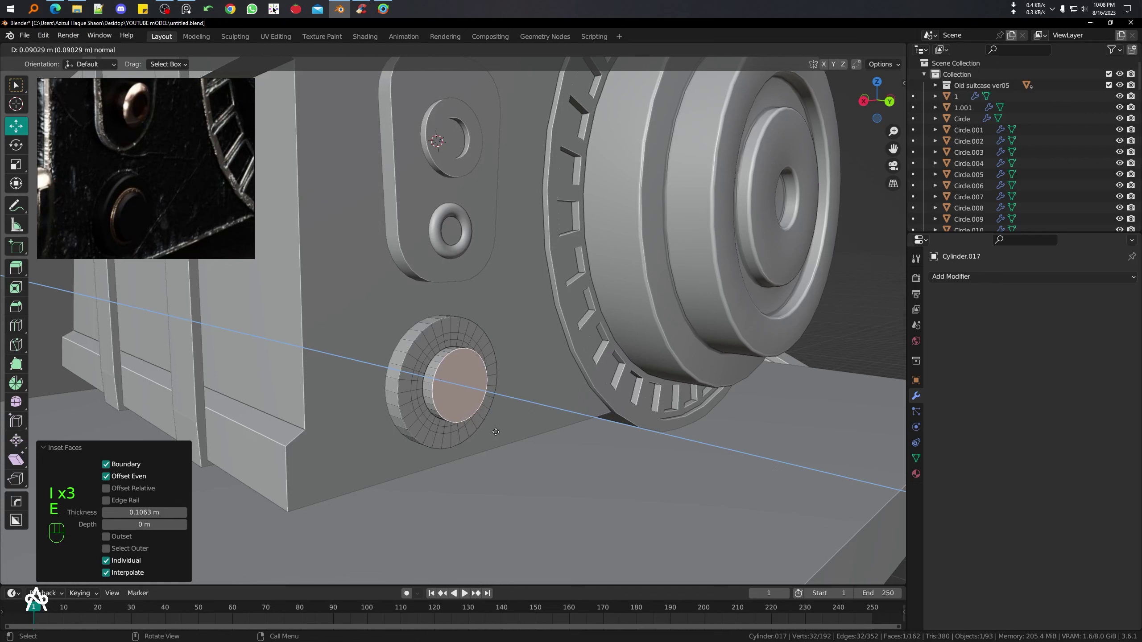
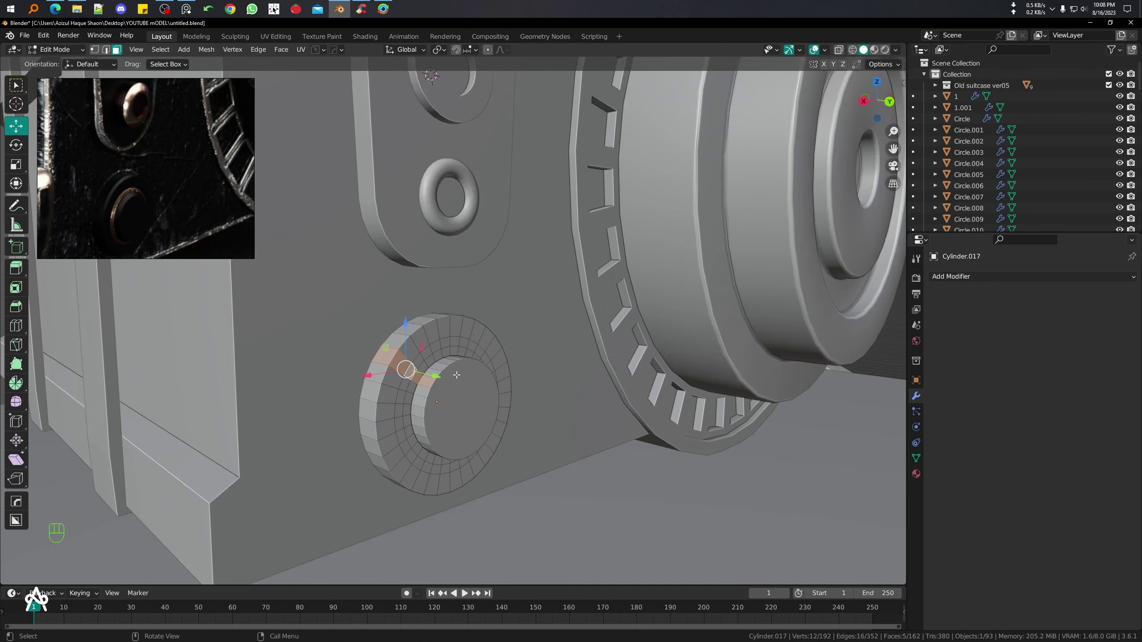
{"action": "key", "text": "e"}
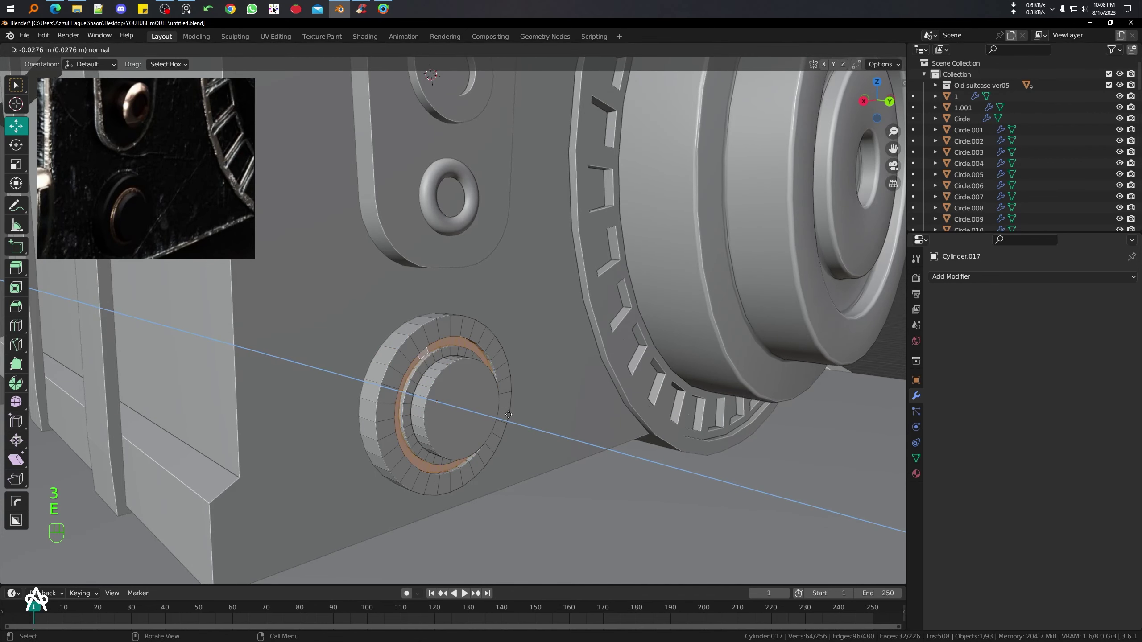
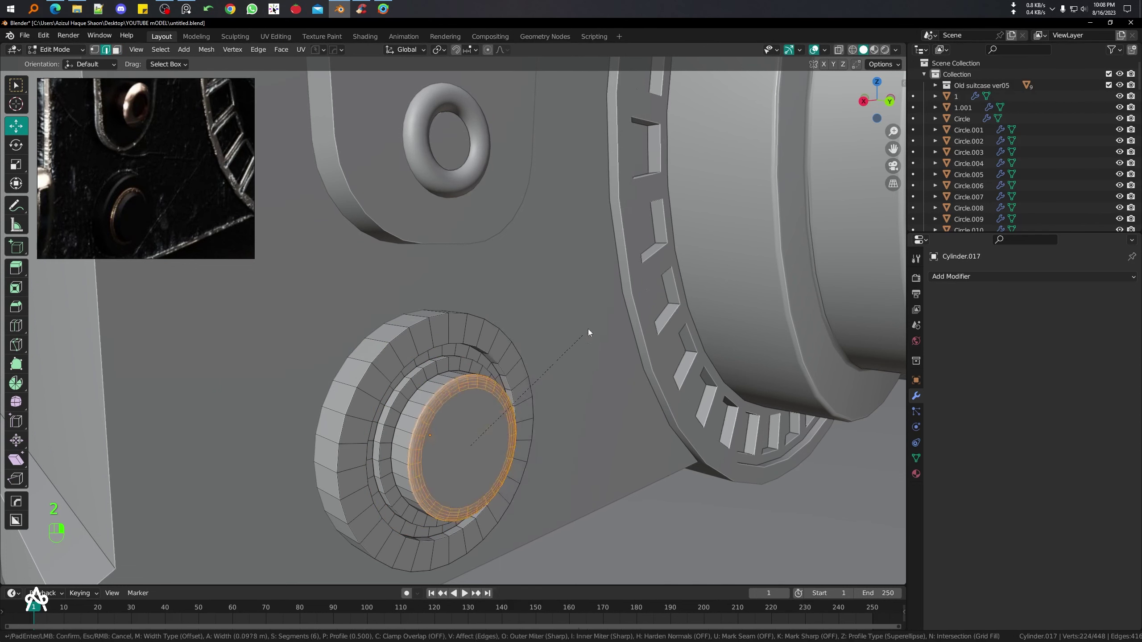
- Bevel the domed centre and sink the inner loop into a recessed socket, then finish editing
{"action": "key", "text": "Tab"}
{"action": "key", "text": "ctrl+a"}
{"action": "key", "text": "Tab"}
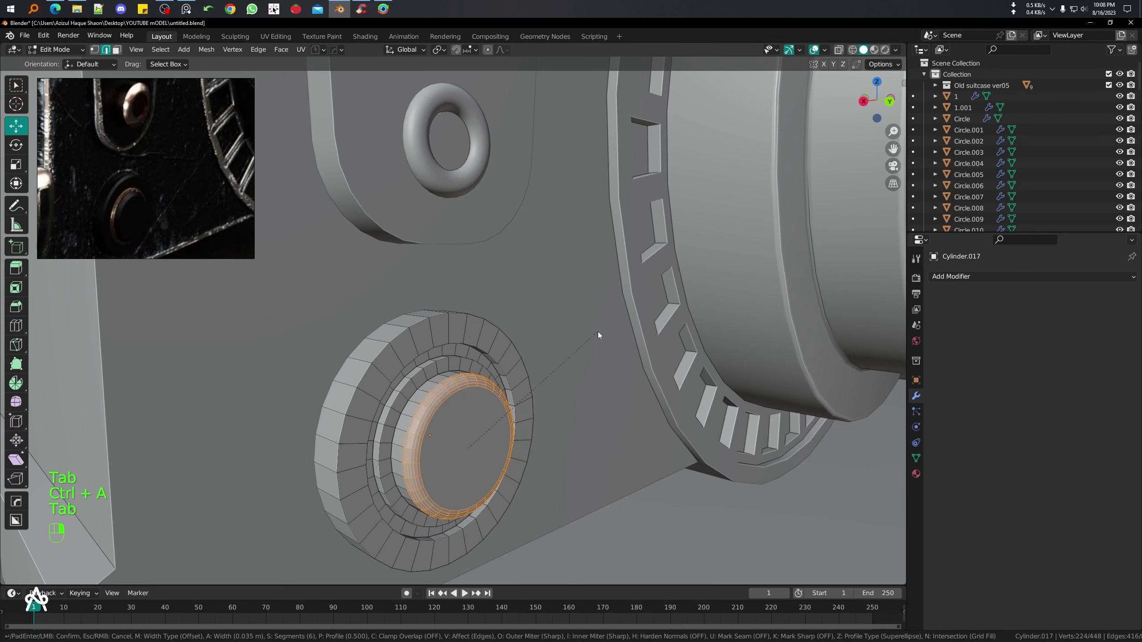
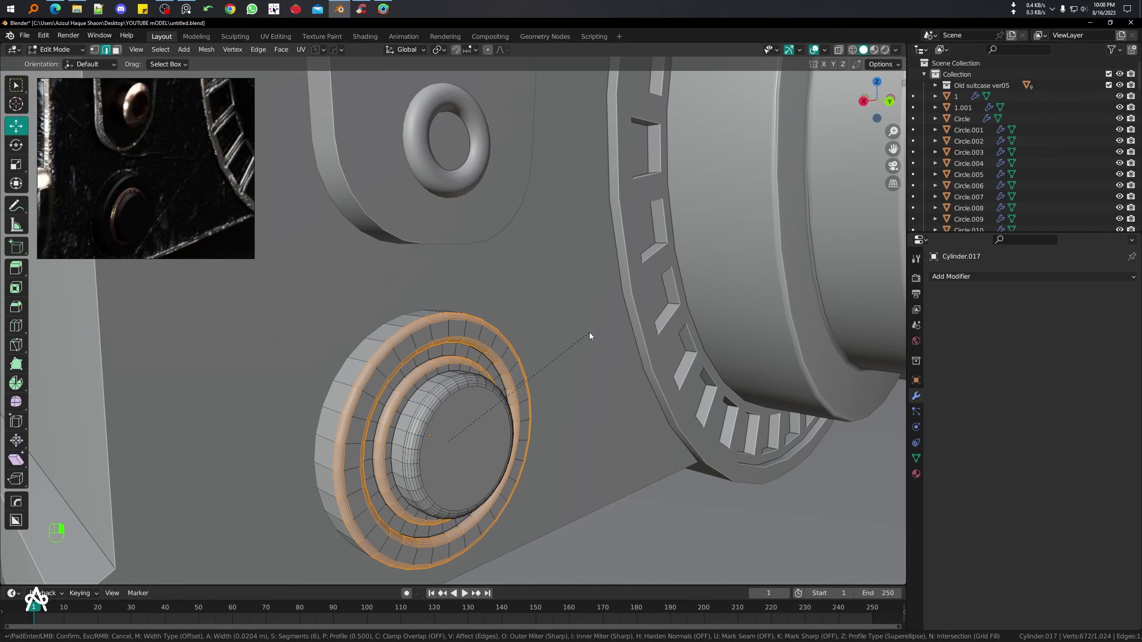
{"action": "key", "text": "Tab"}
{"action": "left_click_drag", "start_coordinate": [551, 381], "coordinate": [560, 382]}
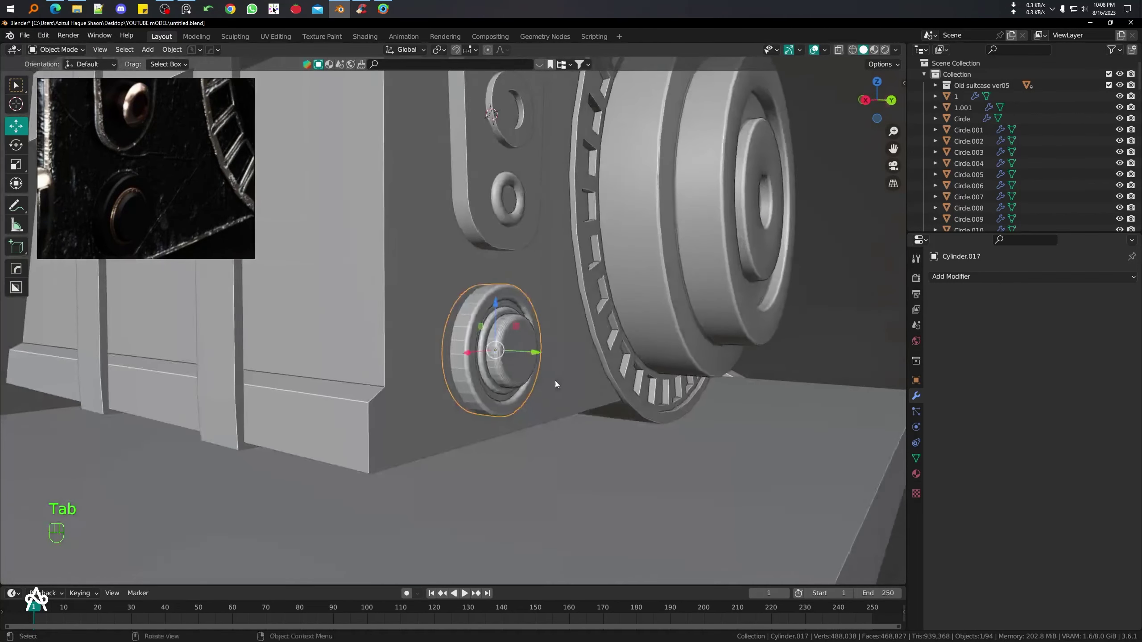
{"action": "left_click_drag", "start_coordinate": [509, 372], "coordinate": [431, 375]}
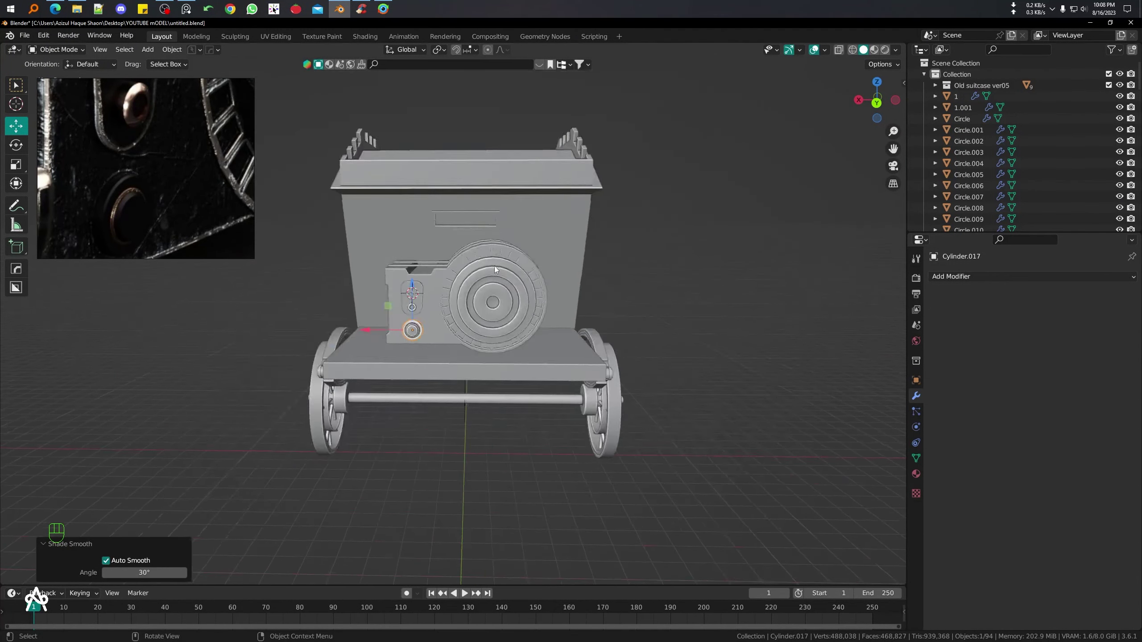
{"action": "left_click_drag", "start_coordinate": [510, 296], "coordinate": [611, 318]}
{"action": "middle_click", "coordinate": [409, 351]}
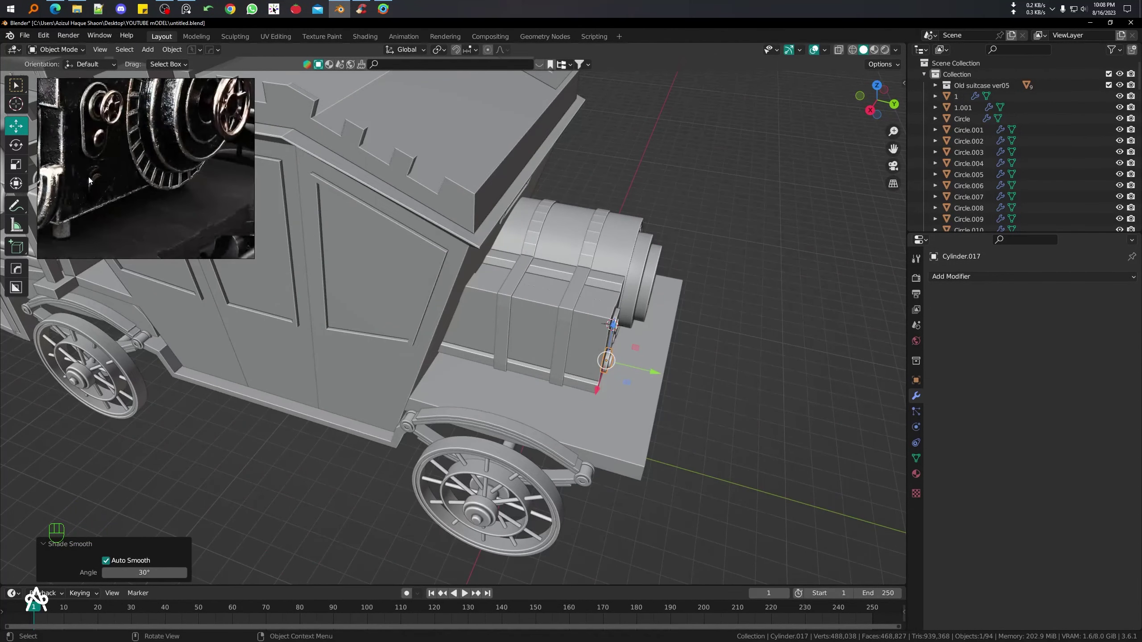
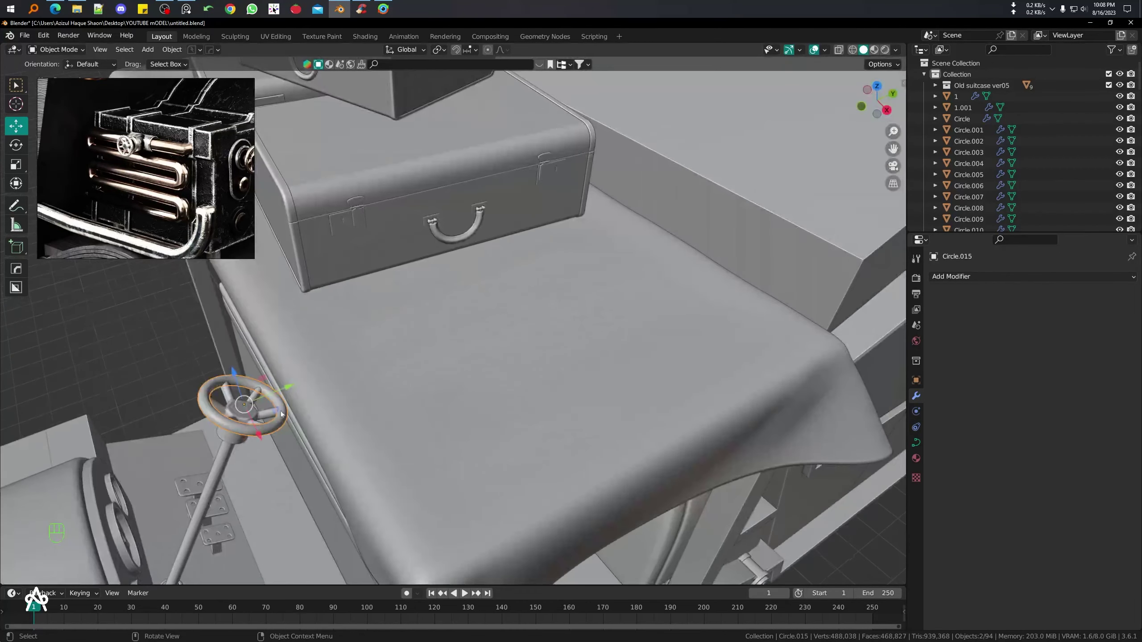
{"action": "key", "text": "g"}
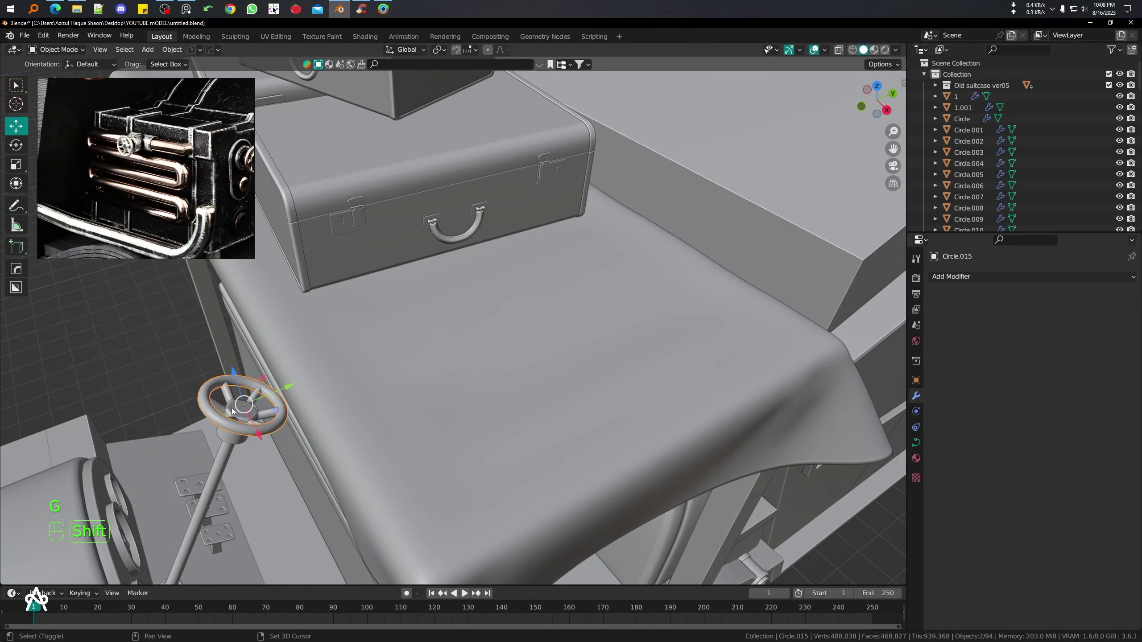
{"action": "key", "text": "KP_3"}
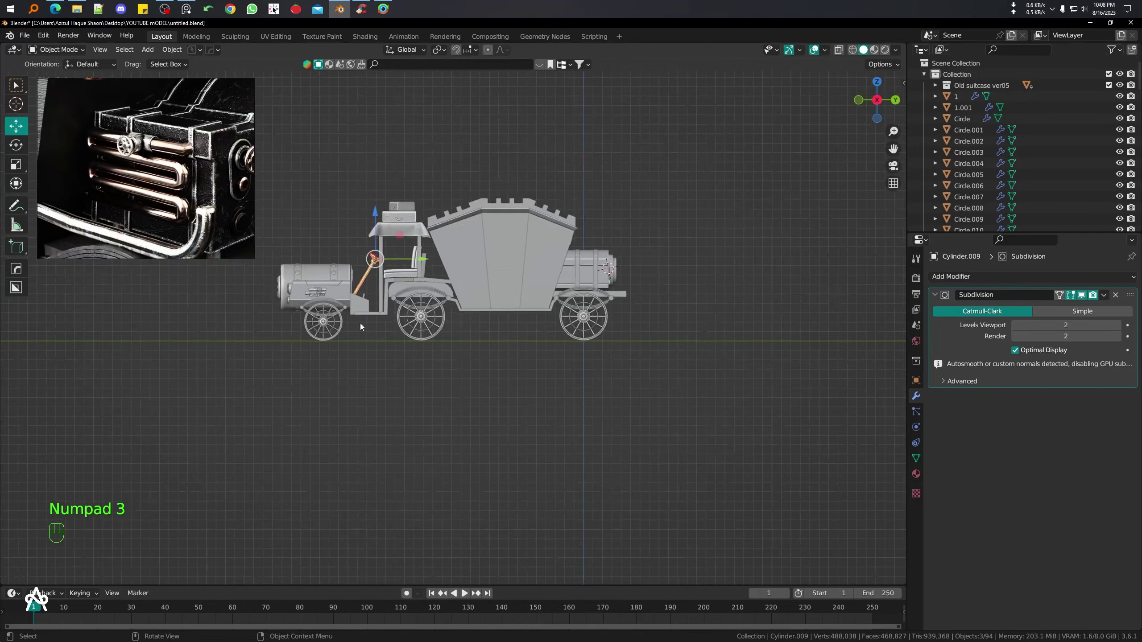
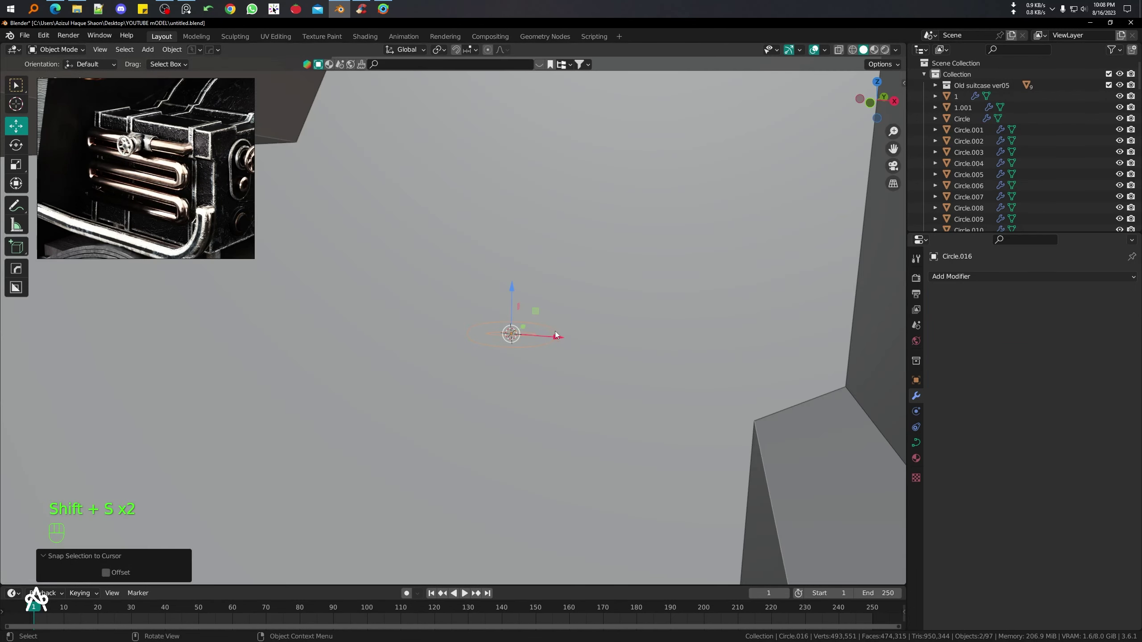
- Line the spoke shape up with the rod from front and side views, moving it in the XY plane
{"action": "key", "text": "KP_1"}
{"action": "key", "text": "KP_3"}
{"action": "key", "text": "g"}
{"action": "key", "text": "shift+z"}
{"action": "key", "text": "g"}
{"action": "key", "text": "shift+z"}
- Convert the spoke curve to mesh and join it with the rod into one handwheel object (Ctrl+J)
{"action": "left_click", "coordinate": [510, 268]}
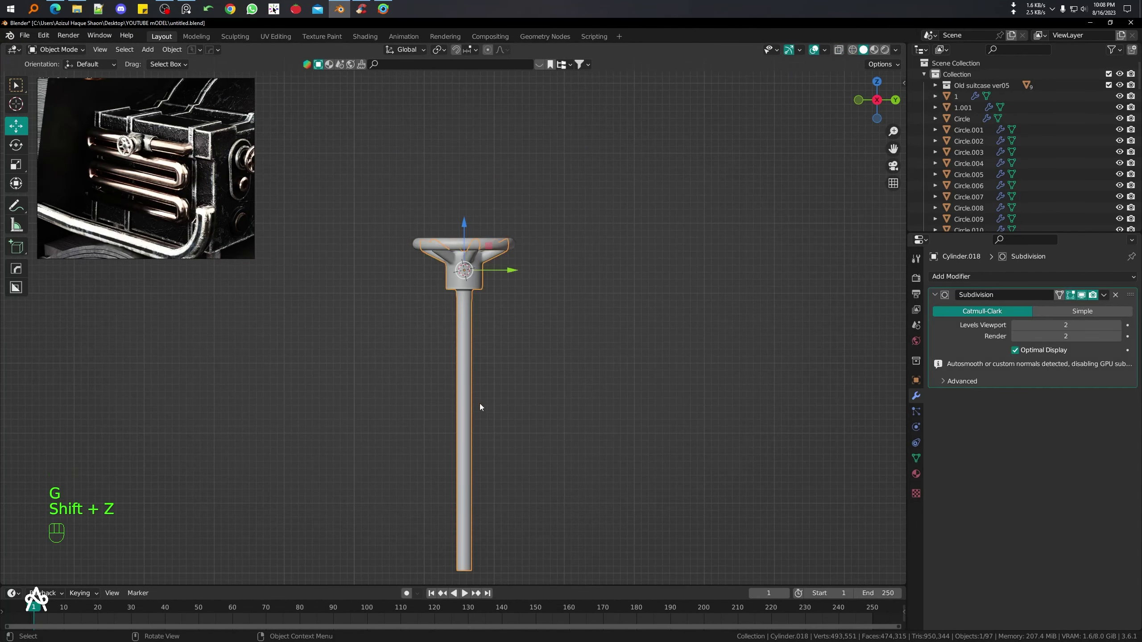
{"action": "left_click_drag", "start_coordinate": [473, 278], "coordinate": [510, 315]}
{"action": "left_click", "coordinate": [498, 244]}
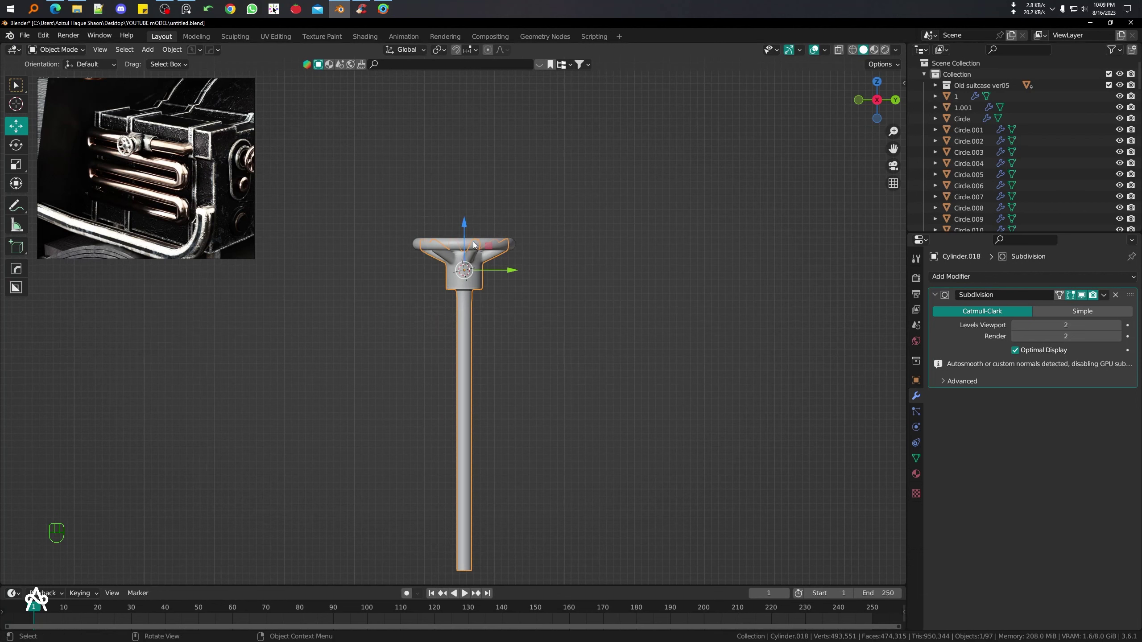
{"action": "left_click", "coordinate": [472, 242]}
{"action": "left_click", "coordinate": [479, 246]}
{"action": "key", "text": "ctrl+j"}
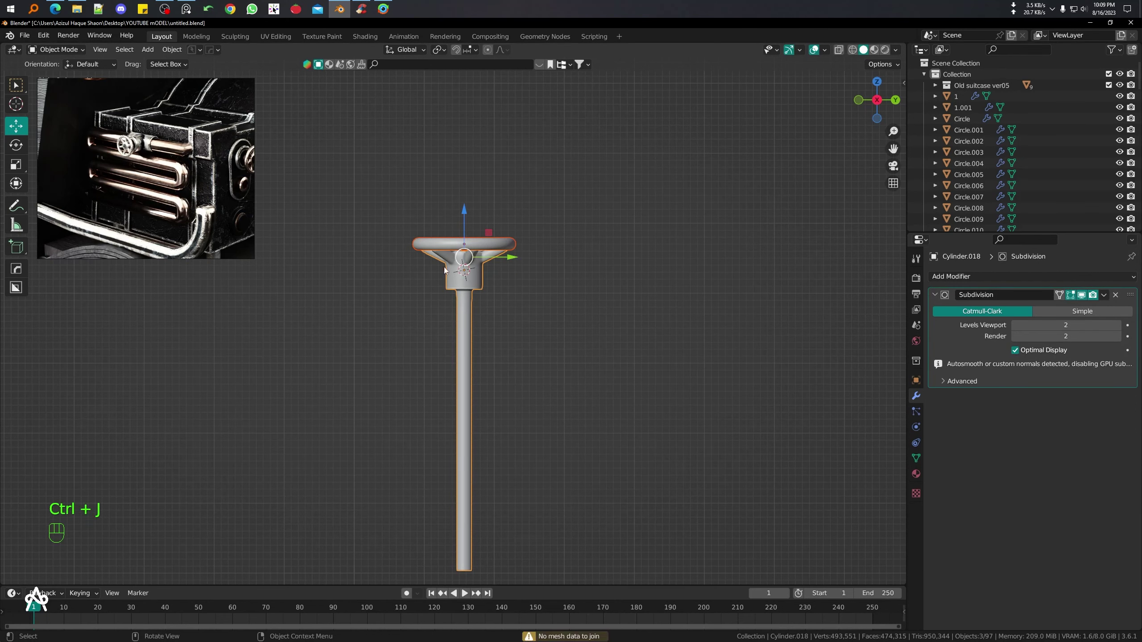
{"action": "left_click", "coordinate": [505, 243]}
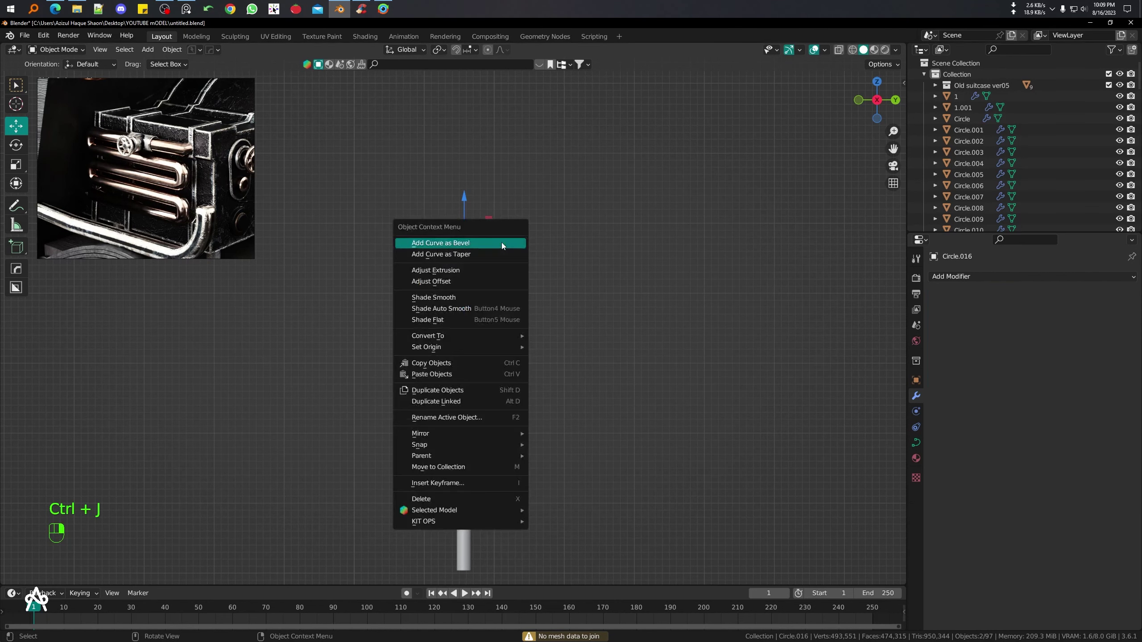
{"action": "left_click_drag", "start_coordinate": [504, 244], "coordinate": [488, 258]}
{"action": "key", "text": "ctrl+j"}
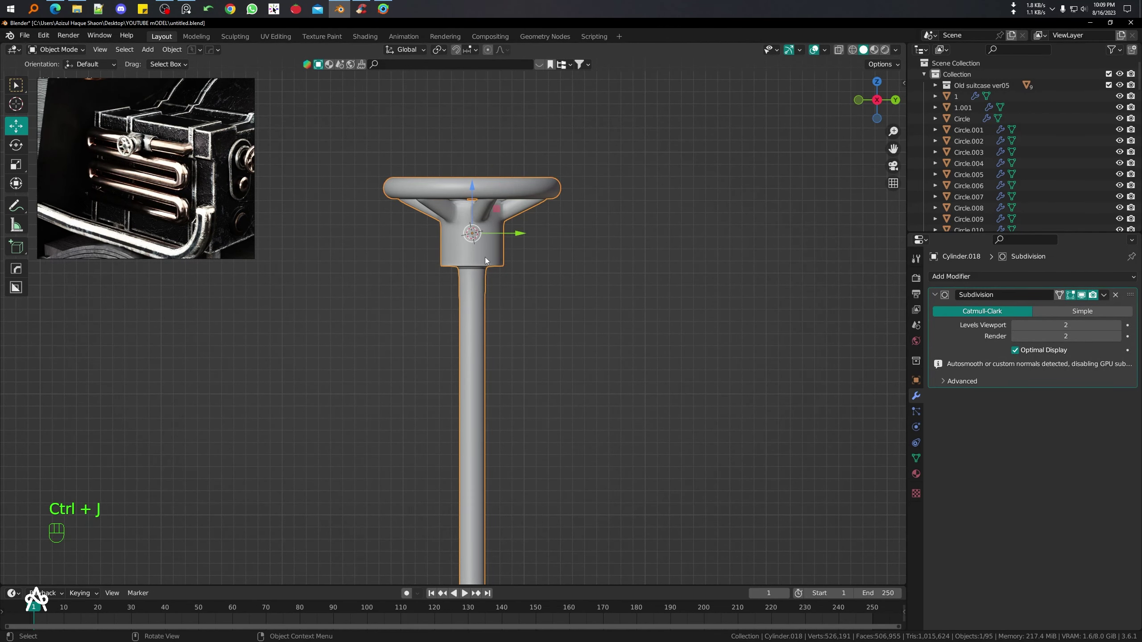
{"action": "left_click_drag", "start_coordinate": [499, 339], "coordinate": [548, 394]}
{"action": "key", "text": "KP_1"}
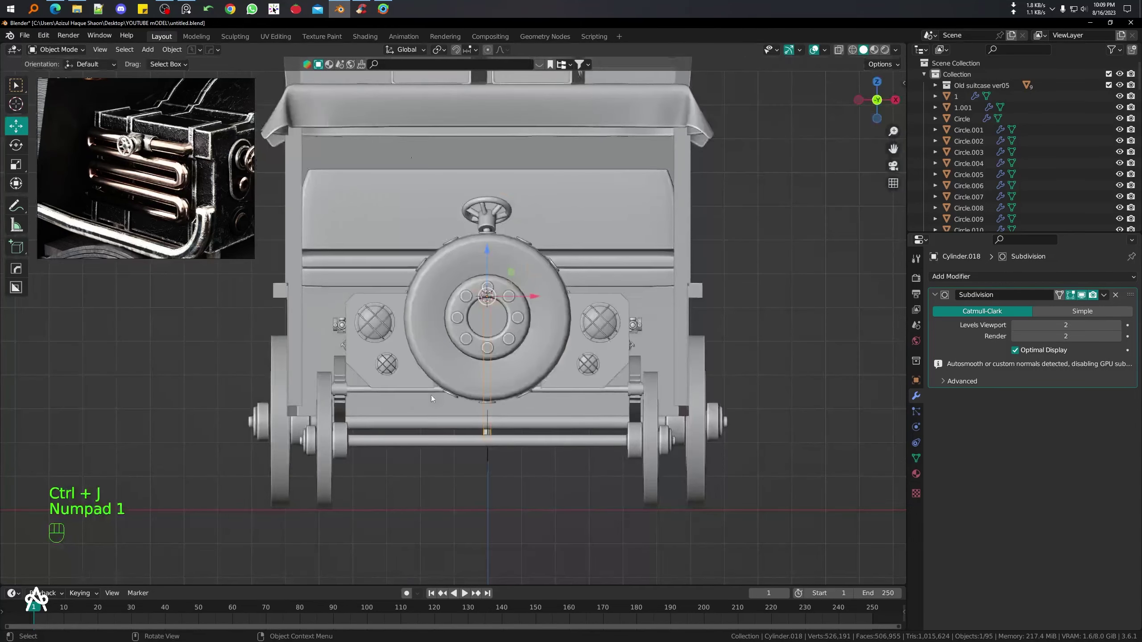
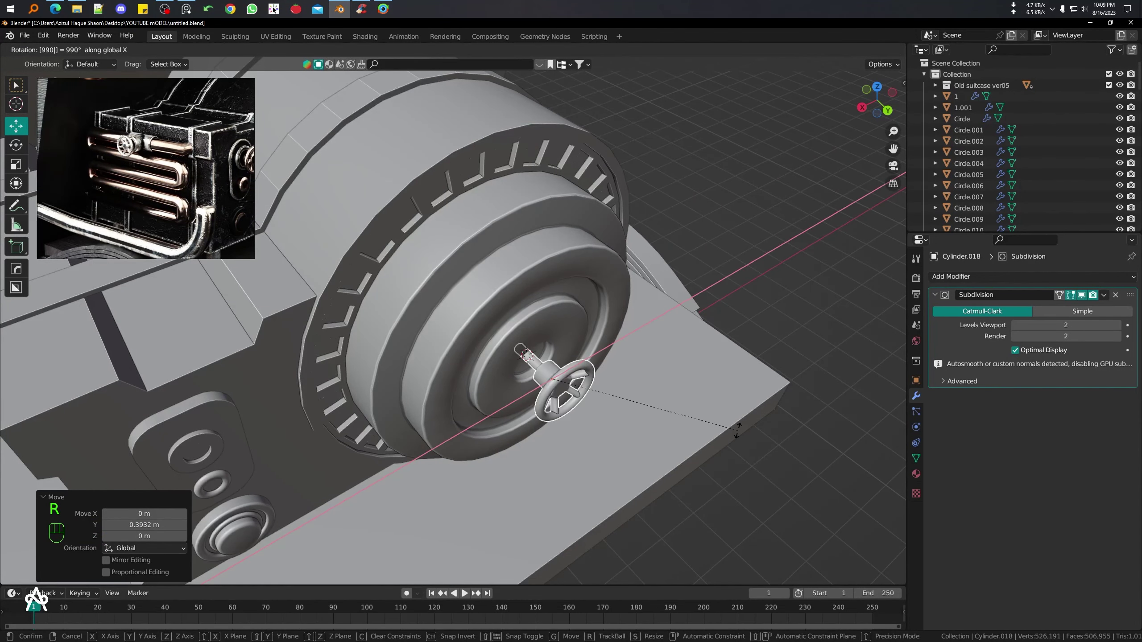
- Turn the handwheel to face outward and set it onto the front hub of the engine drum
{"action": "left_click_drag", "start_coordinate": [655, 402], "coordinate": [648, 372]}
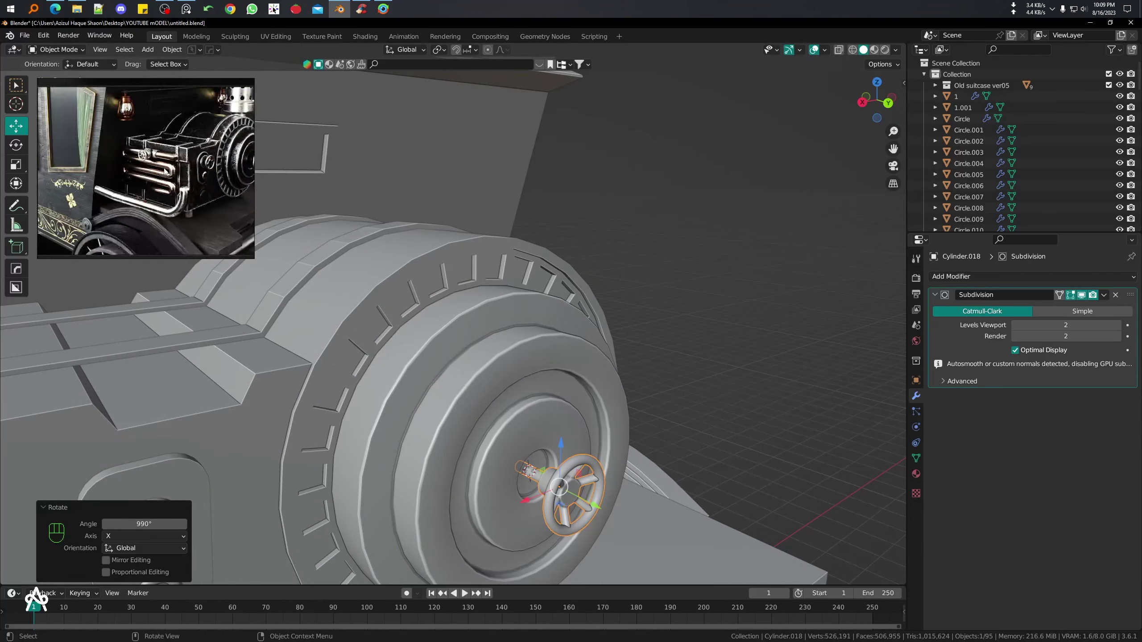
{"action": "middle_click", "coordinate": [641, 427]}
{"action": "key", "text": "KP_7"}
{"action": "left_click_drag", "start_coordinate": [389, 336], "coordinate": [364, 326]}
- Scale down a copy of the handwheel and place it in the ring boss on the engine's side panel
{"action": "key", "text": "s"}
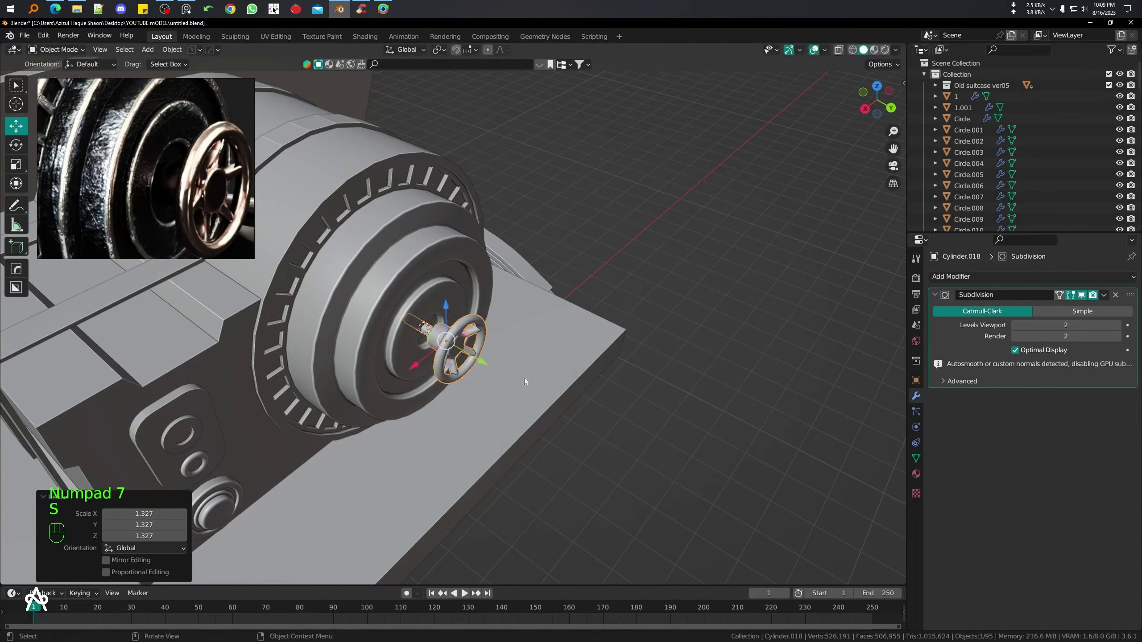
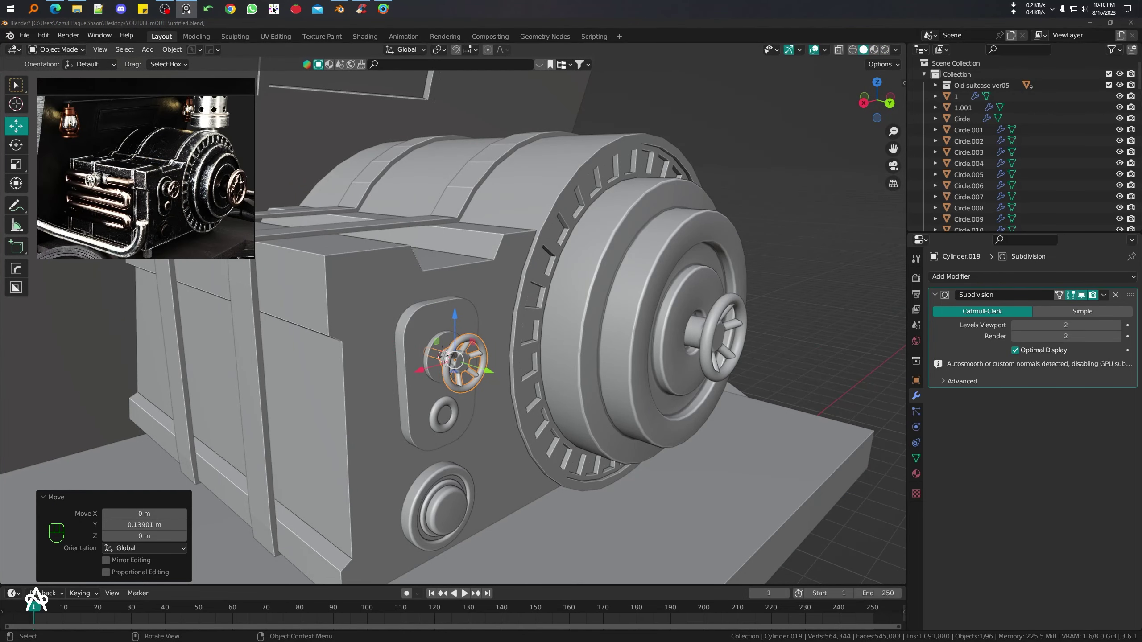
{"action": "left_click_drag", "start_coordinate": [471, 360], "coordinate": [500, 367]}
{"action": "middle_click", "coordinate": [410, 375]}
{"action": "left_click", "coordinate": [465, 362]}
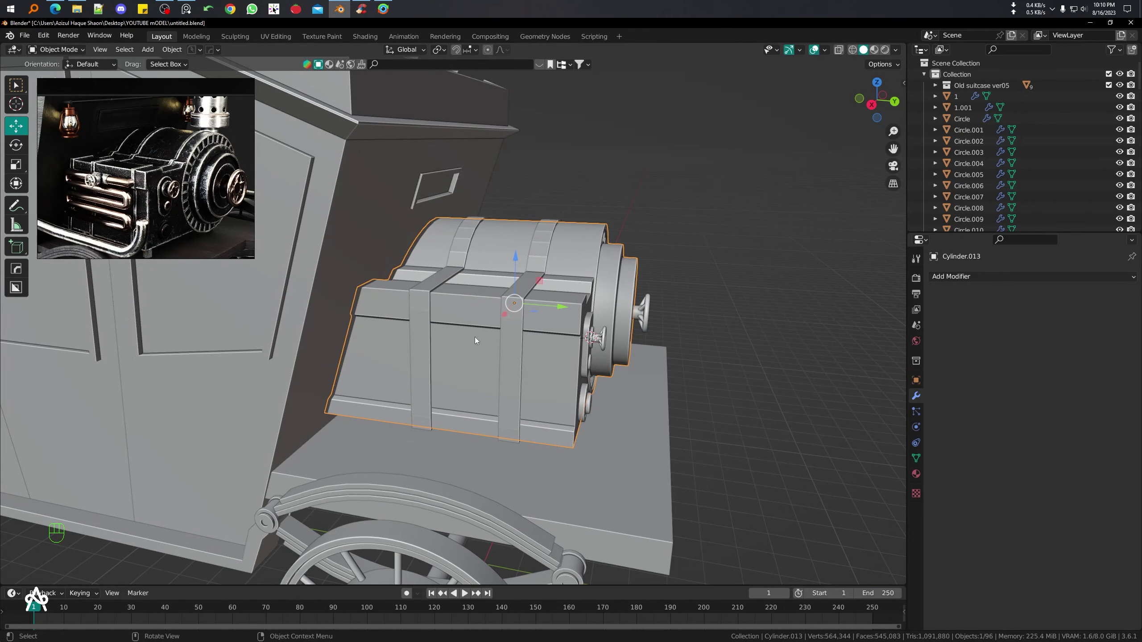
- Add a plane and rotate and position it beside the engine block as the start of the pipe path
{"action": "key", "text": "shift+a"}
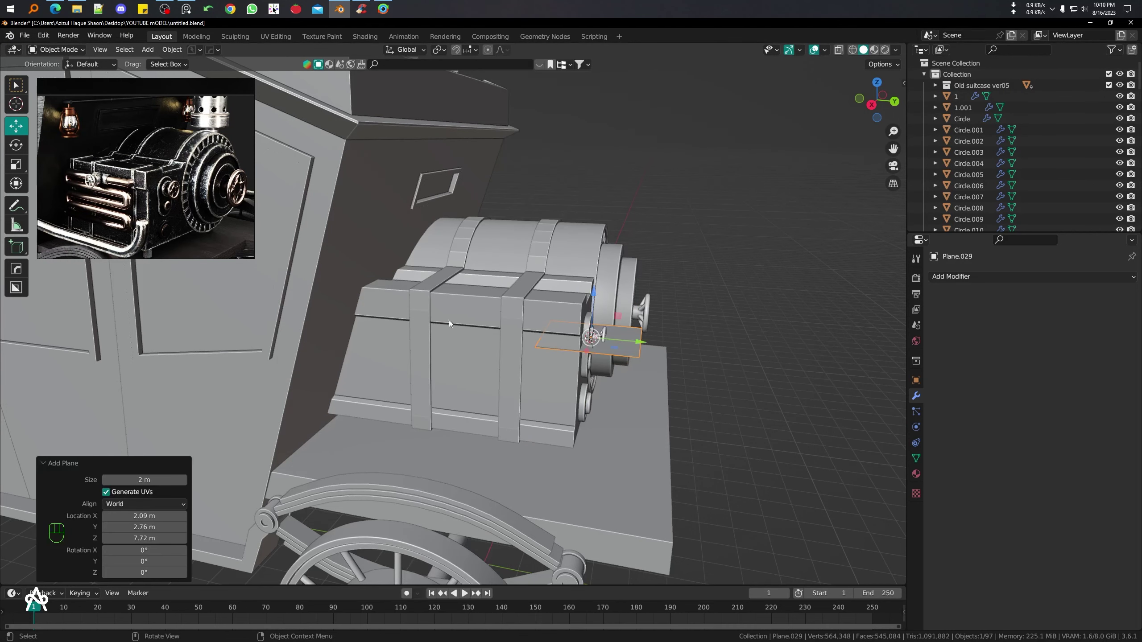
{"action": "key", "text": "r"}
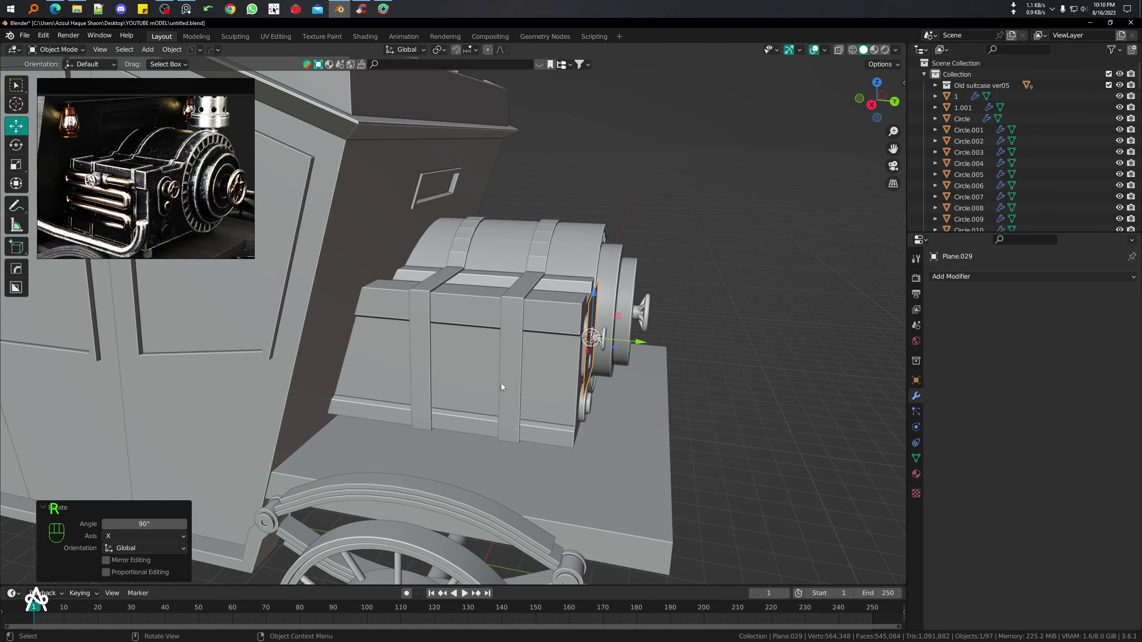
{"action": "key", "text": "KP_7"}
{"action": "key", "text": "g"}
{"action": "key", "text": "r"}
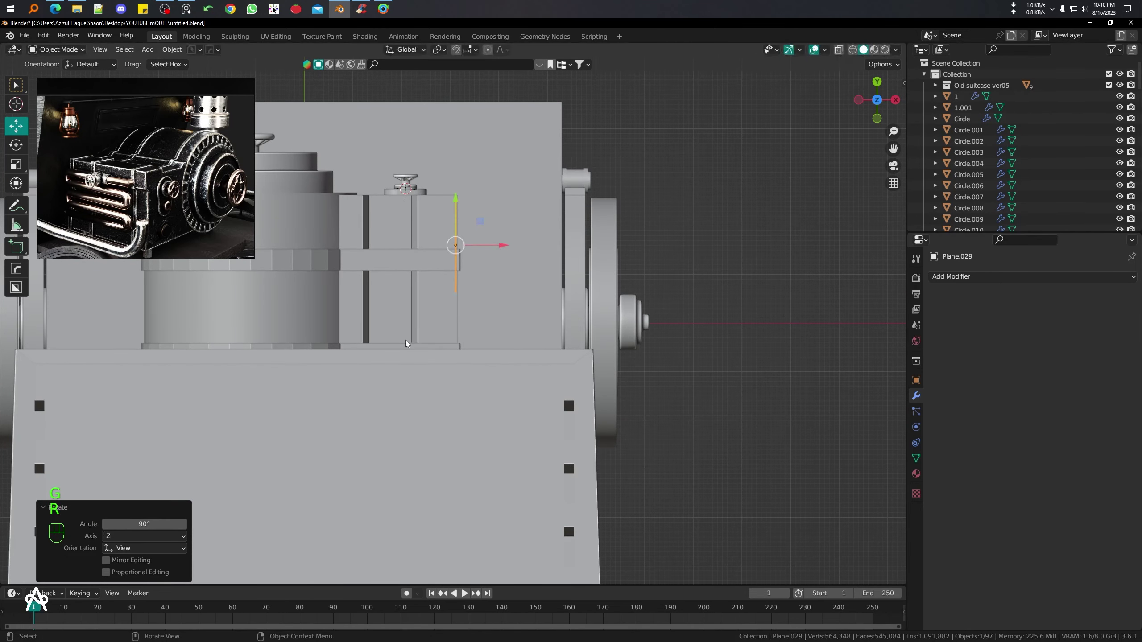
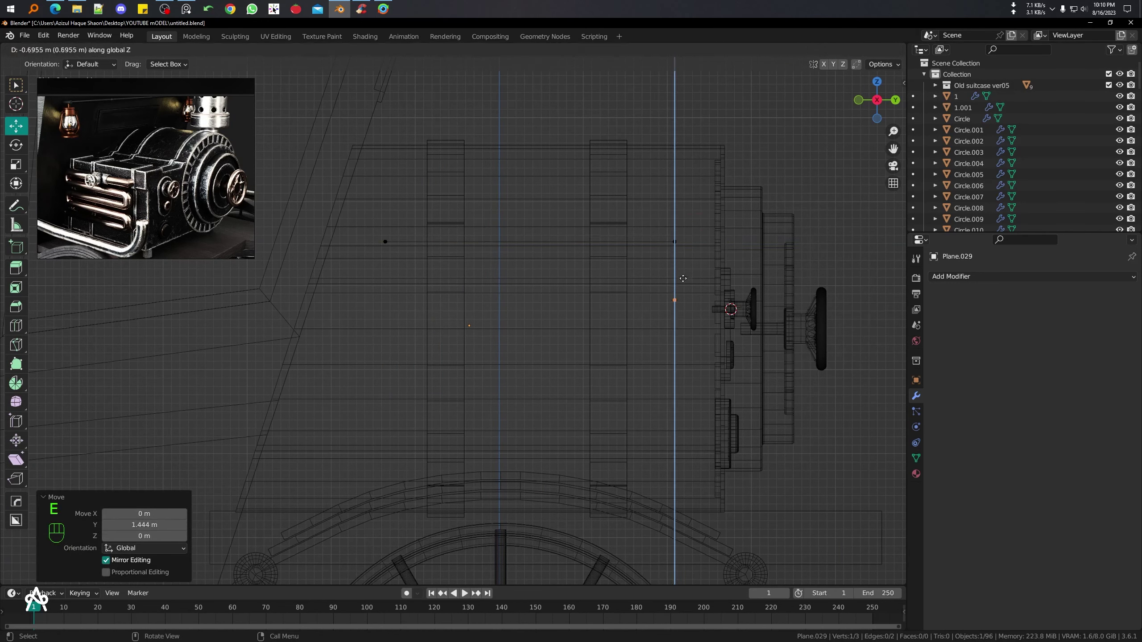
- Extrude vertices into a zigzag path down the engine side and give it a round bevel depth of about 0.209 m
{"action": "key", "text": "e"}
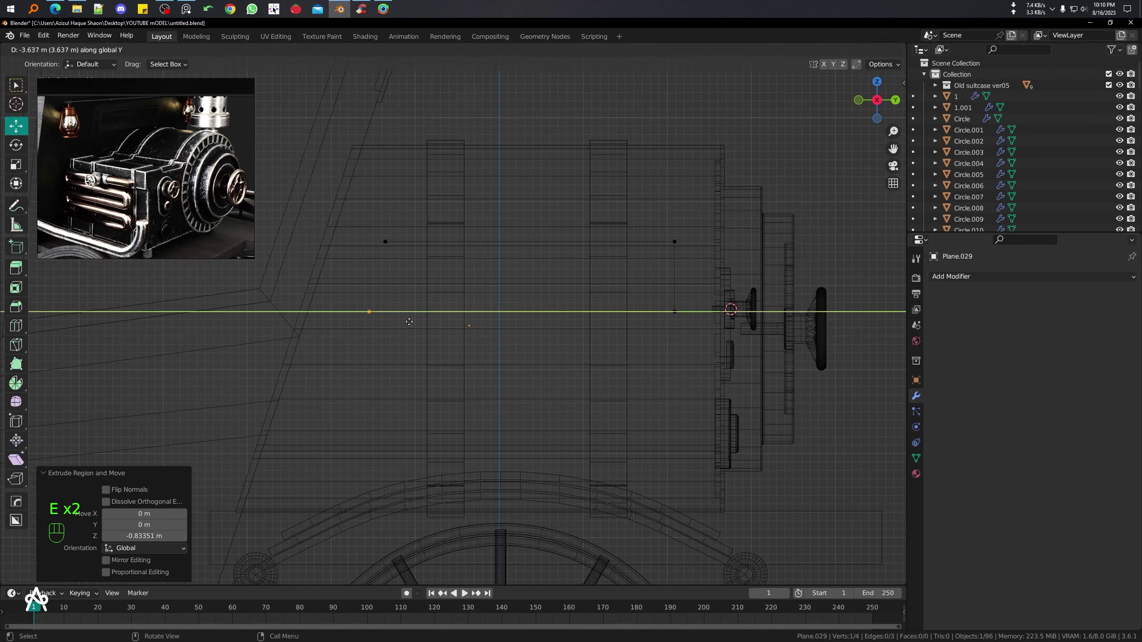
{"action": "key", "text": "e"}
{"action": "key", "text": "e"}
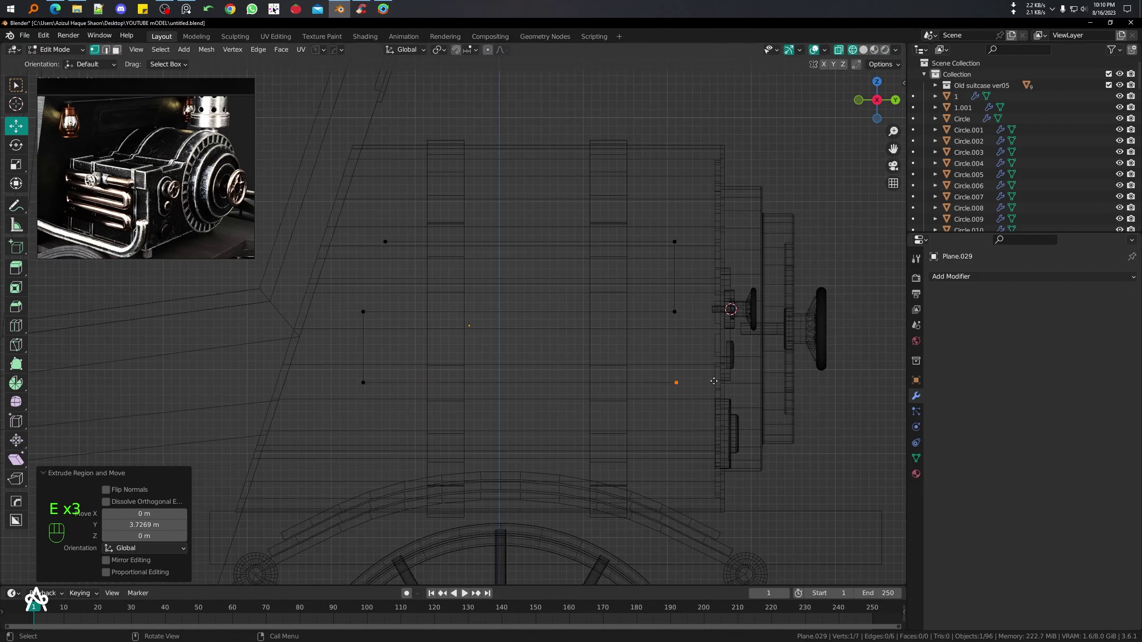
{"action": "key", "text": "e"}
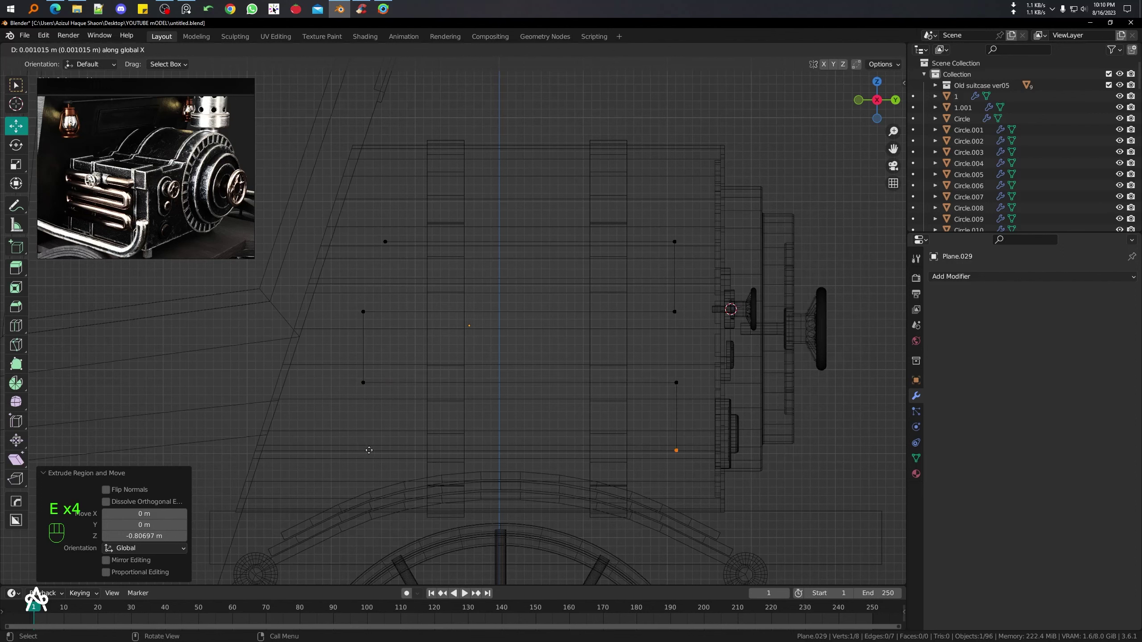
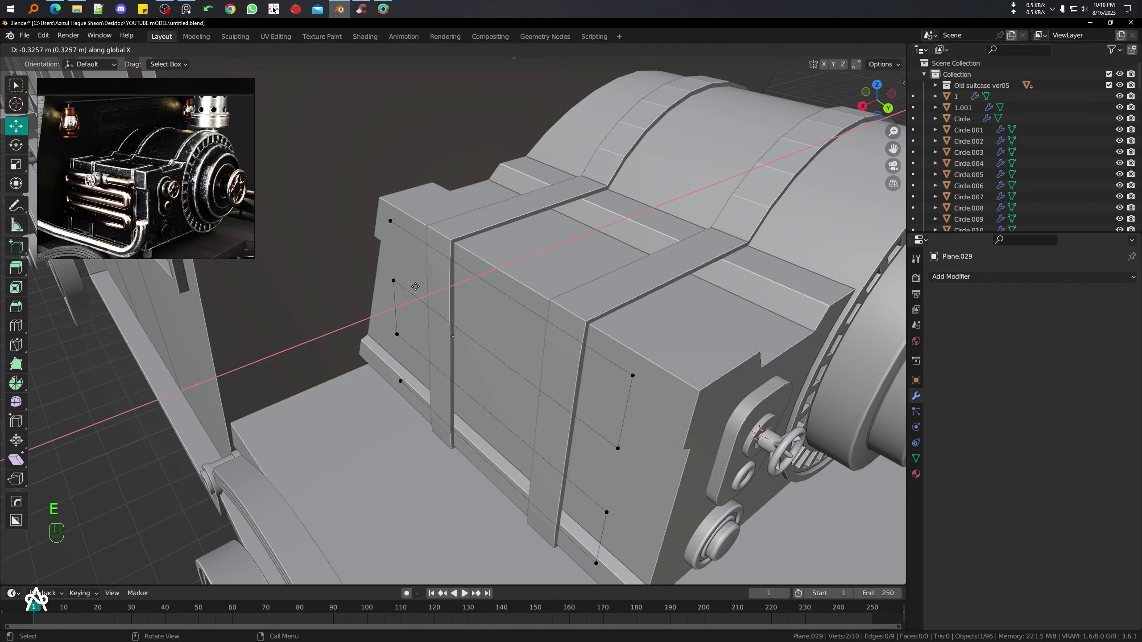
{"action": "key", "text": "shift+z"}
{"action": "key", "text": "KP_7"}
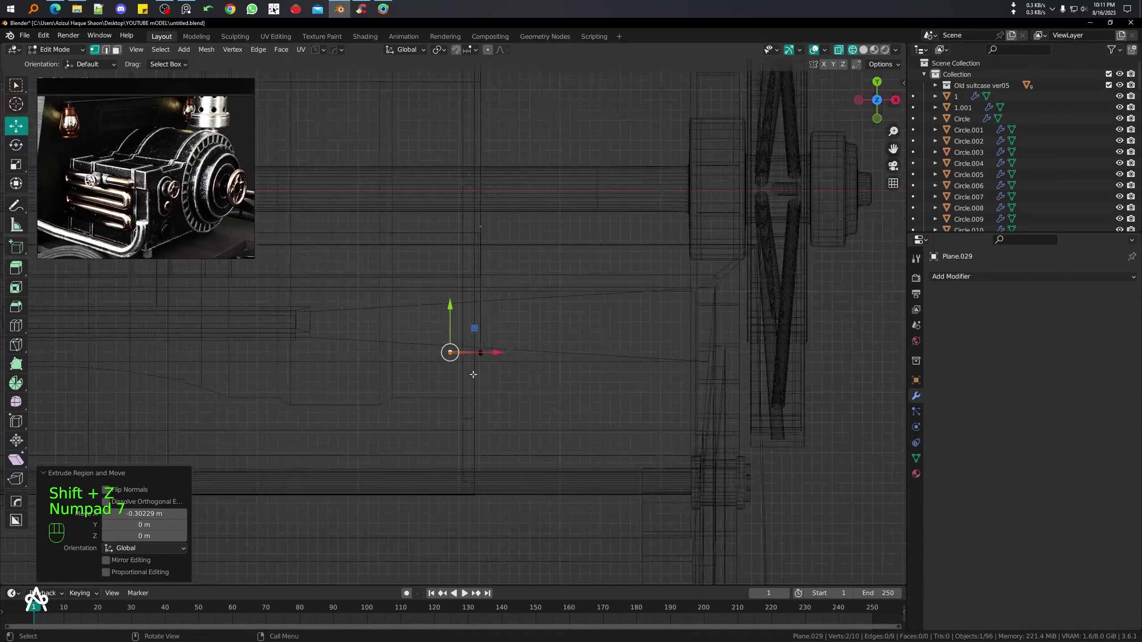
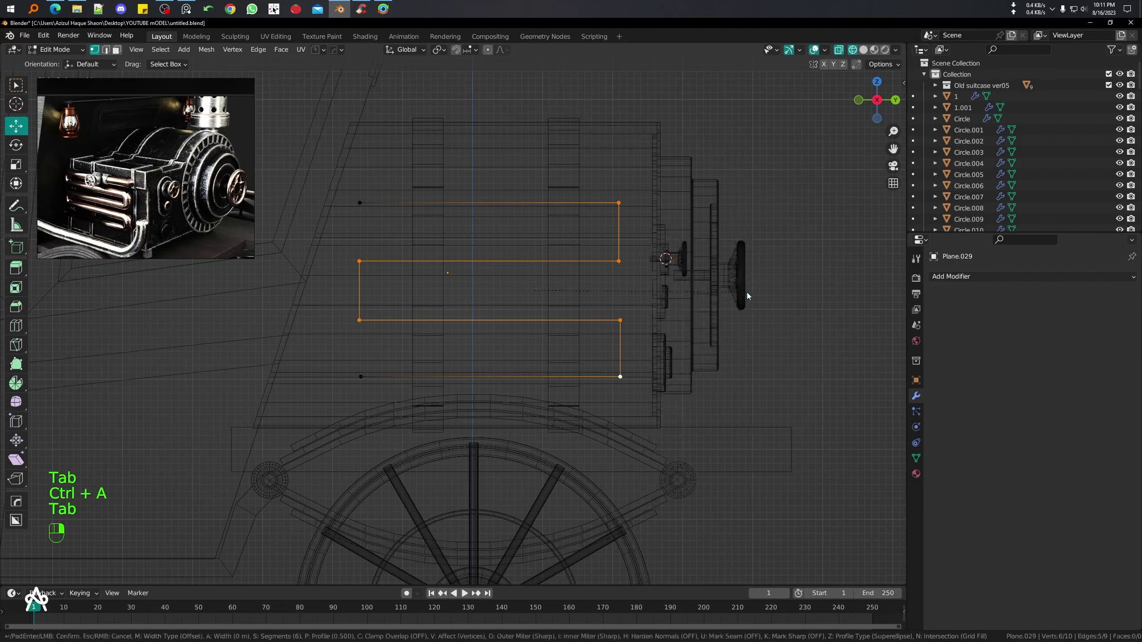
{"action": "left_click", "coordinate": [764, 289]}
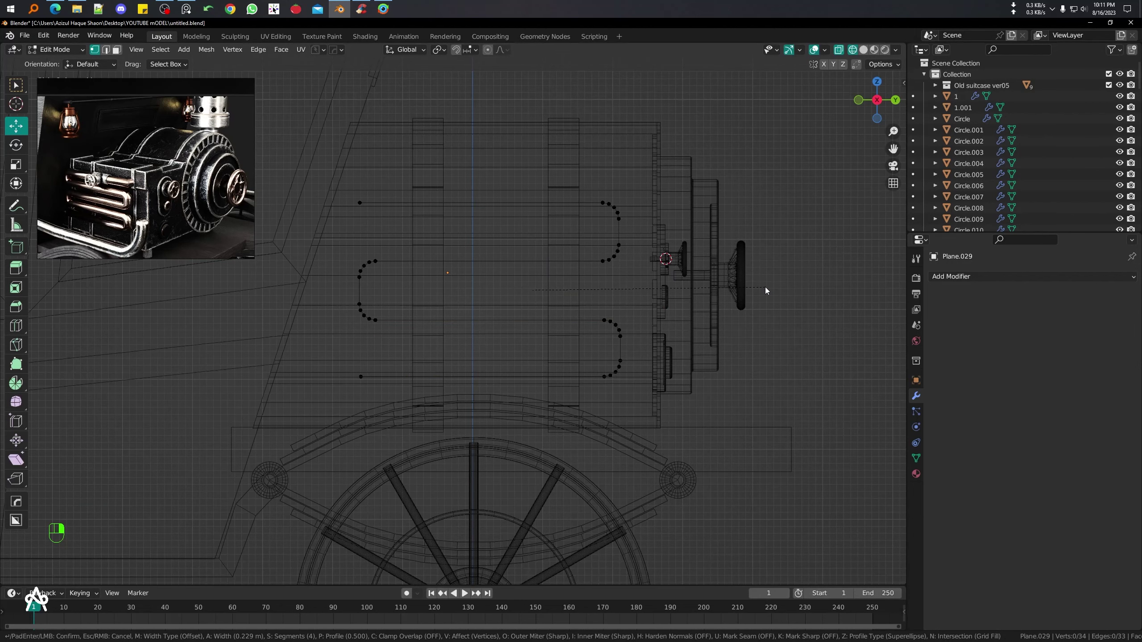
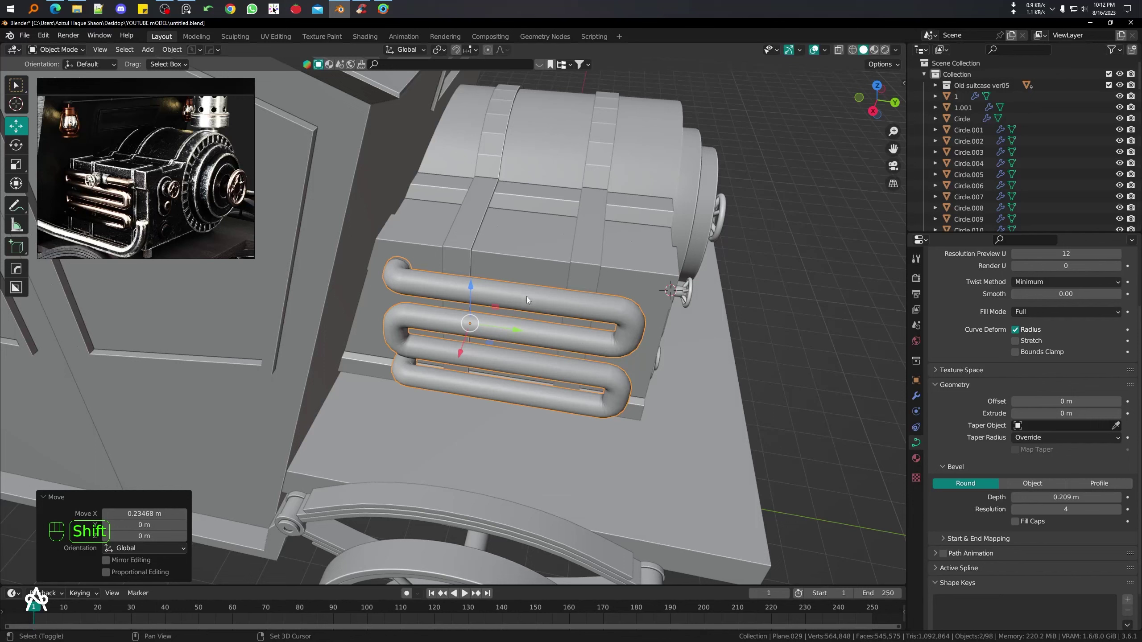
- Snap the cursor to the coiled pipe and fit a new cylinder around the upper coil as a ring collar
{"action": "key", "text": "shift+s"}
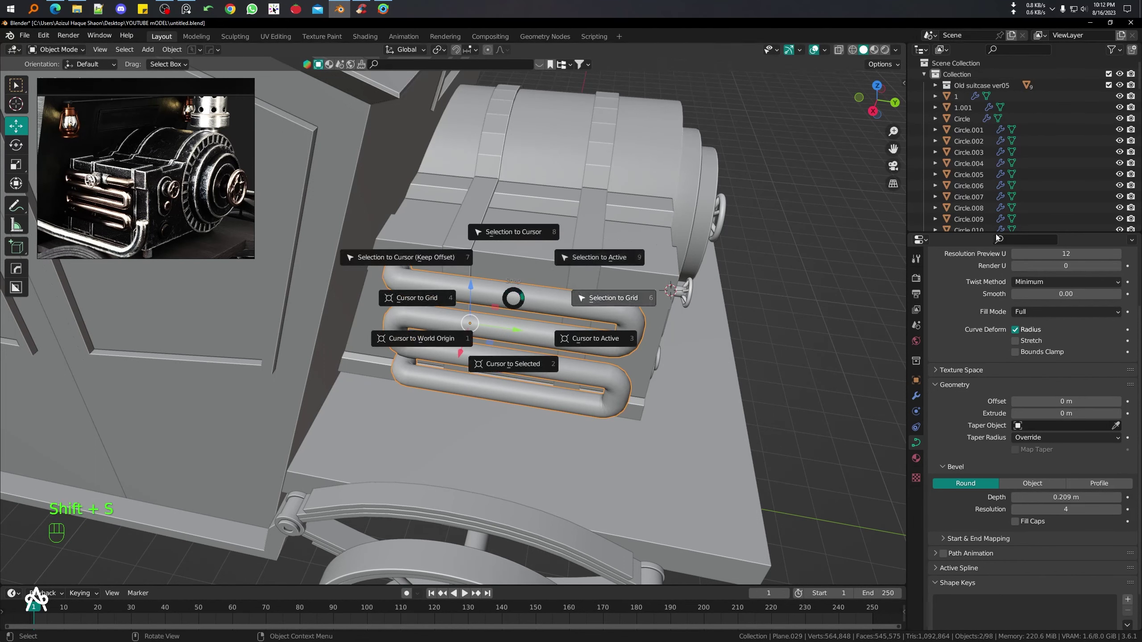
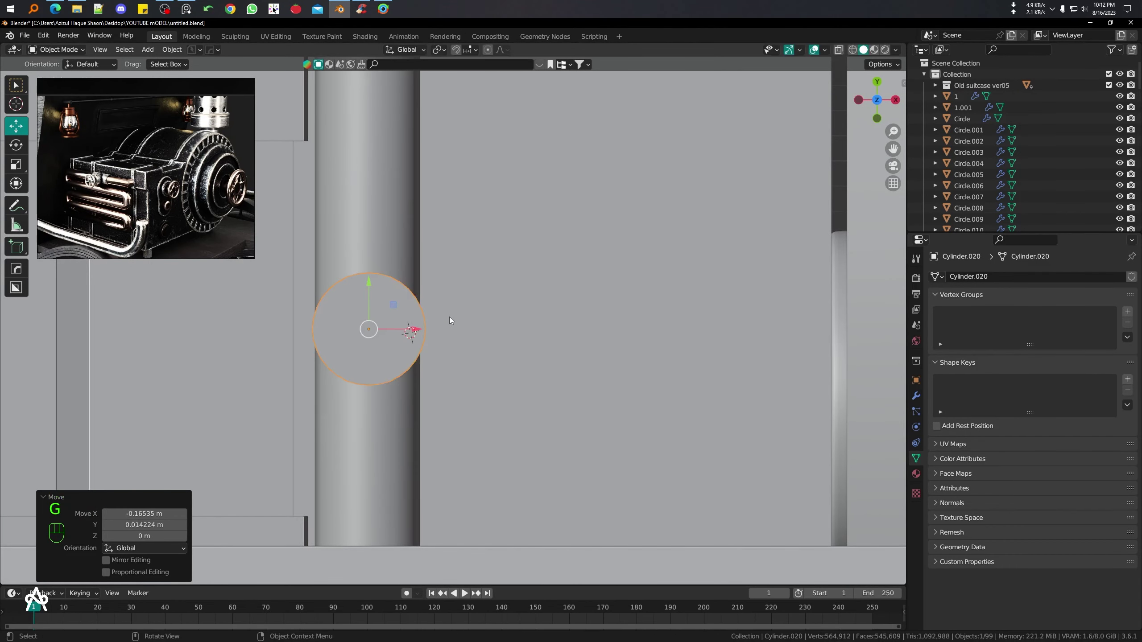
{"action": "key", "text": "KP_3"}
{"action": "middle_click", "coordinate": [442, 422]}
{"action": "key", "text": "g"}
{"action": "key", "text": "r"}
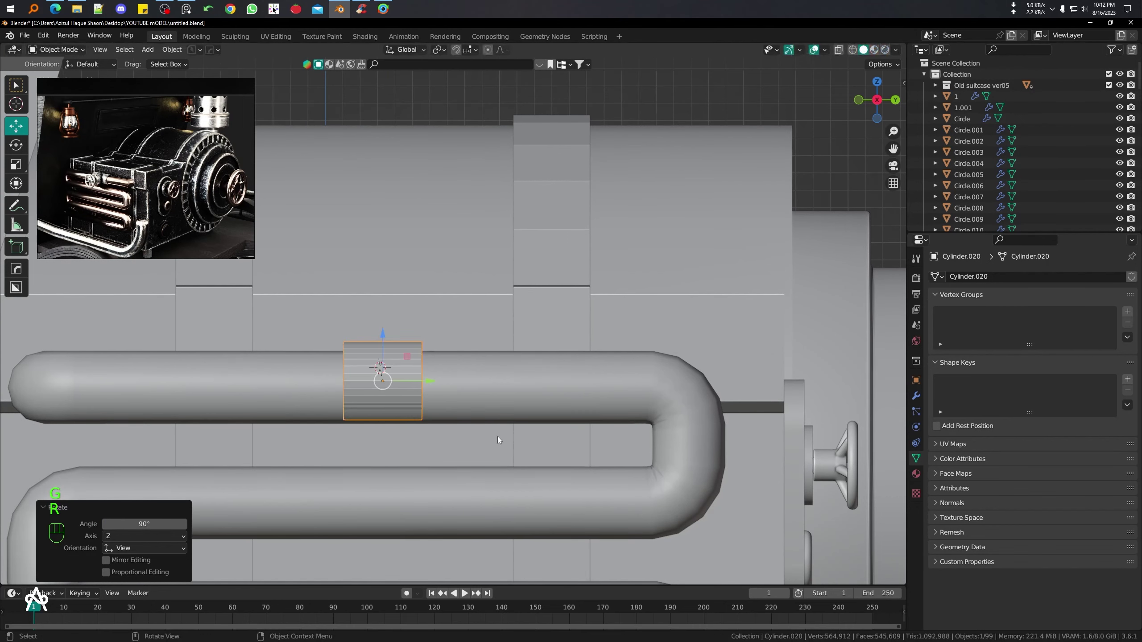
{"action": "key", "text": "s"}
{"action": "key", "text": "g"}
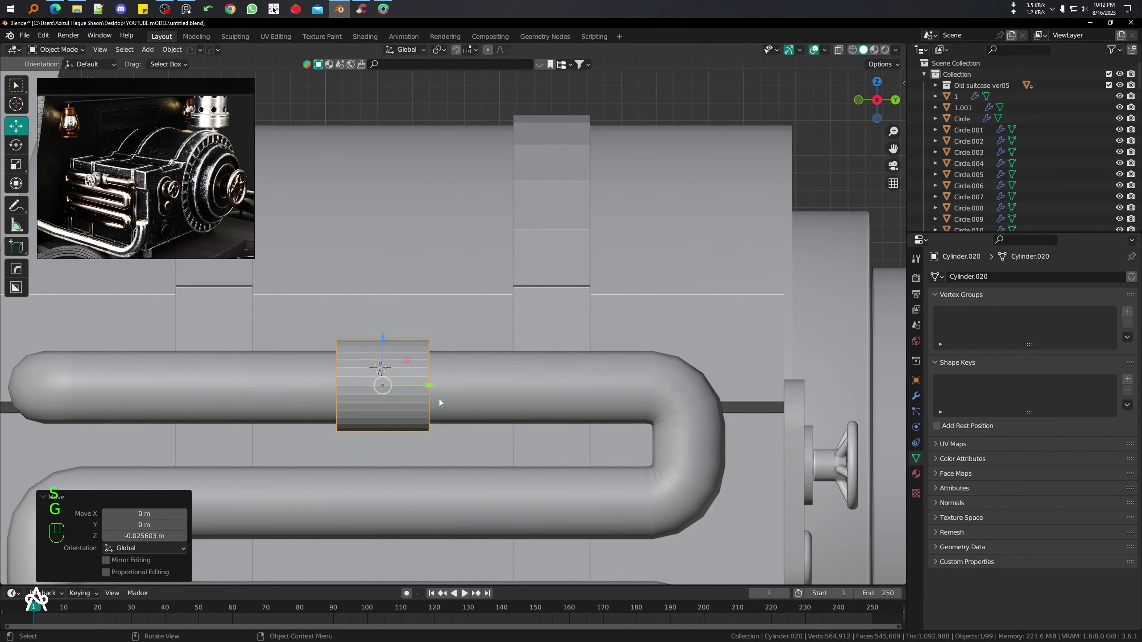
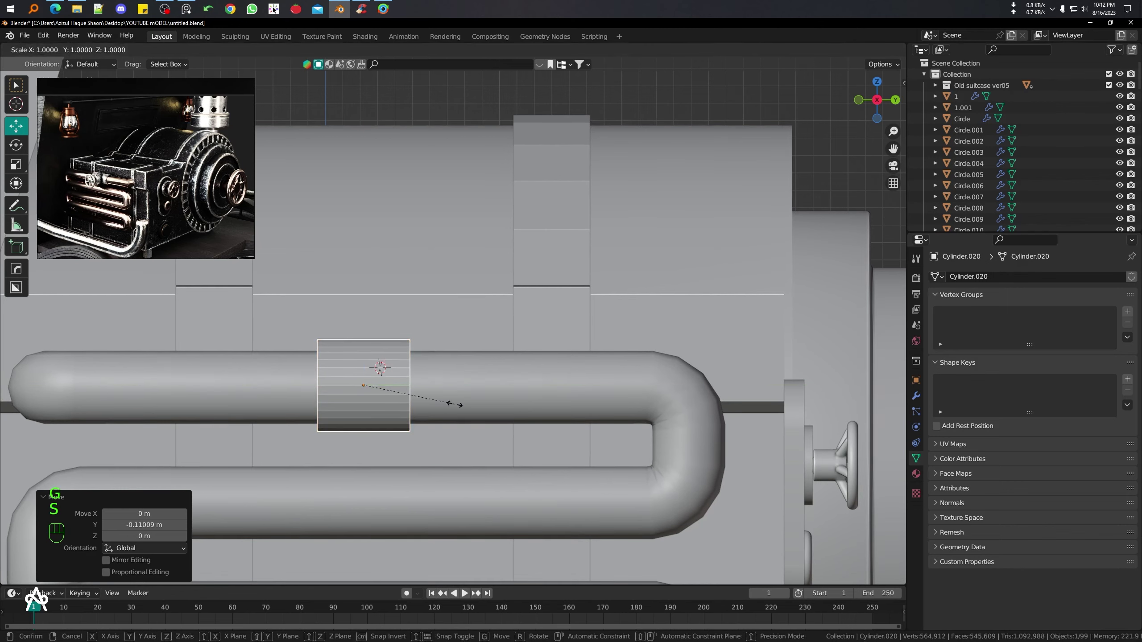
{"action": "key", "text": "KP_7"}
{"action": "left_click", "coordinate": [509, 372]}
{"action": "left_click_drag", "start_coordinate": [418, 301], "coordinate": [295, 262]}
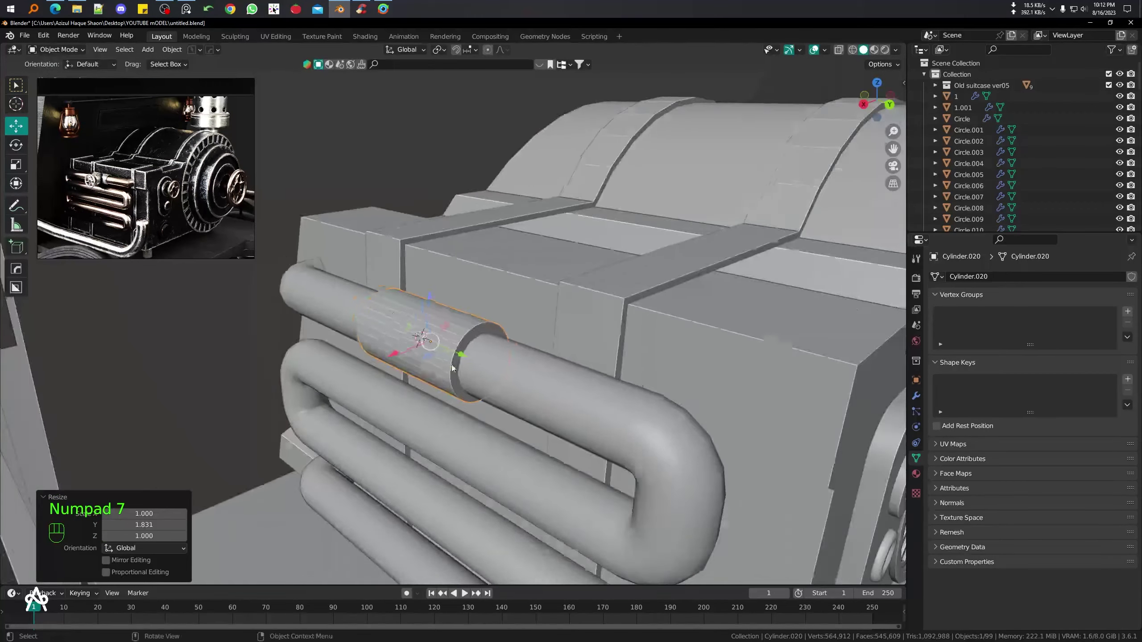
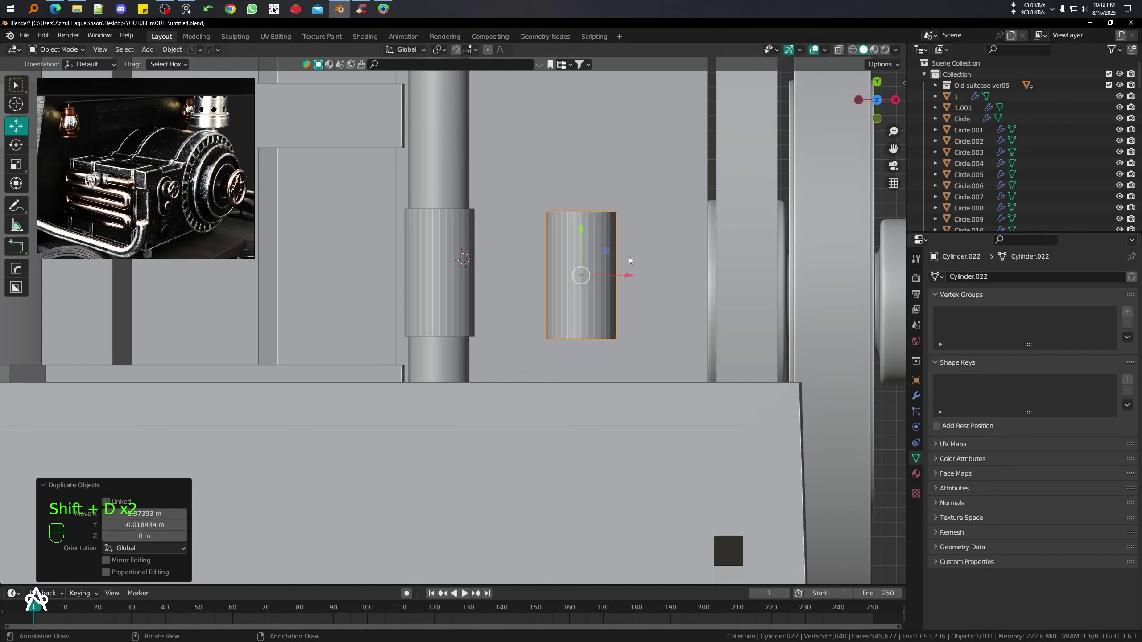
- Remove a stray object, lay a small cylinder across the pipe and inset and extrude its end into a hollow nozzle
{"action": "key", "text": "g"}
{"action": "key", "text": "Delete"}
{"action": "left_click_drag", "start_coordinate": [583, 237], "coordinate": [553, 280]}
{"action": "key", "text": "r"}
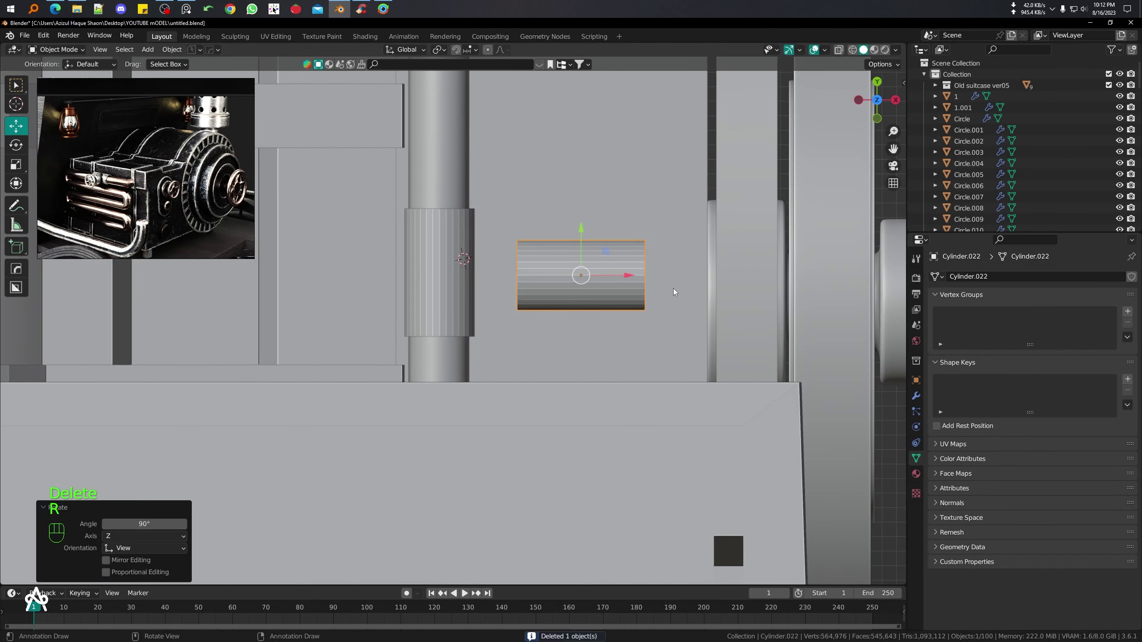
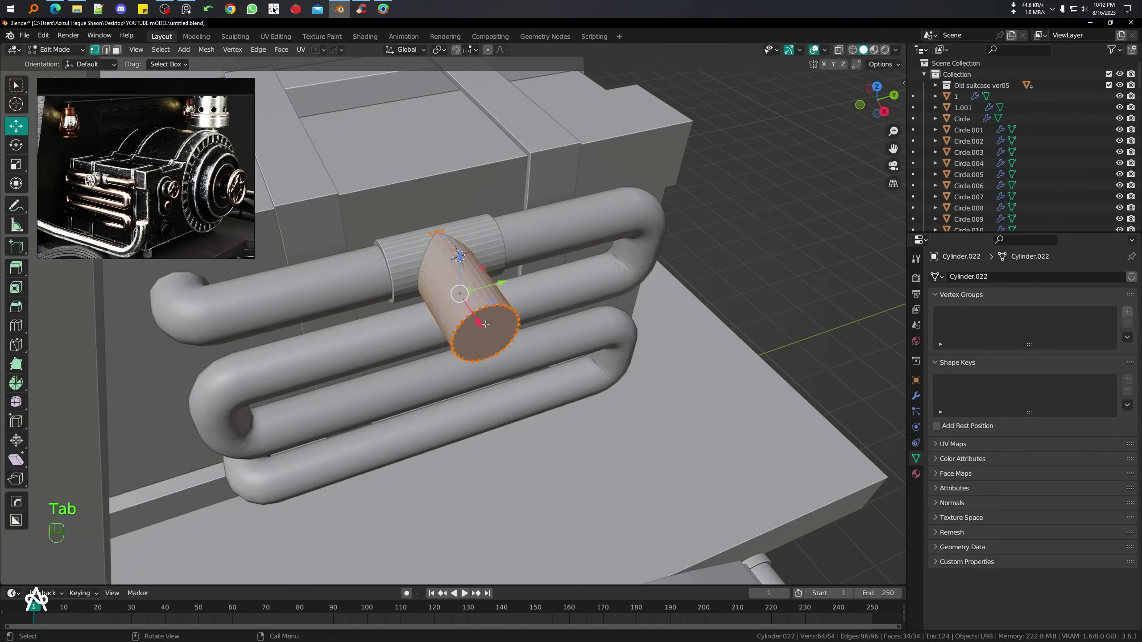
{"action": "key", "text": "3"}
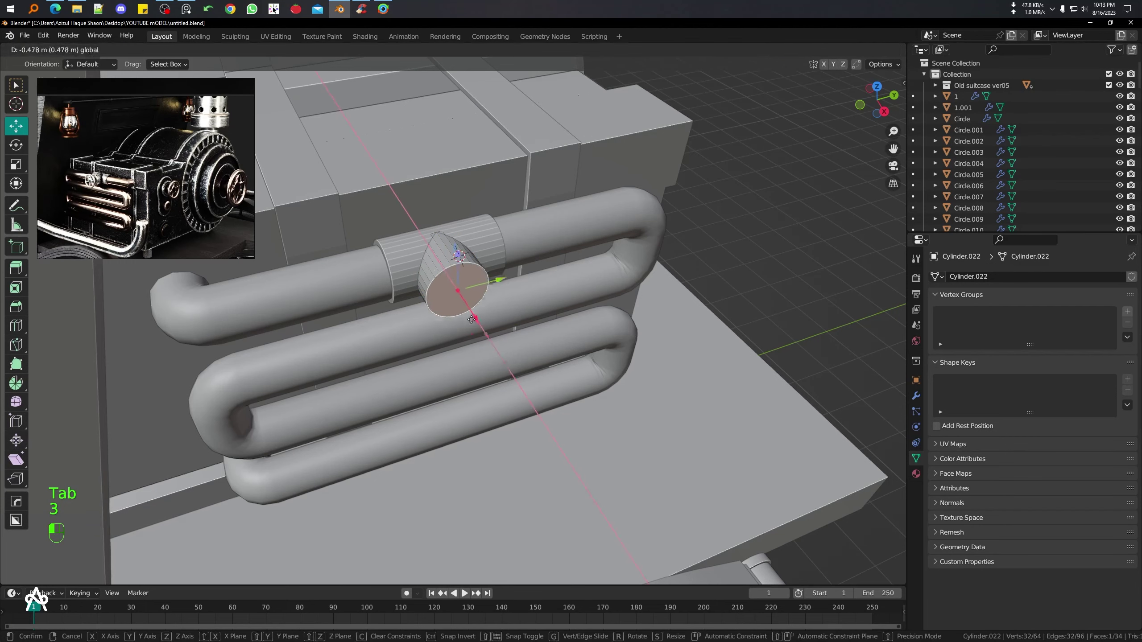
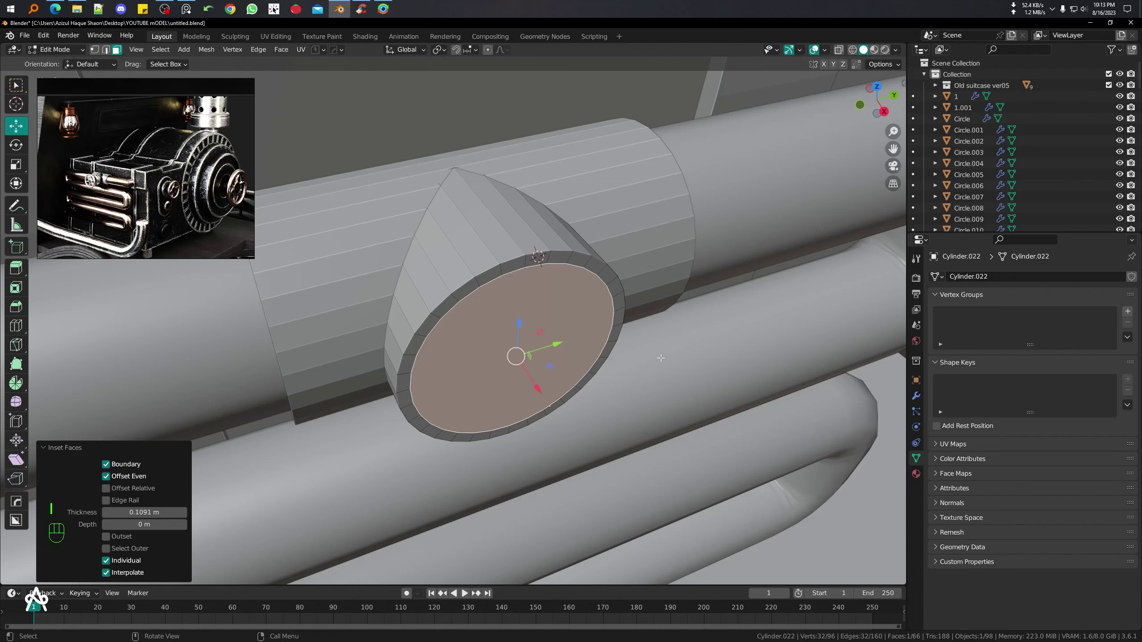
{"action": "key", "text": "i"}
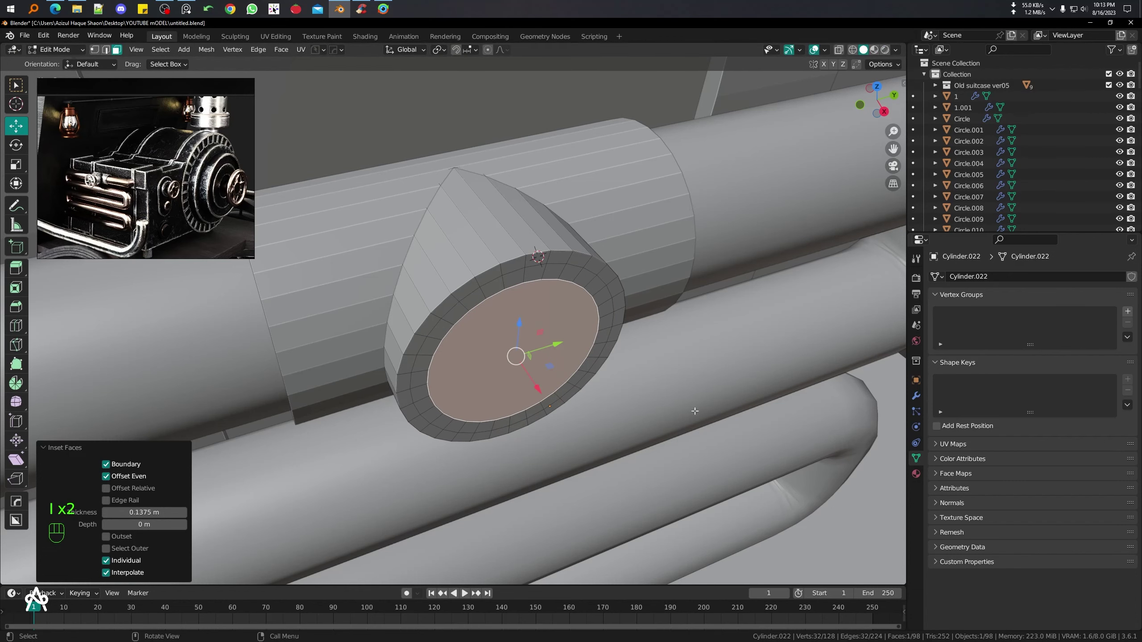
{"action": "key", "text": "s"}
{"action": "key", "text": "e"}
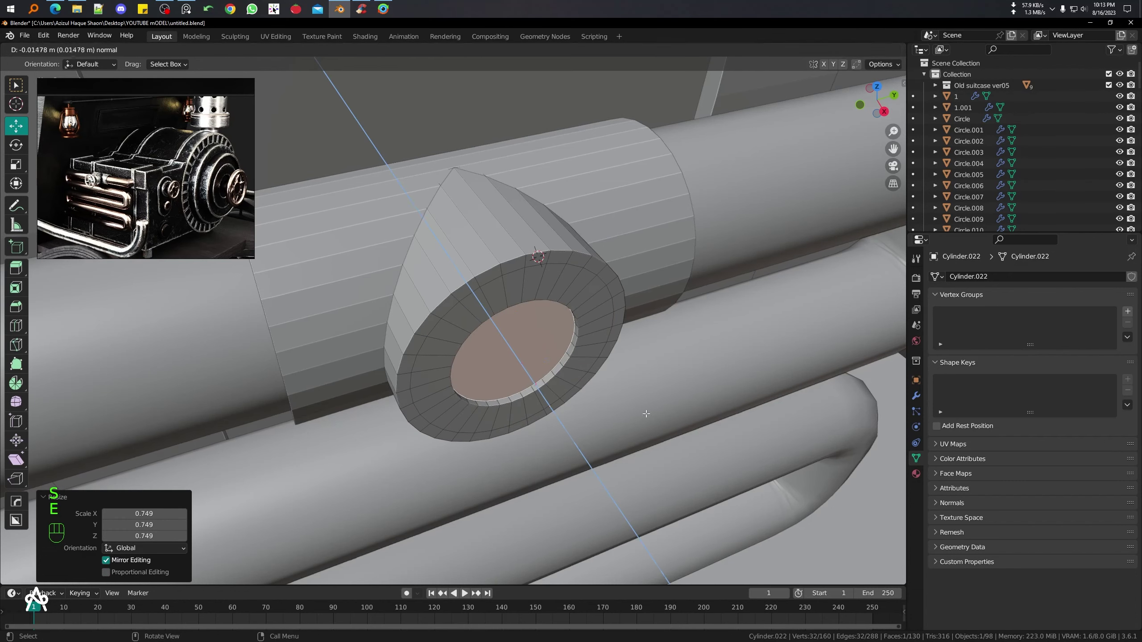
{"action": "key", "text": "Tab"}
{"action": "left_click_drag", "start_coordinate": [581, 368], "coordinate": [472, 354]}
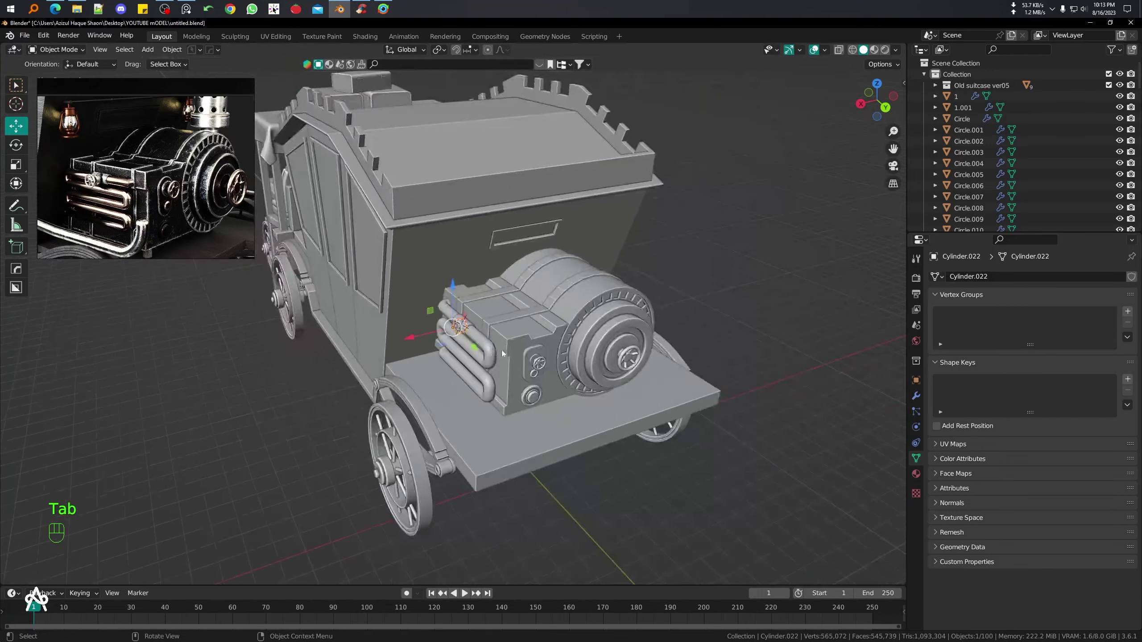
- From the side view, duplicate the small valve knob and set the copy beside the flywheel
{"action": "key", "text": "KP_7"}
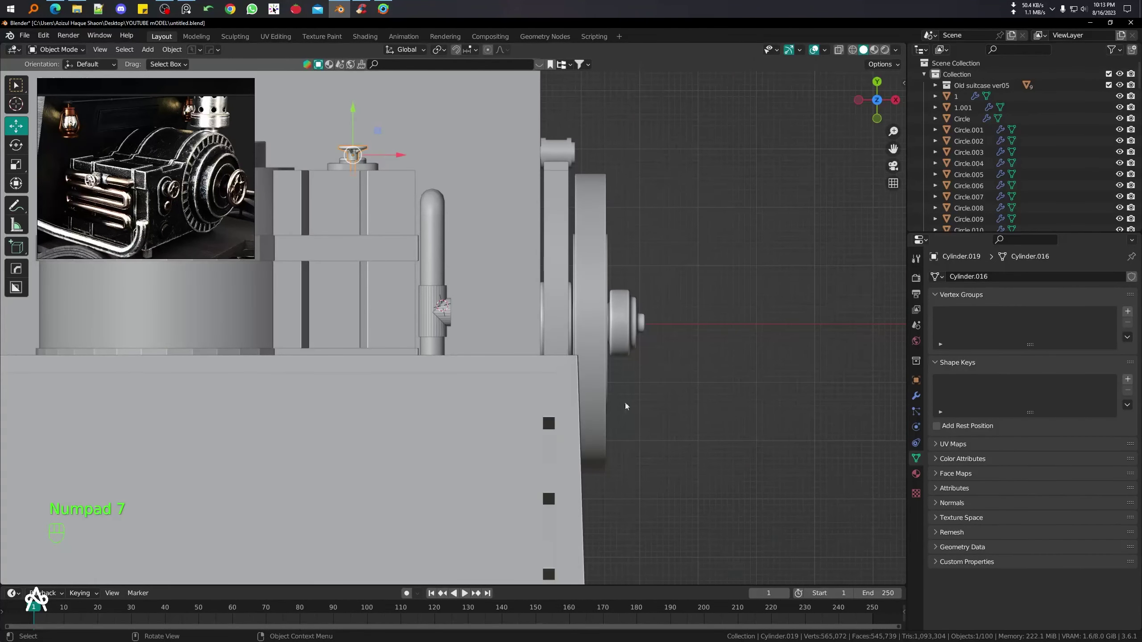
{"action": "key", "text": "shift+d"}
{"action": "key", "text": "r"}
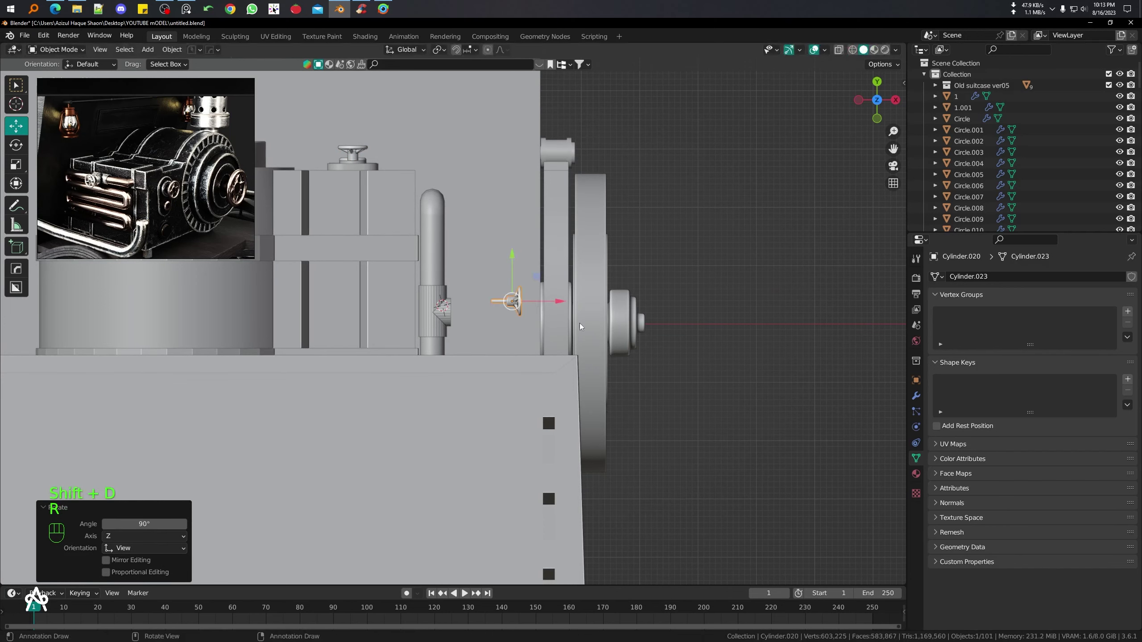
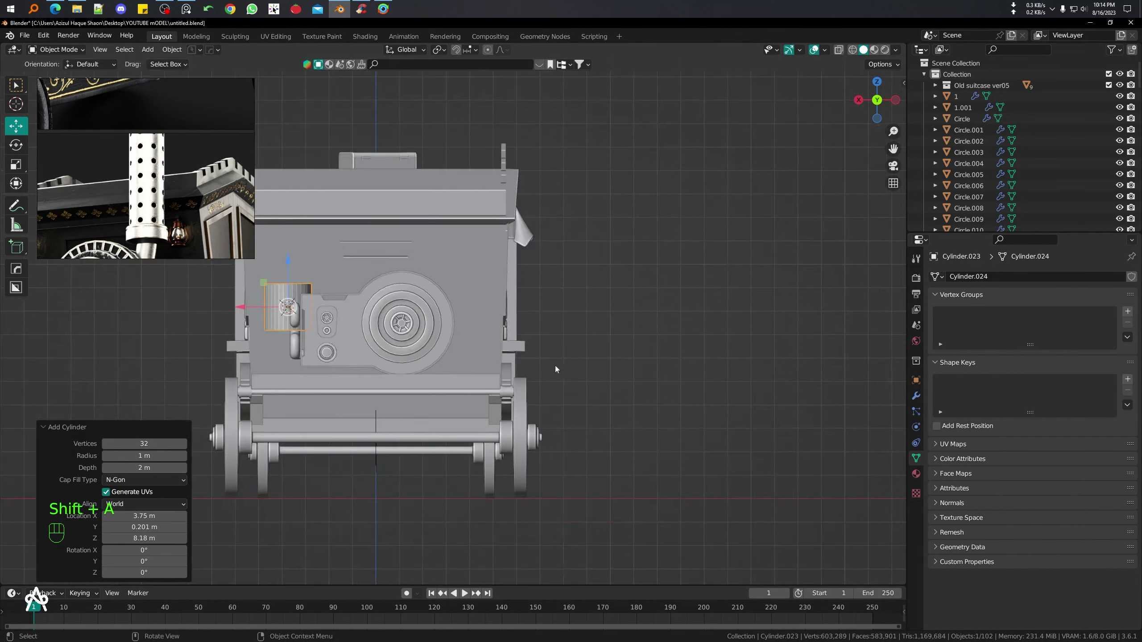
- Move and scale the new cylinder onto the top of the engine drum, checking side and top views
{"action": "key", "text": "g"}
{"action": "key", "text": "s"}
{"action": "left_click", "coordinate": [478, 317]}
{"action": "left_click", "coordinate": [493, 347]}
{"action": "key", "text": "KP_4"}
{"action": "key", "text": "KP_7"}
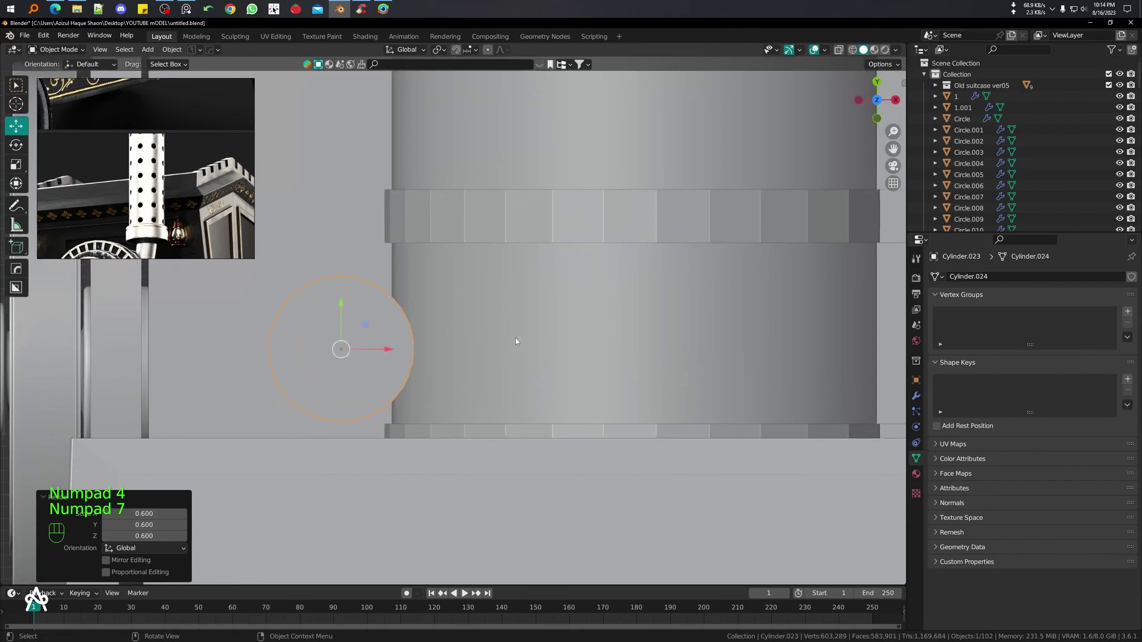
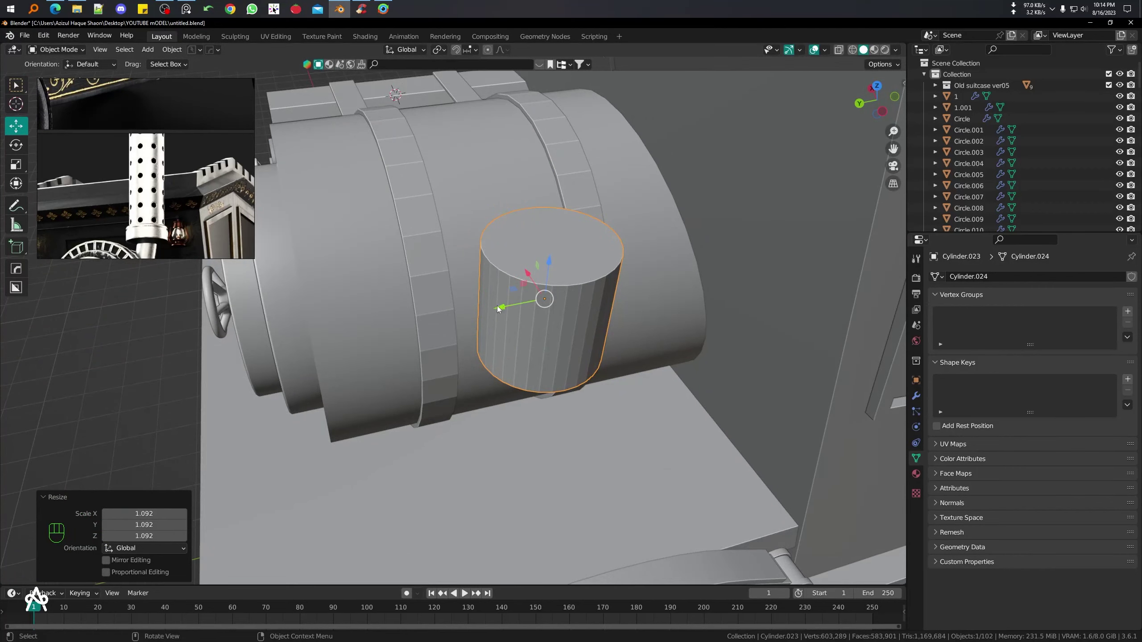
- Apply the cylinder's scale, delete its top cap and give the hollow tube wall thickness with Solidify
{"action": "left_click_drag", "start_coordinate": [504, 307], "coordinate": [571, 305]}
{"action": "middle_click", "coordinate": [570, 306]}
{"action": "key", "text": "ctrl+a"}
{"action": "key", "text": "ctrl+a"}
{"action": "key", "text": "Tab"}
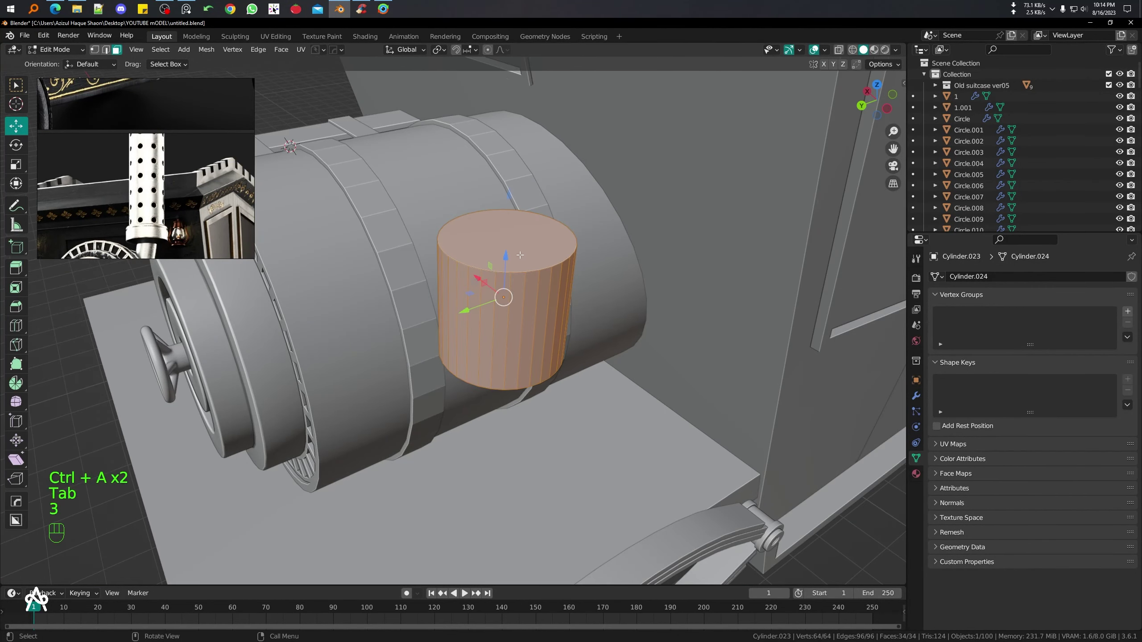
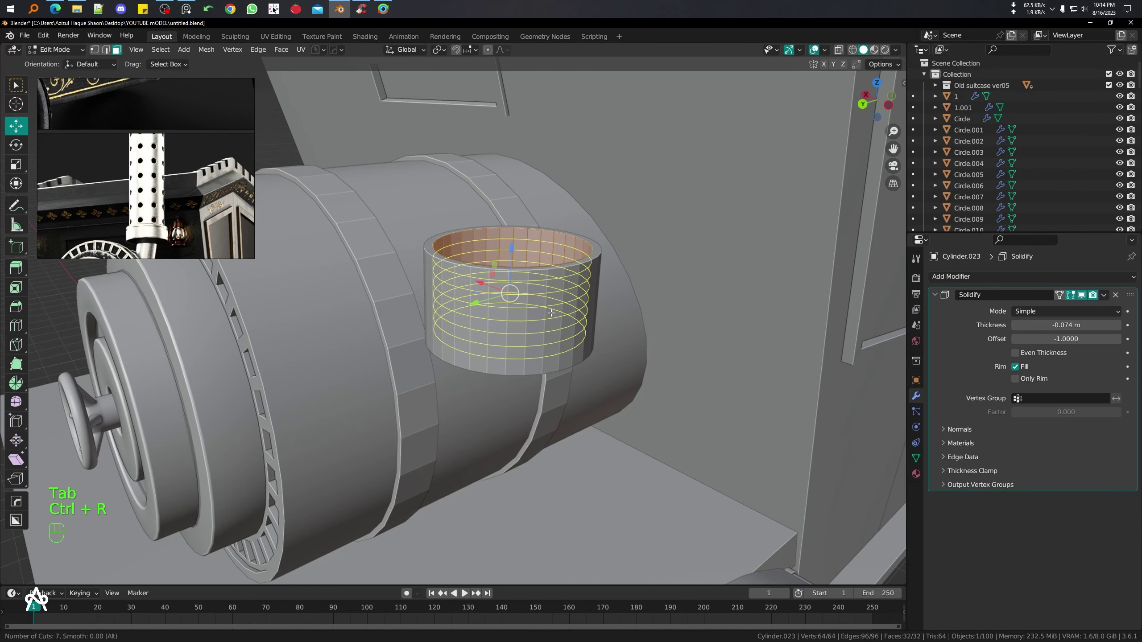
{"action": "key", "text": "Tab"}
{"action": "left_click_drag", "start_coordinate": [475, 322], "coordinate": [525, 324]}
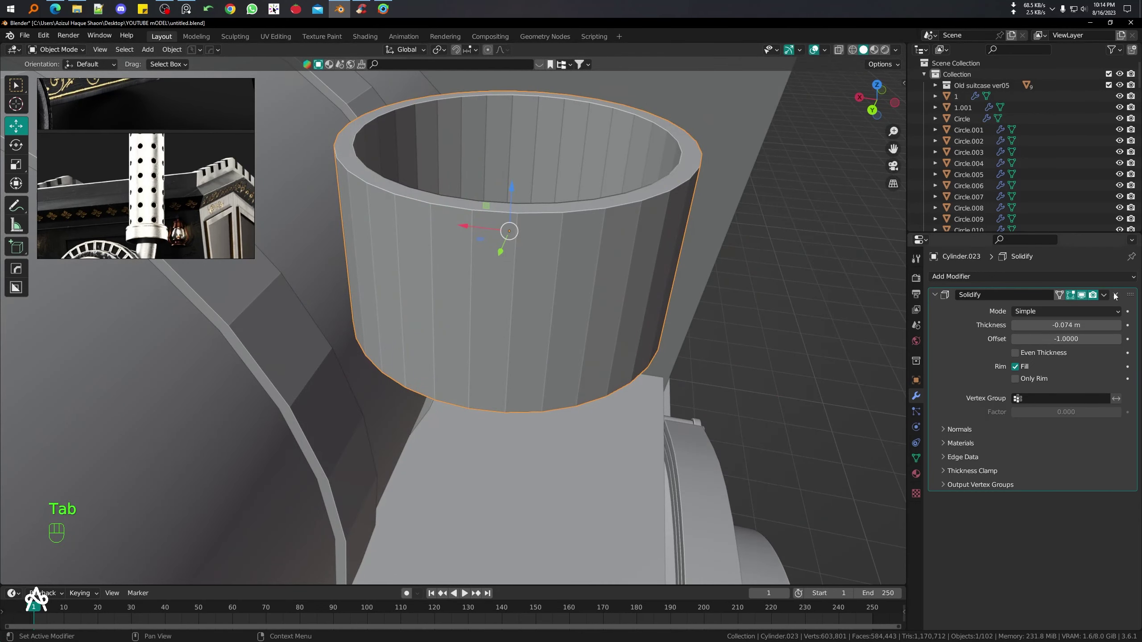
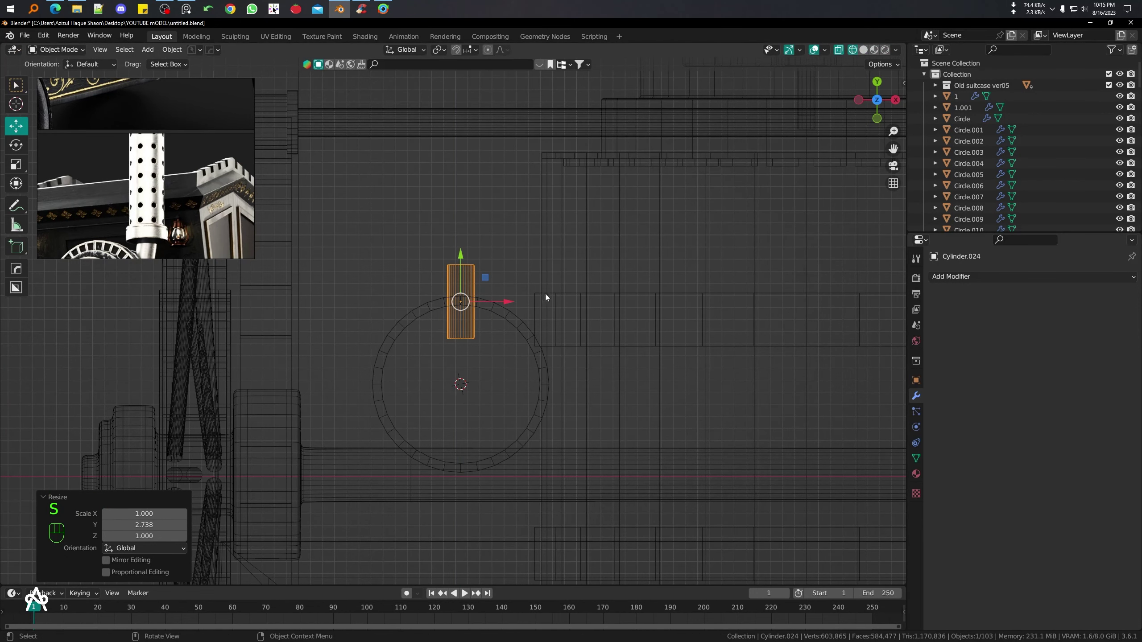
- Resize and reposition the small cutter cylinder so it passes through the chimney tube's wall
{"action": "left_click", "coordinate": [526, 235]}
{"action": "key", "text": "q"}
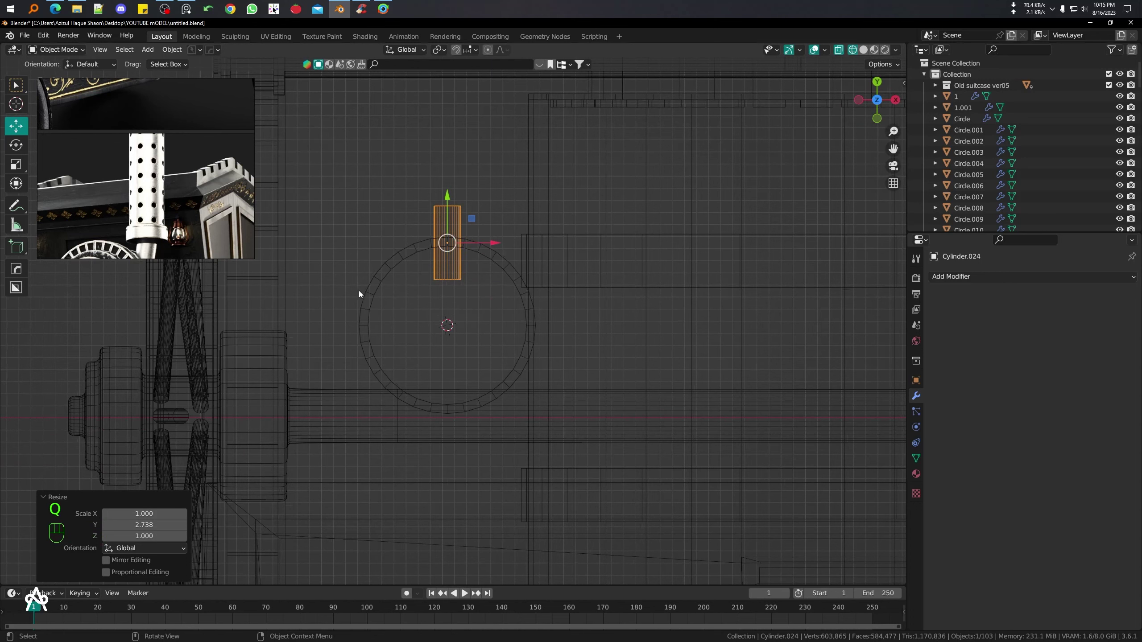
{"action": "key", "text": "ctrl+z"}
{"action": "key", "text": "ctrl+z"}
{"action": "key", "text": "s"}
{"action": "key", "text": "Tab"}
{"action": "key", "text": "g"}
{"action": "key", "text": "s"}
{"action": "key", "text": "shift+z"}
{"action": "key", "text": "Tab"}
- Array eight cutter cylinders radially around the tube as boolean hole cutters and resize the ring to fit
{"action": "key", "text": "q"}
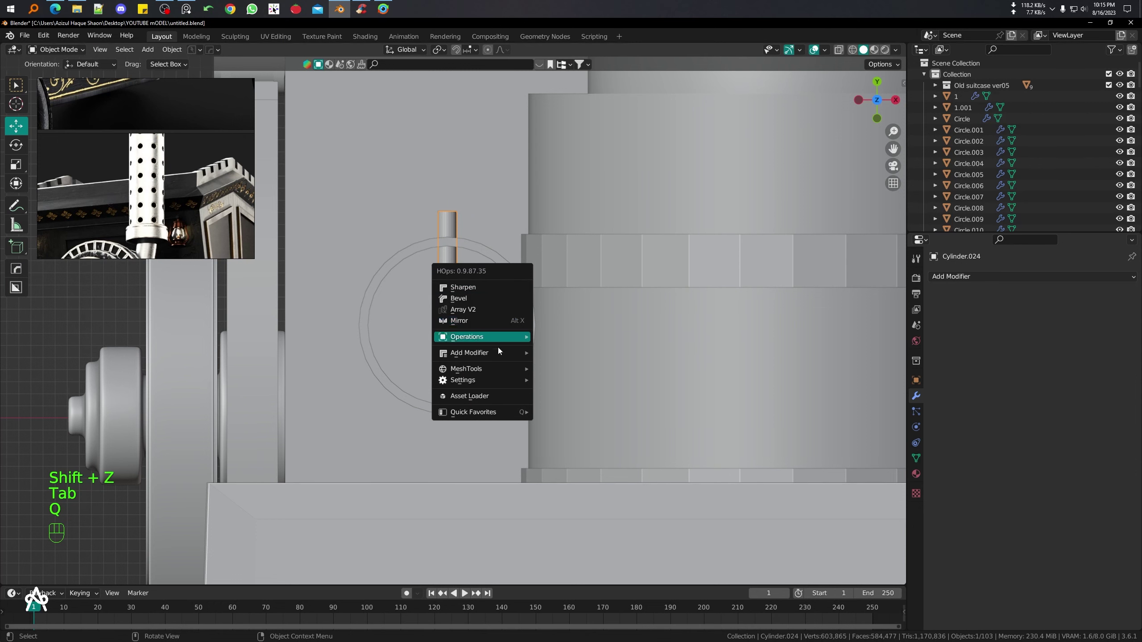
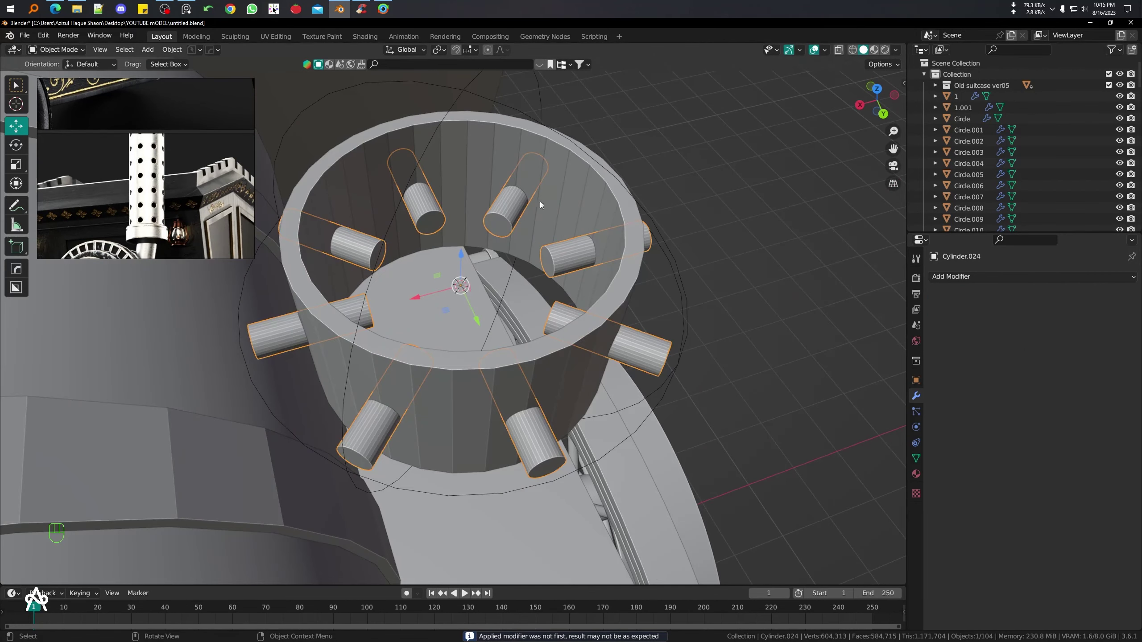
{"action": "key", "text": "Delete"}
{"action": "middle_click", "coordinate": [522, 243]}
{"action": "middle_click", "coordinate": [511, 233]}
{"action": "left_click", "coordinate": [566, 285]}
{"action": "key", "text": "q"}
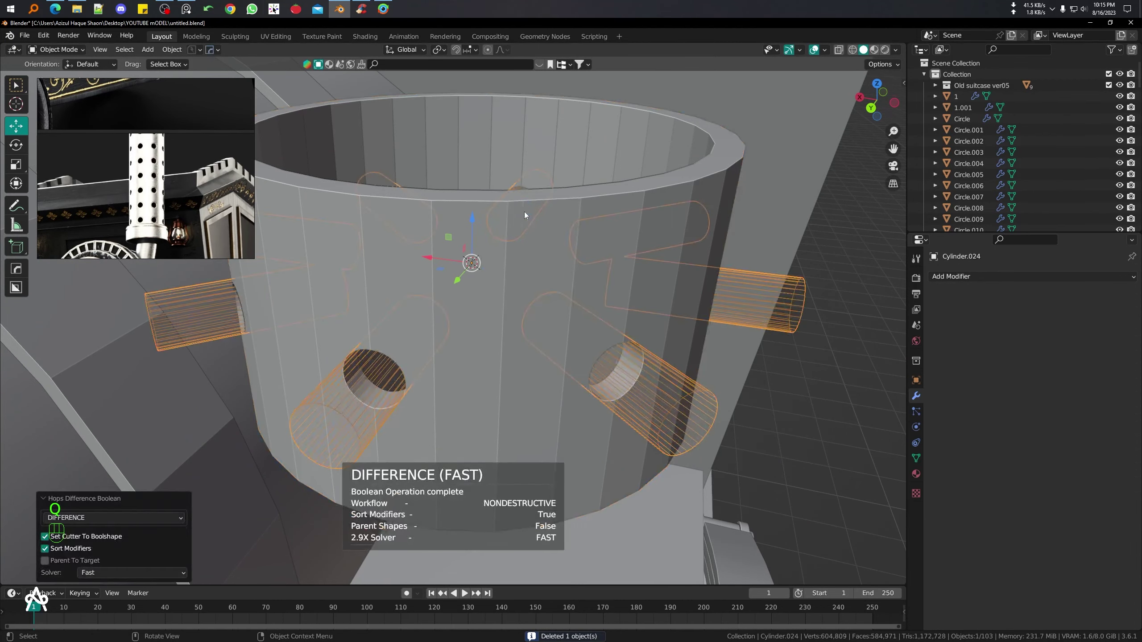
{"action": "left_click_drag", "start_coordinate": [545, 273], "coordinate": [573, 282]}
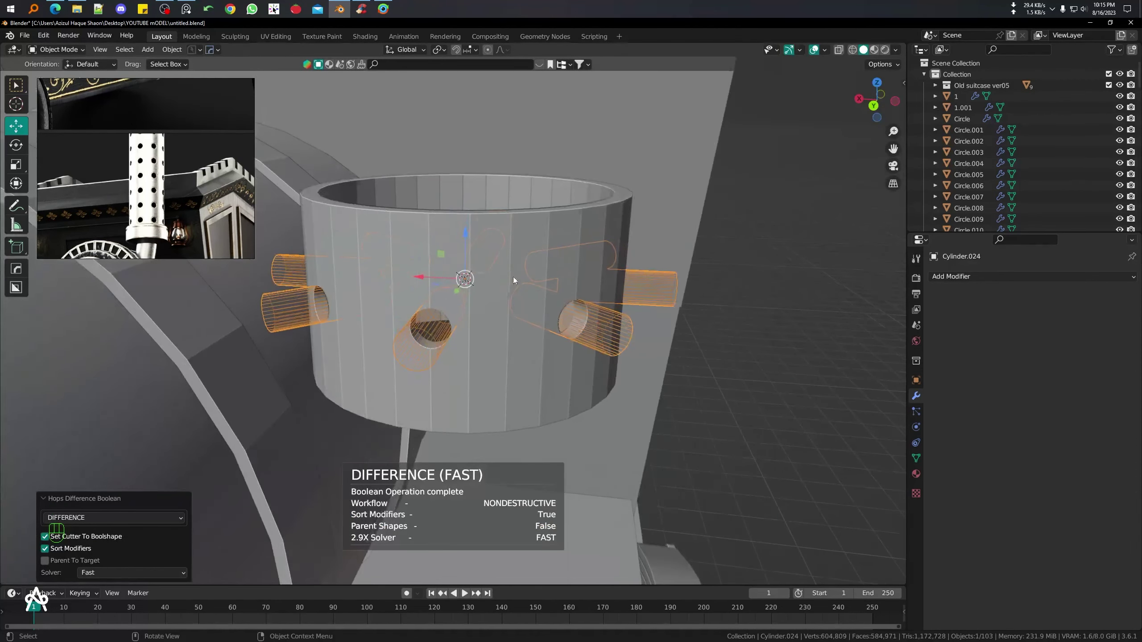
{"action": "key", "text": "KP_1"}
{"action": "left_click_drag", "start_coordinate": [535, 285], "coordinate": [647, 332]}
{"action": "key", "text": "s"}
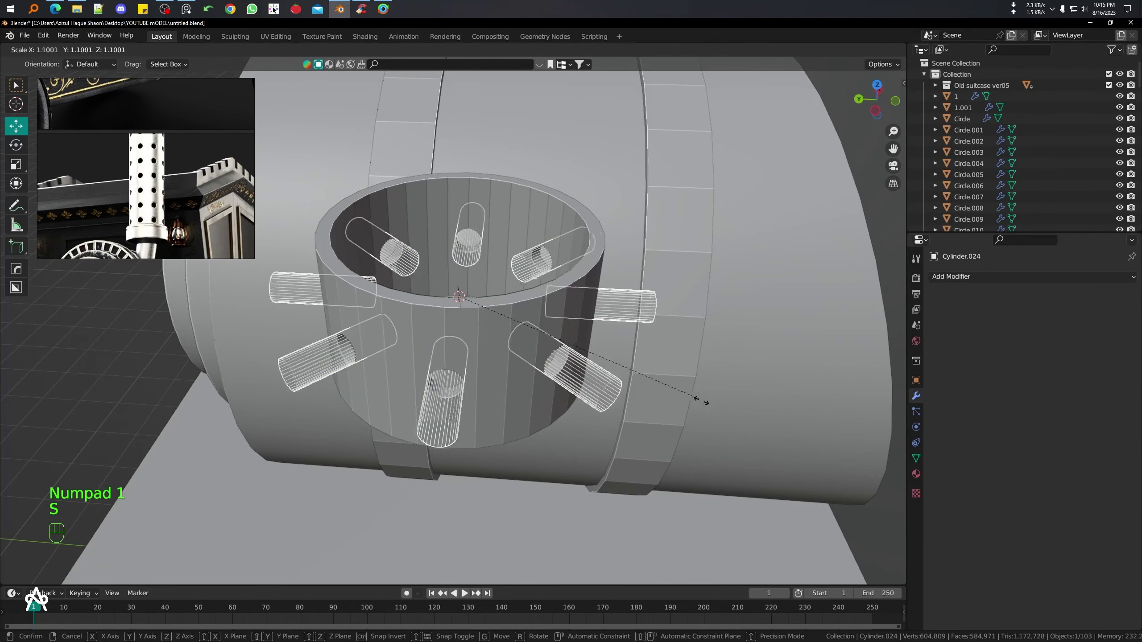
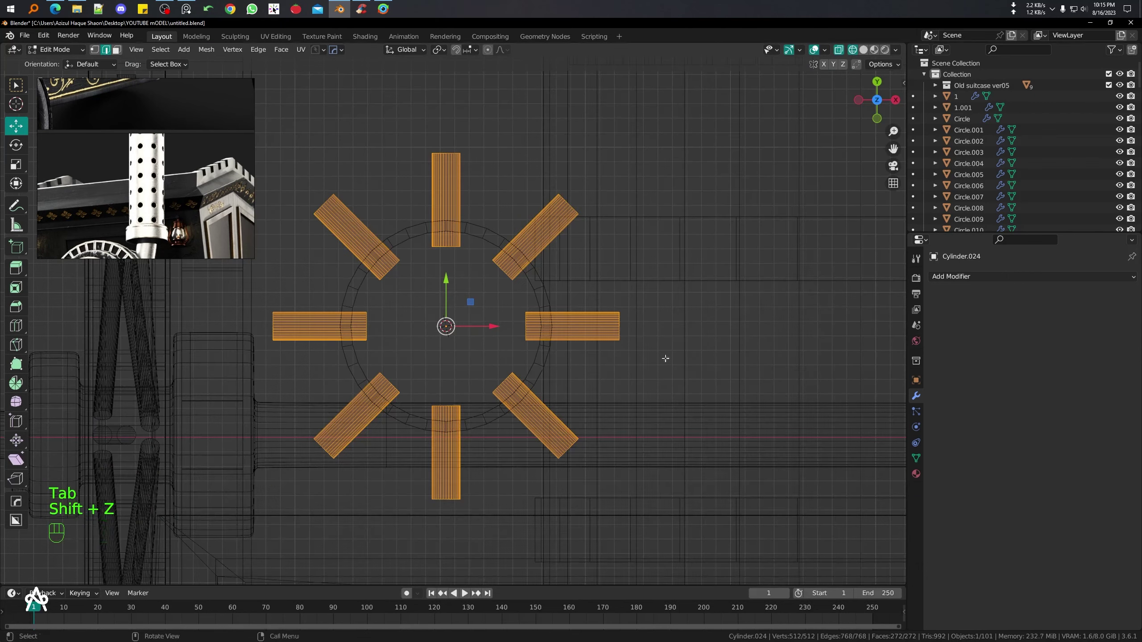
- Fine-tune the cutter ring's size and position against the tube wall for the boolean cut
{"action": "key", "text": "s"}
{"action": "key", "text": "s"}
{"action": "key", "text": "g"}
{"action": "key", "text": "s"}
{"action": "key", "text": "Tab"}
{"action": "key", "text": "shift+z"}
{"action": "left_click_drag", "start_coordinate": [582, 360], "coordinate": [639, 288]}
{"action": "left_click_drag", "start_coordinate": [443, 355], "coordinate": [500, 328]}
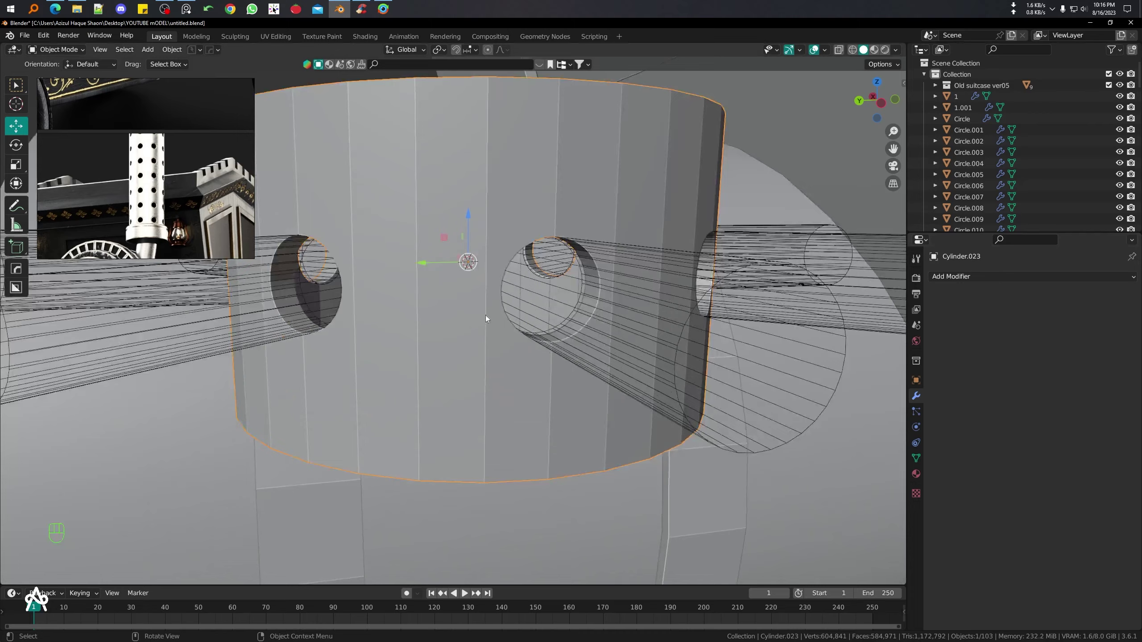
- Delete the leftover cutter cylinders, leaving the ring of round holes punched through the tube
{"action": "left_click", "coordinate": [523, 313]}
{"action": "key", "text": "Delete"}
{"action": "left_click_drag", "start_coordinate": [500, 304], "coordinate": [548, 299]}
{"action": "left_click_drag", "start_coordinate": [540, 298], "coordinate": [552, 318]}
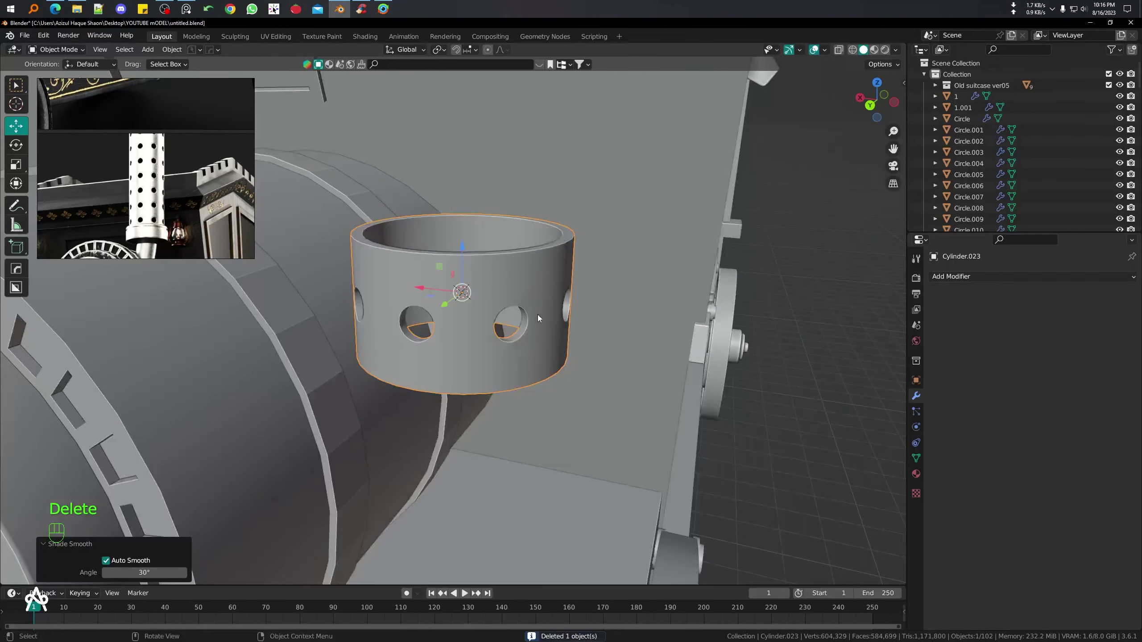
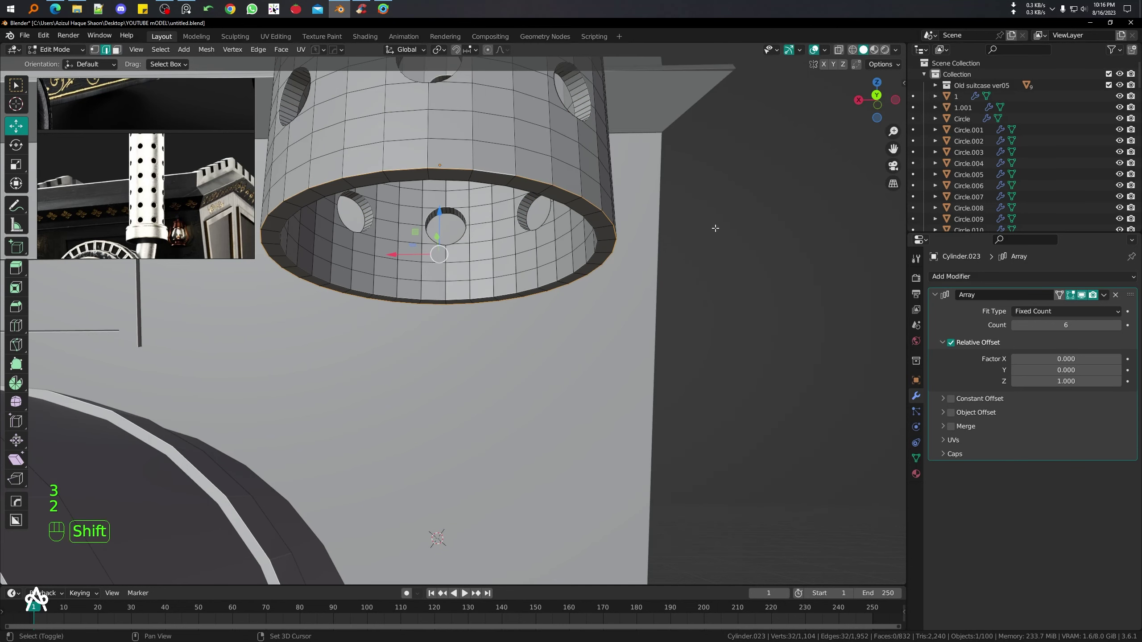
- Duplicate the chimney's bottom edge ring and separate it into its own collar object
{"action": "key", "text": "shift+d"}
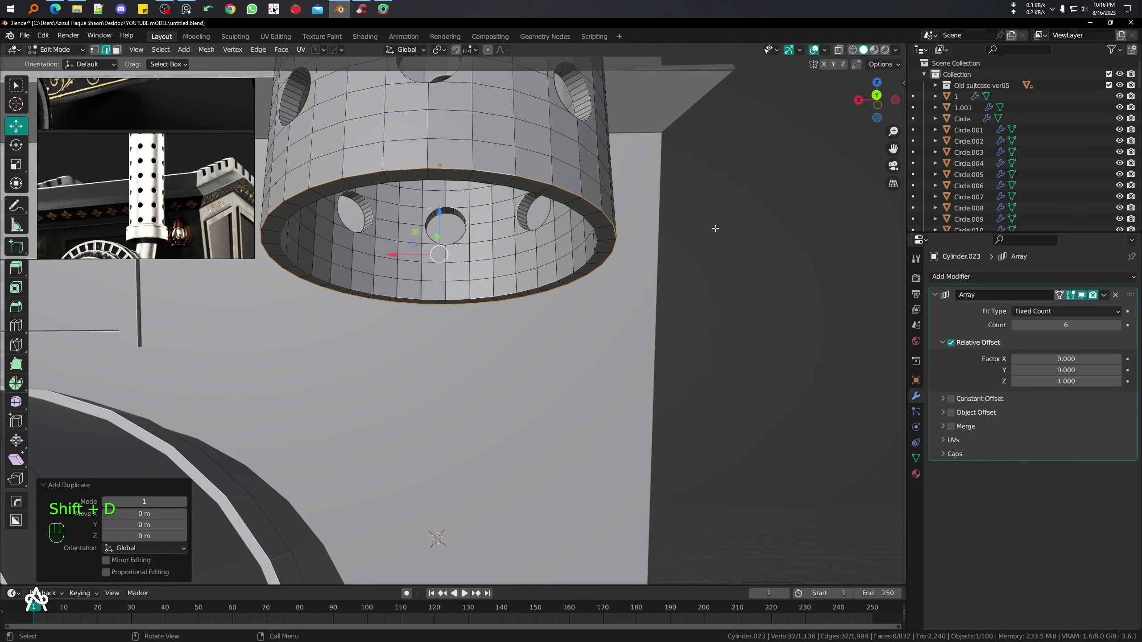
{"action": "key", "text": "p"}
{"action": "key", "text": "Tab"}
{"action": "left_click_drag", "start_coordinate": [582, 199], "coordinate": [612, 213]}
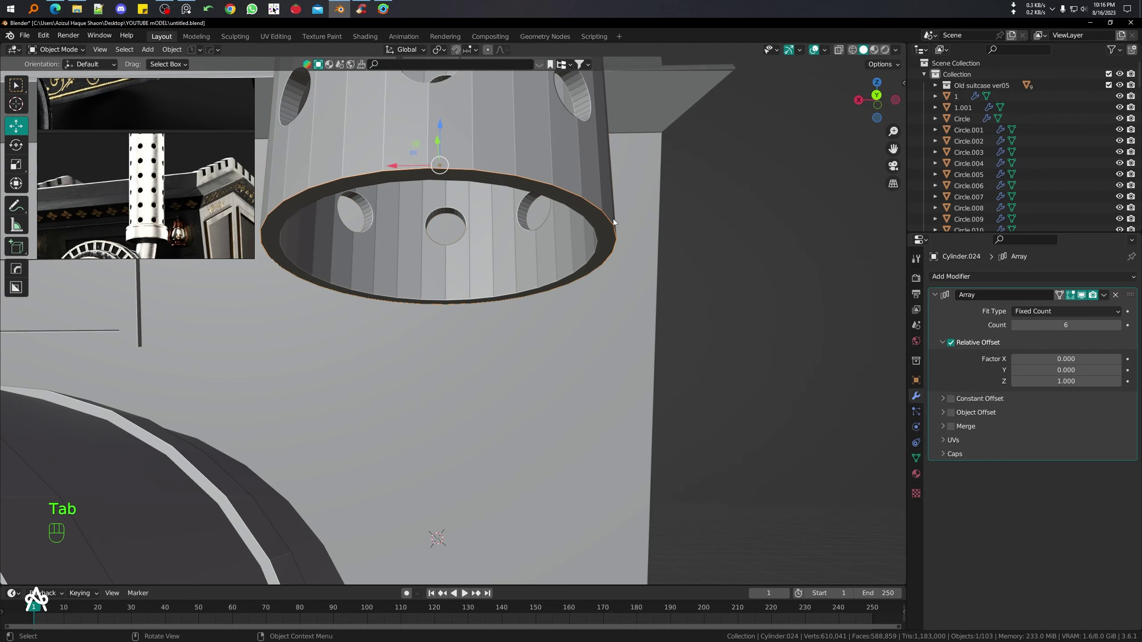
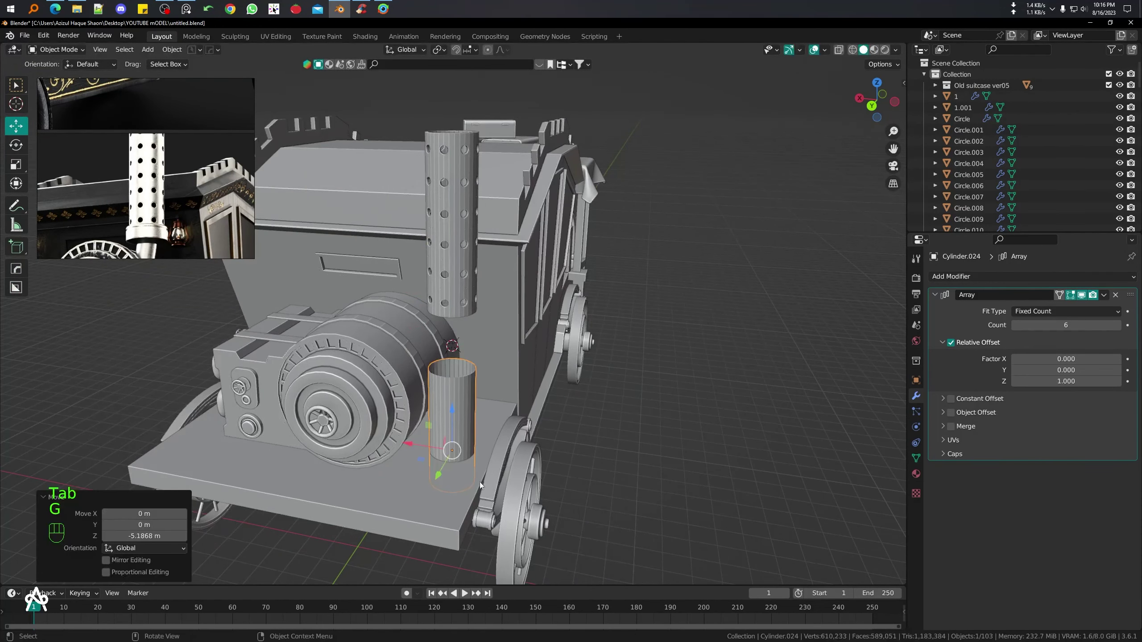
- Position and size the new collar band around the chimney base
{"action": "key", "text": "g"}
{"action": "key", "text": "s"}
{"action": "key", "text": "Escape"}
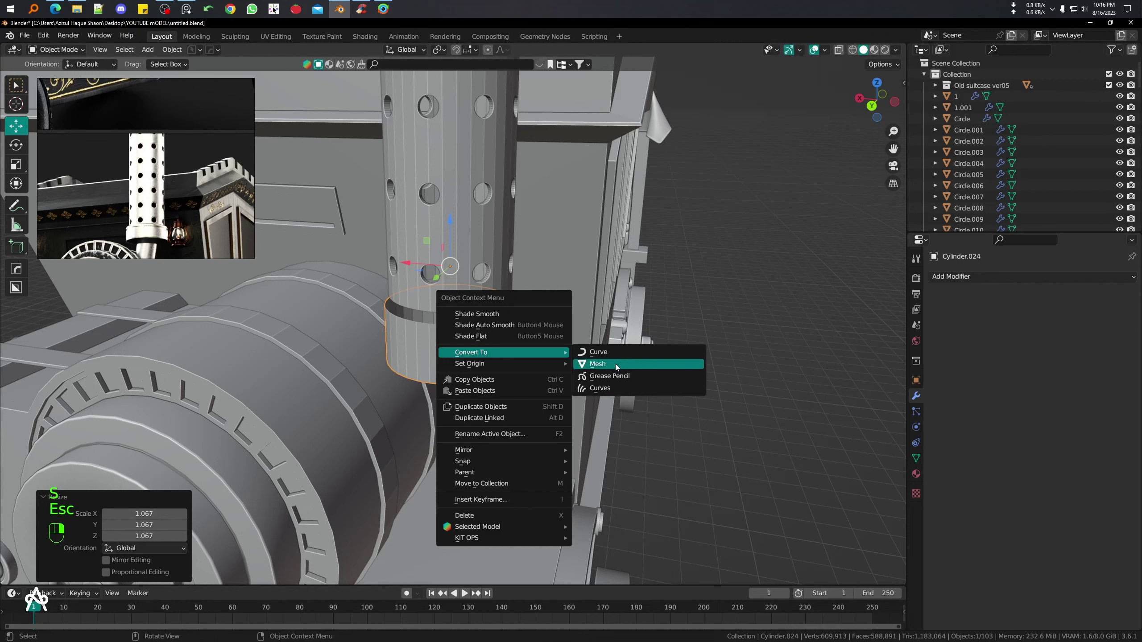
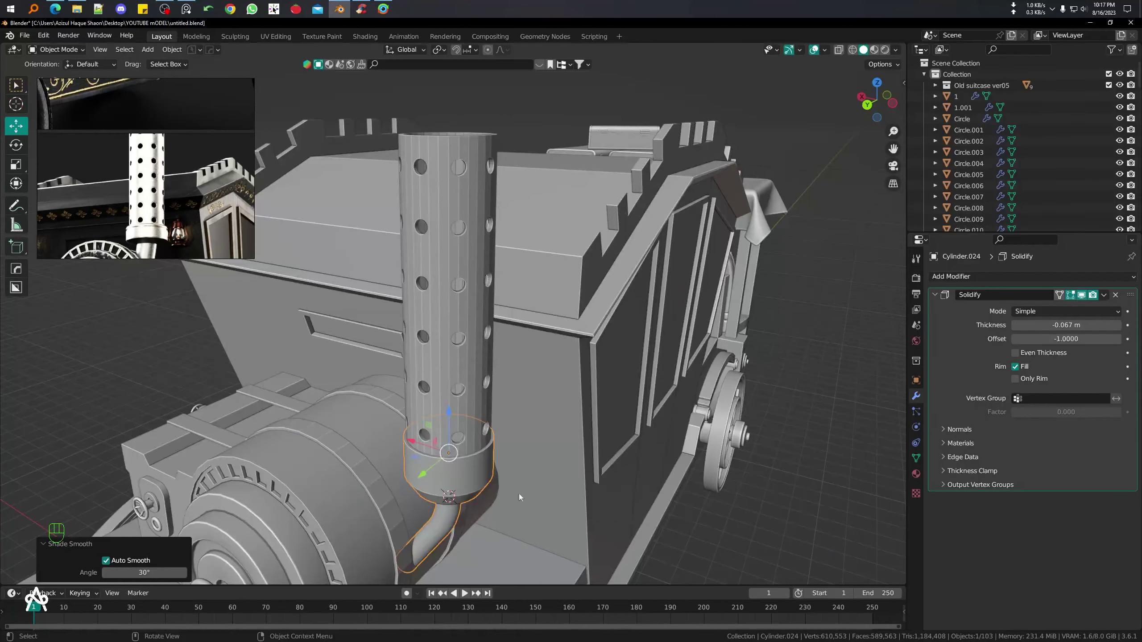
- Rotate the duplicated collar and pipe upright in side view beside the carriage
{"action": "key", "text": "KP_2"}
{"action": "key", "text": "KP_3"}
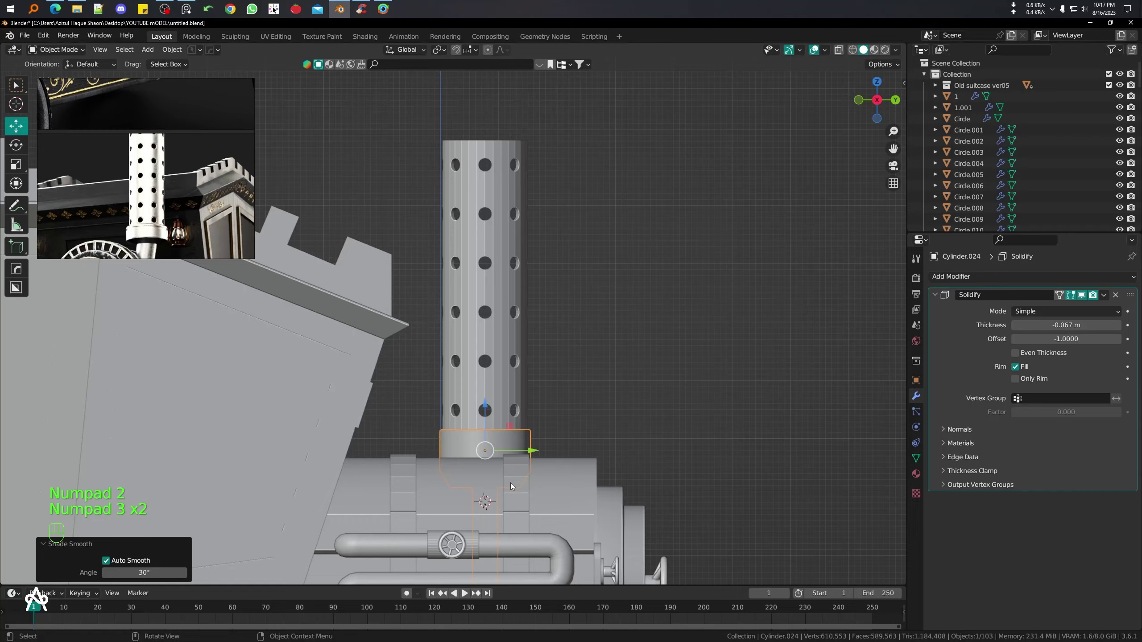
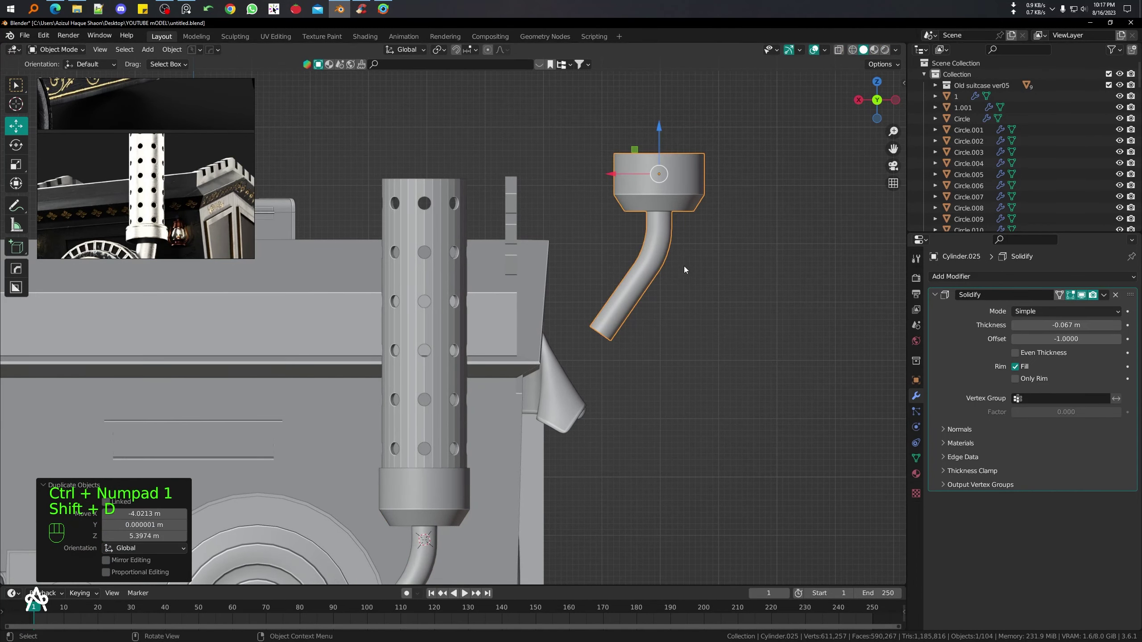
{"action": "key", "text": "r"}
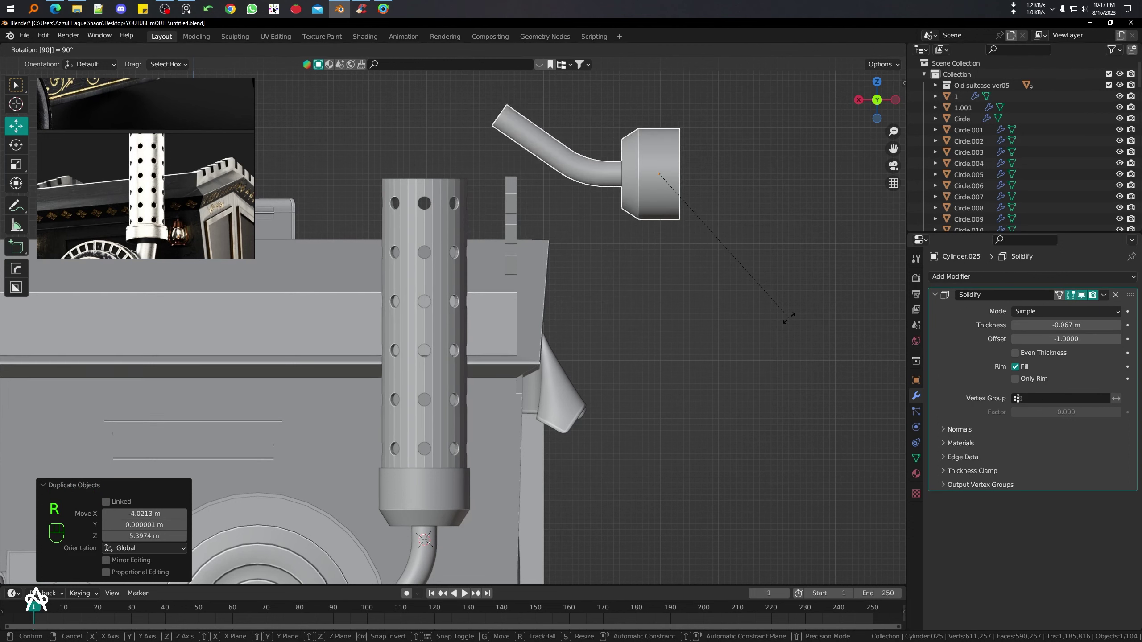
{"action": "key", "text": "r"}
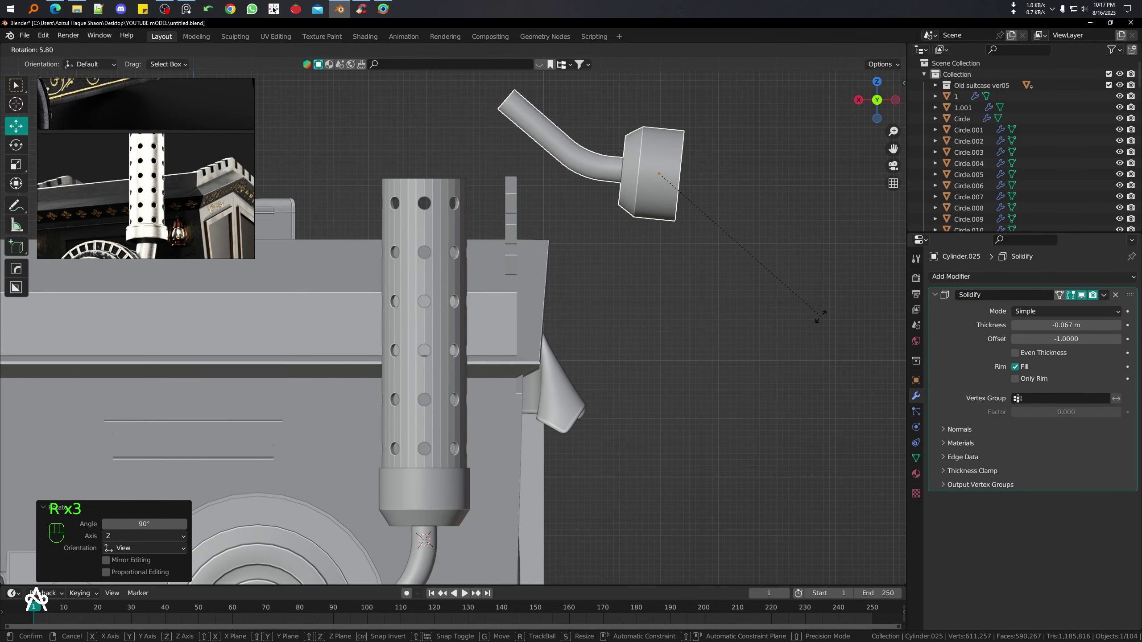
- Tilt the copy into its final angle and confirm the rotation
{"action": "left_click_drag", "start_coordinate": [630, 262], "coordinate": [622, 310]}
{"action": "middle_click", "coordinate": [447, 308]}
{"action": "key", "text": "shift+s"}
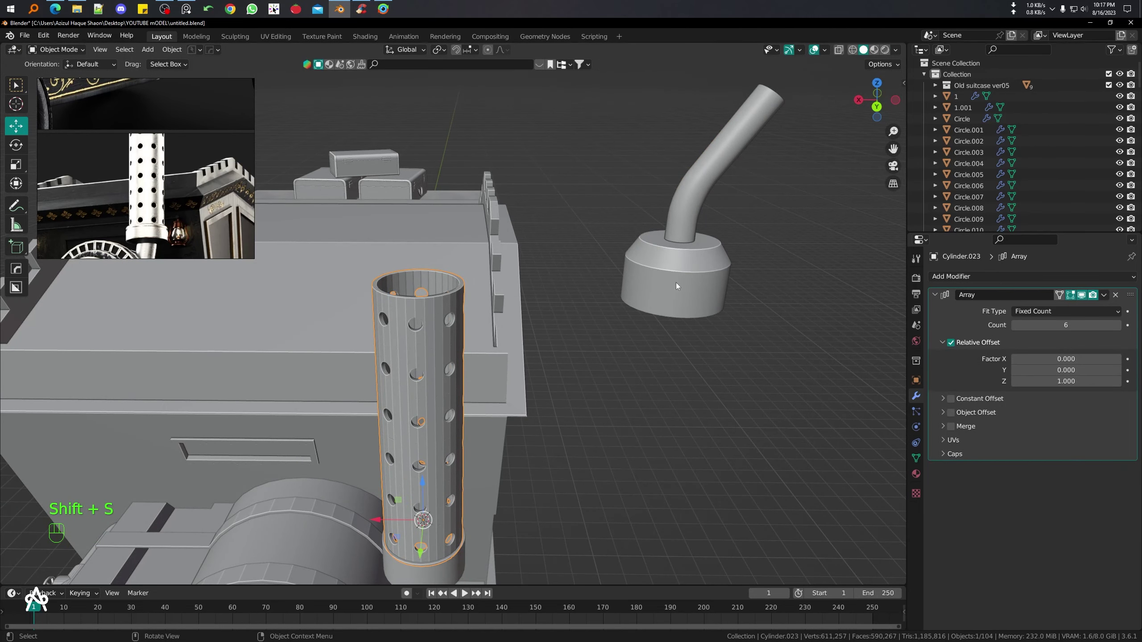
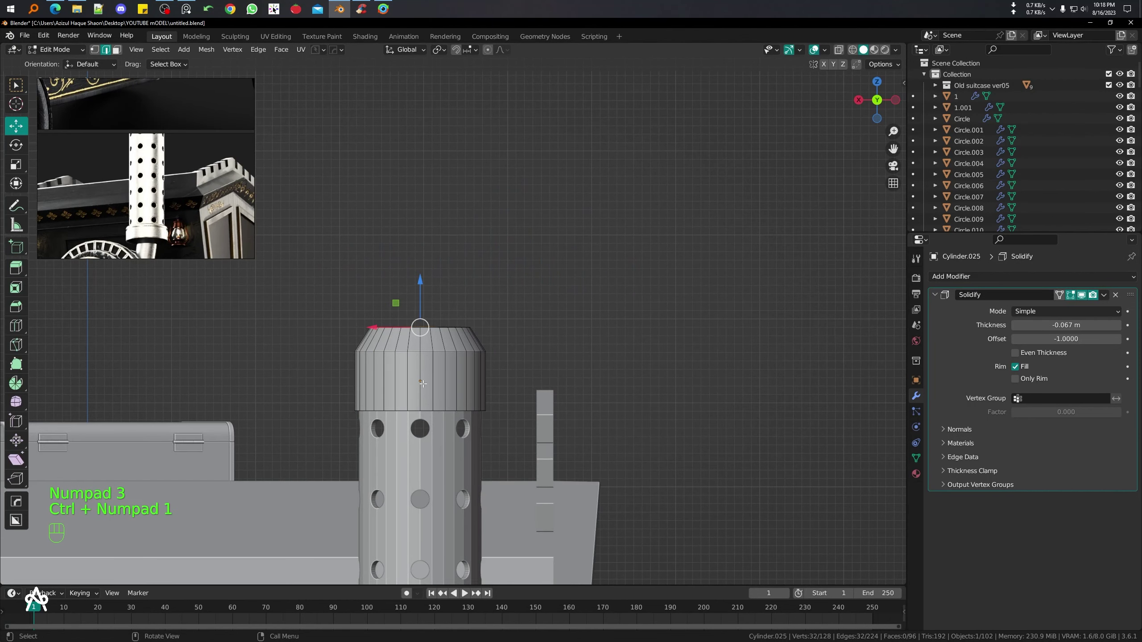
- Extrude a narrow neck up from the chimney crown and line up a side view for the spout
{"action": "key", "text": "e"}
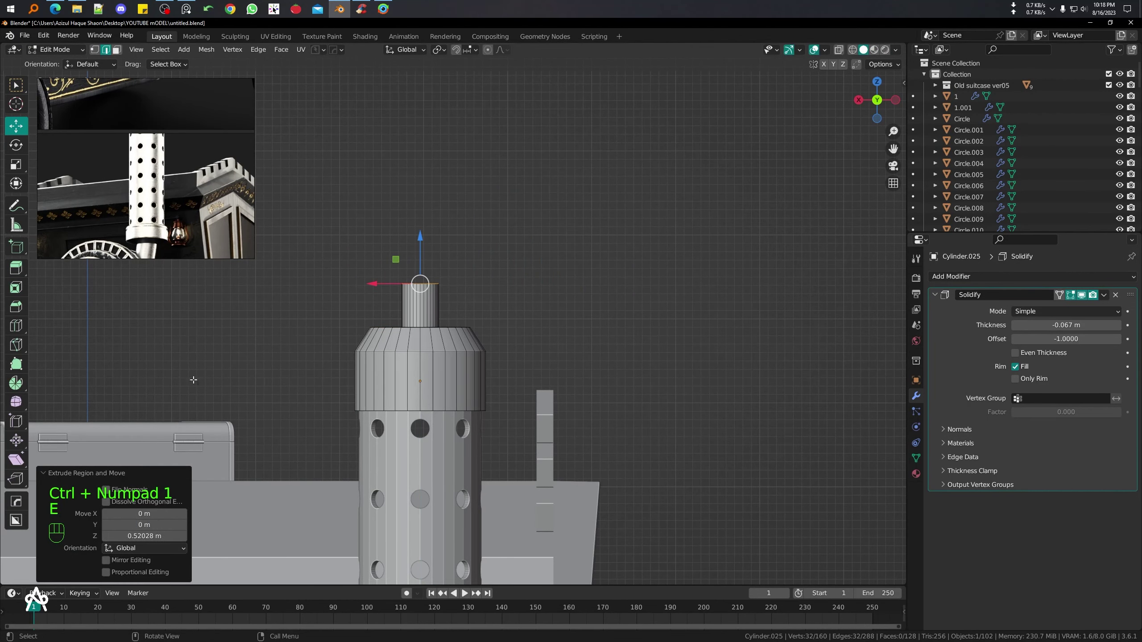
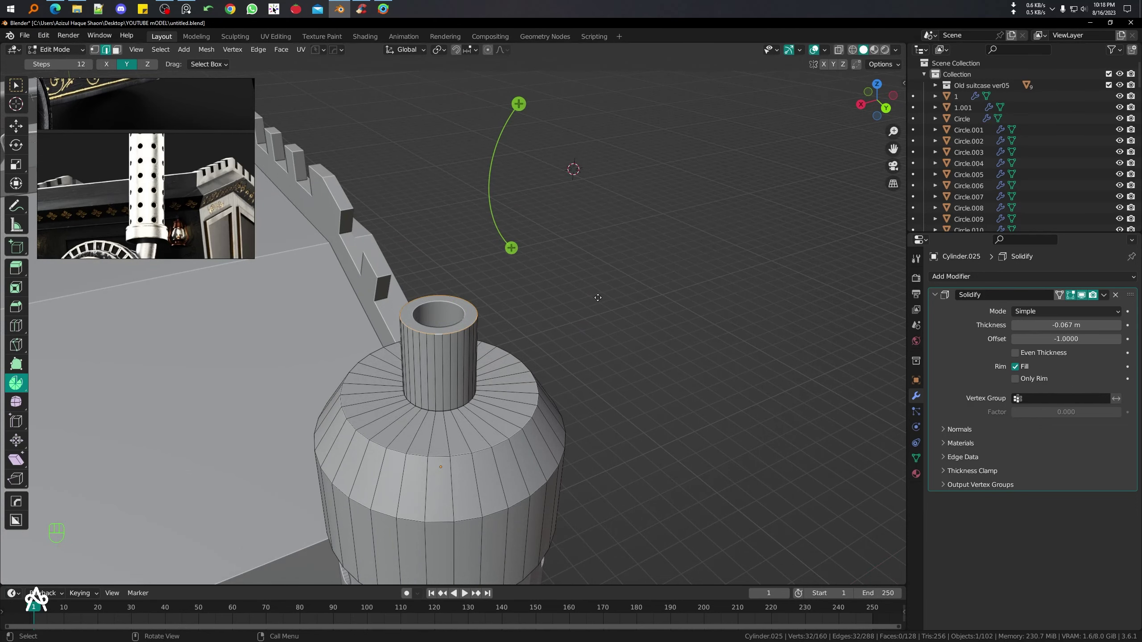
{"action": "key", "text": "KP_1"}
{"action": "key", "text": "KP_3"}
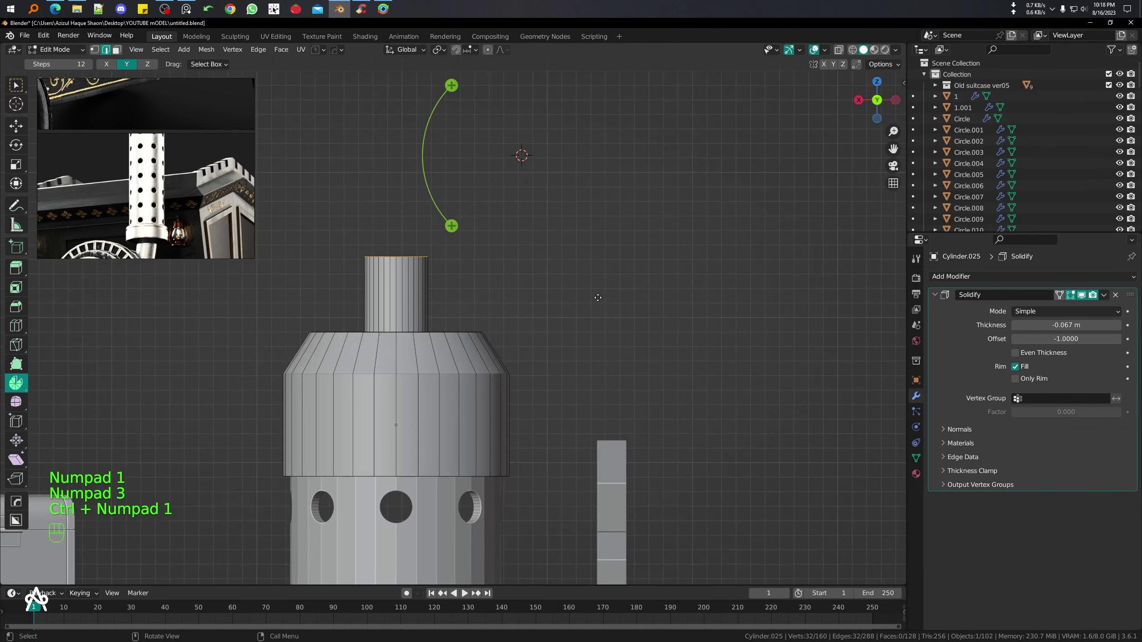
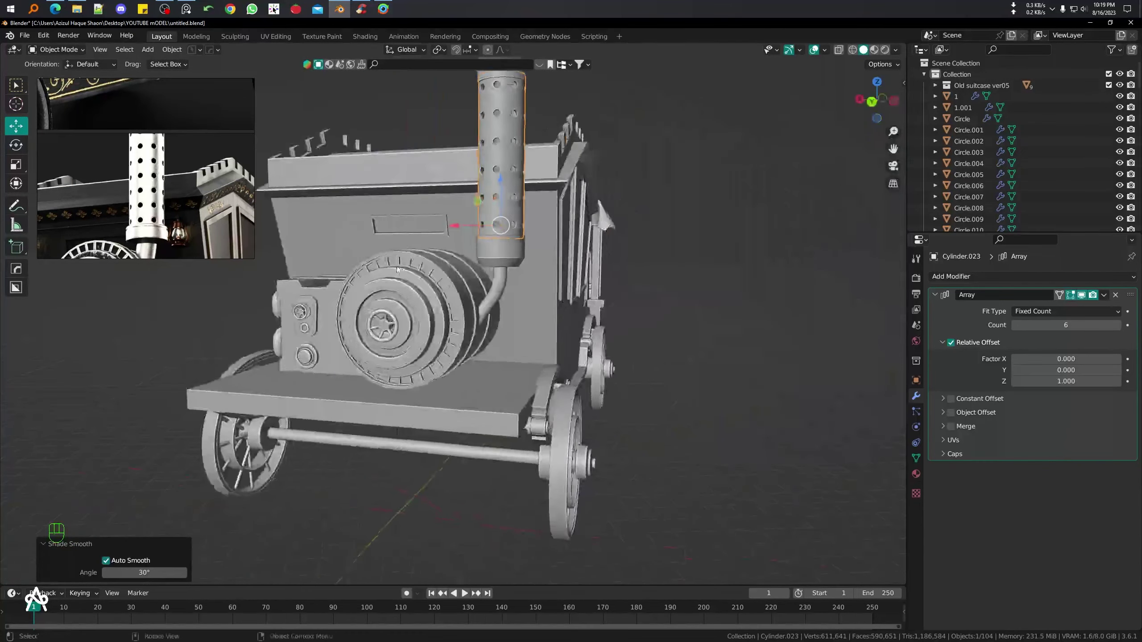
{"action": "left_click_drag", "start_coordinate": [484, 266], "coordinate": [489, 310]}
{"action": "left_click_drag", "start_coordinate": [445, 314], "coordinate": [518, 311]}
{"action": "left_click_drag", "start_coordinate": [374, 314], "coordinate": [499, 301]}
{"action": "left_click_drag", "start_coordinate": [470, 324], "coordinate": [442, 326]}
{"action": "left_click_drag", "start_coordinate": [411, 351], "coordinate": [471, 340]}
{"action": "left_click_drag", "start_coordinate": [537, 362], "coordinate": [483, 360]}
{"action": "left_click", "coordinate": [466, 350]}
{"action": "left_click", "coordinate": [489, 193]}
{"action": "key", "text": "s"}
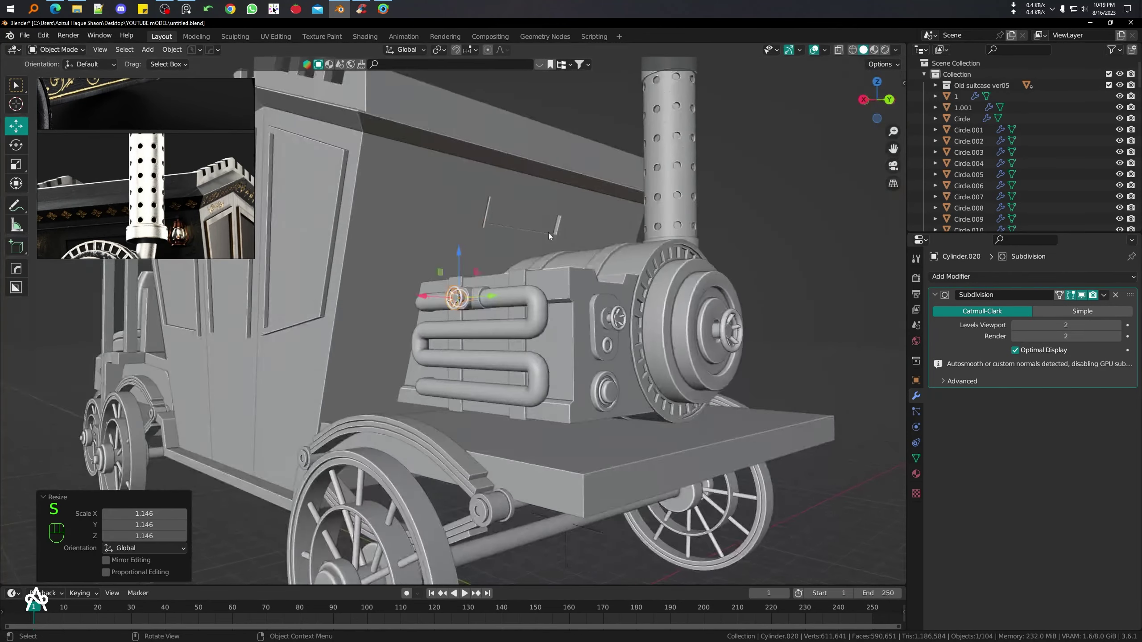
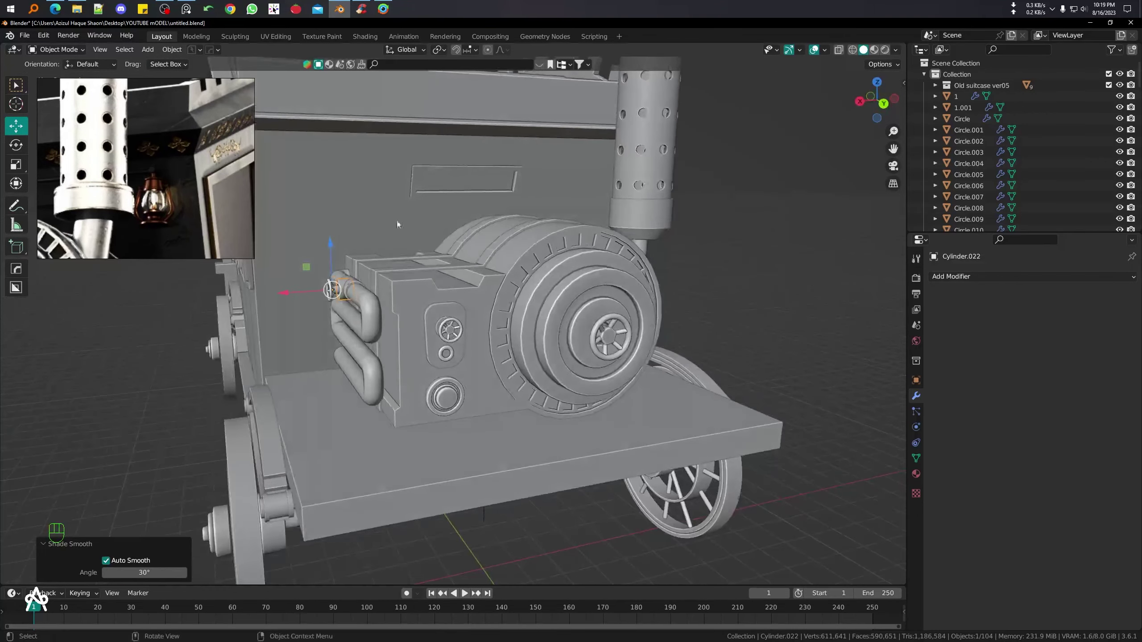
{"action": "middle_click", "coordinate": [427, 213]}
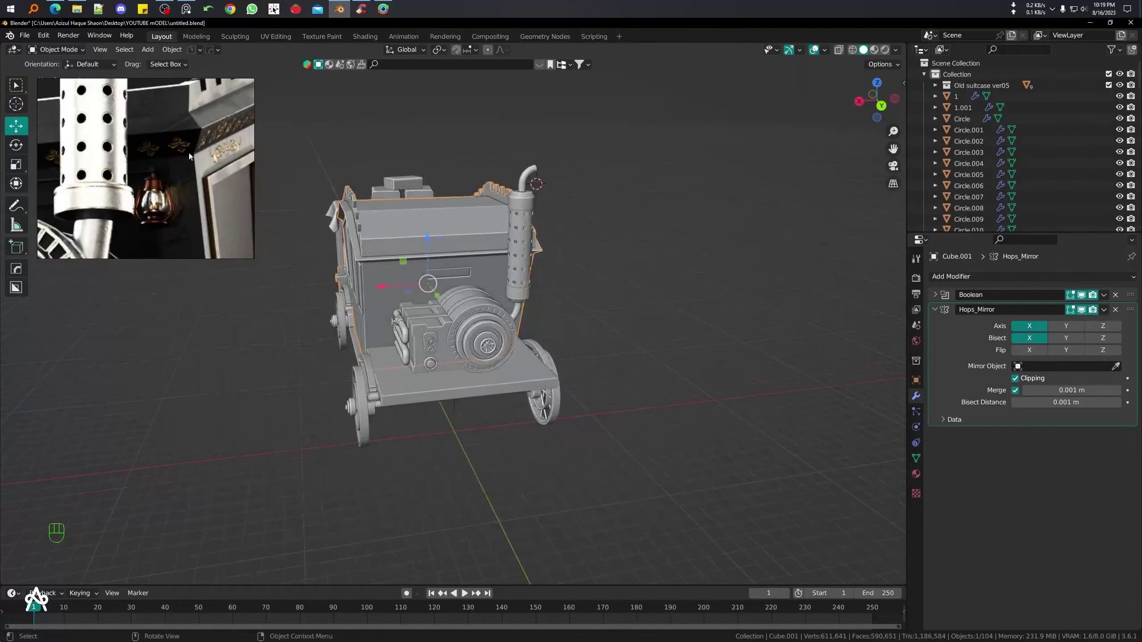
{"action": "left_click", "coordinate": [440, 277]}
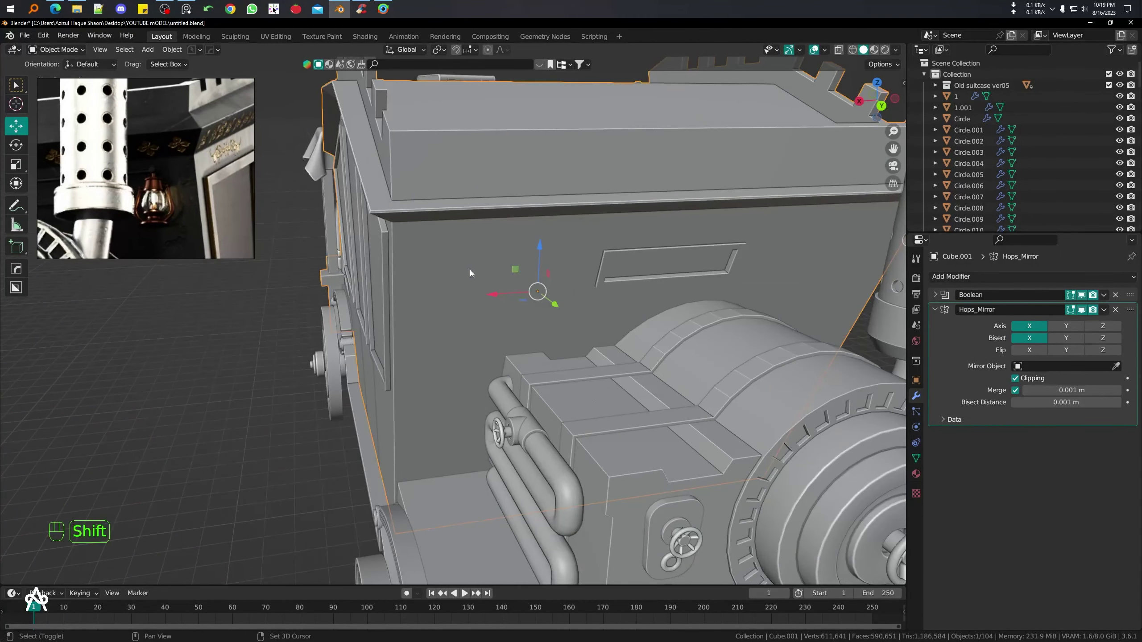
- Add a small cylinder on the cabin side, shrink it and orient it in top wireframe view
{"action": "key", "text": "shift+a"}
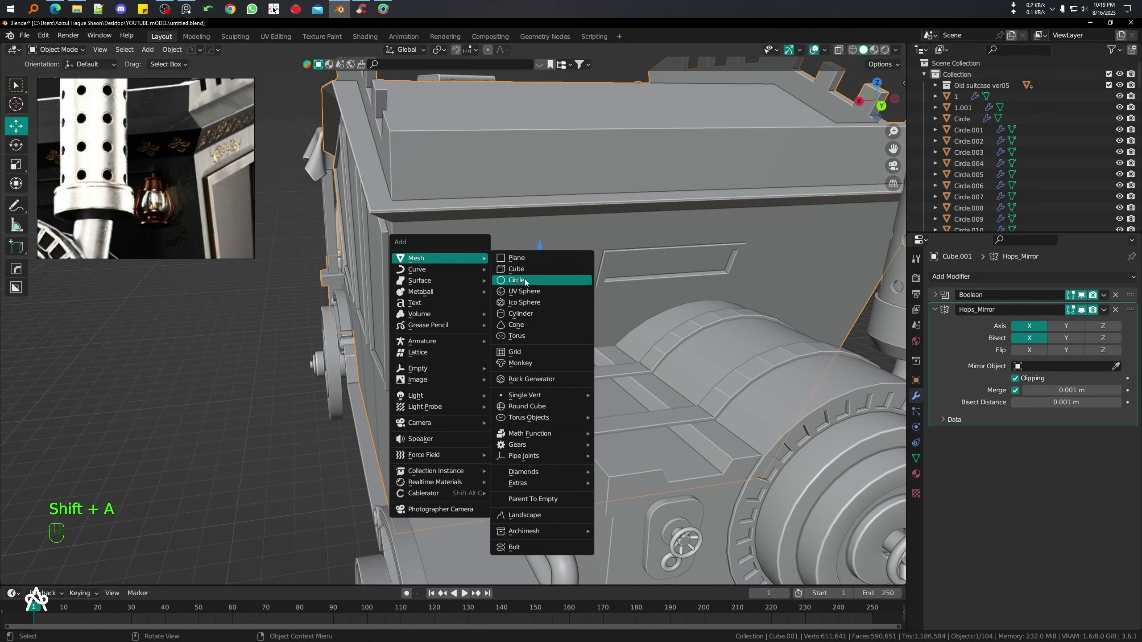
{"action": "key", "text": "s"}
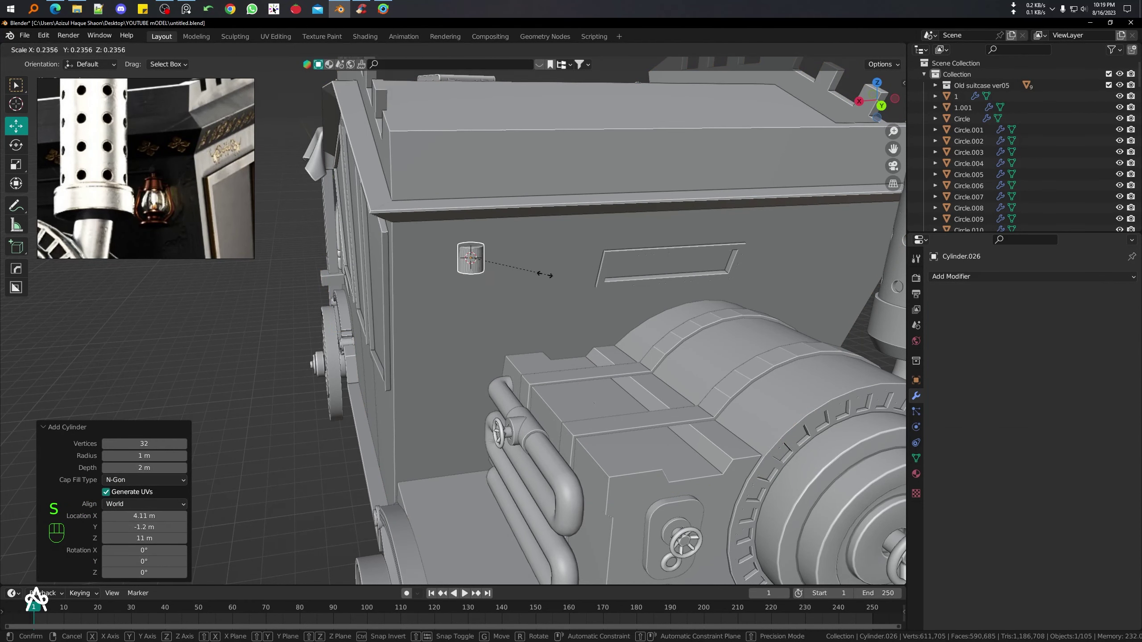
{"action": "key", "text": "r"}
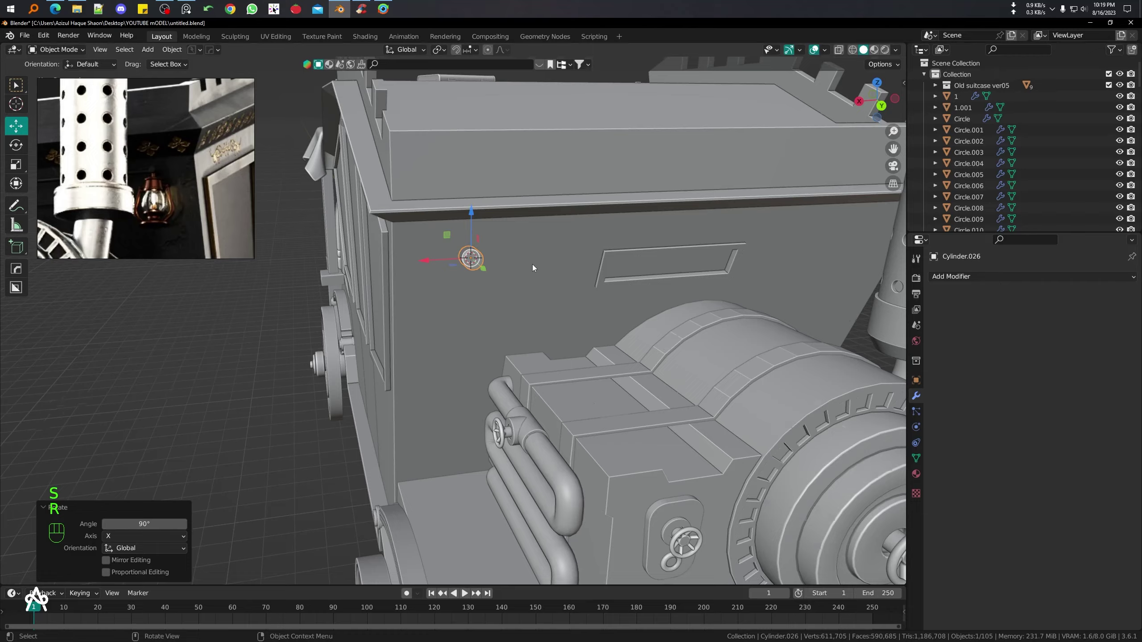
{"action": "middle_click", "coordinate": [583, 299]}
{"action": "key", "text": "KP_7"}
{"action": "key", "text": "shift+z"}
{"action": "left_click", "coordinate": [555, 205]}
- Stretch the cylinder into a long rod and slide it along the cabin side
{"action": "key", "text": "s"}
{"action": "key", "text": "s"}
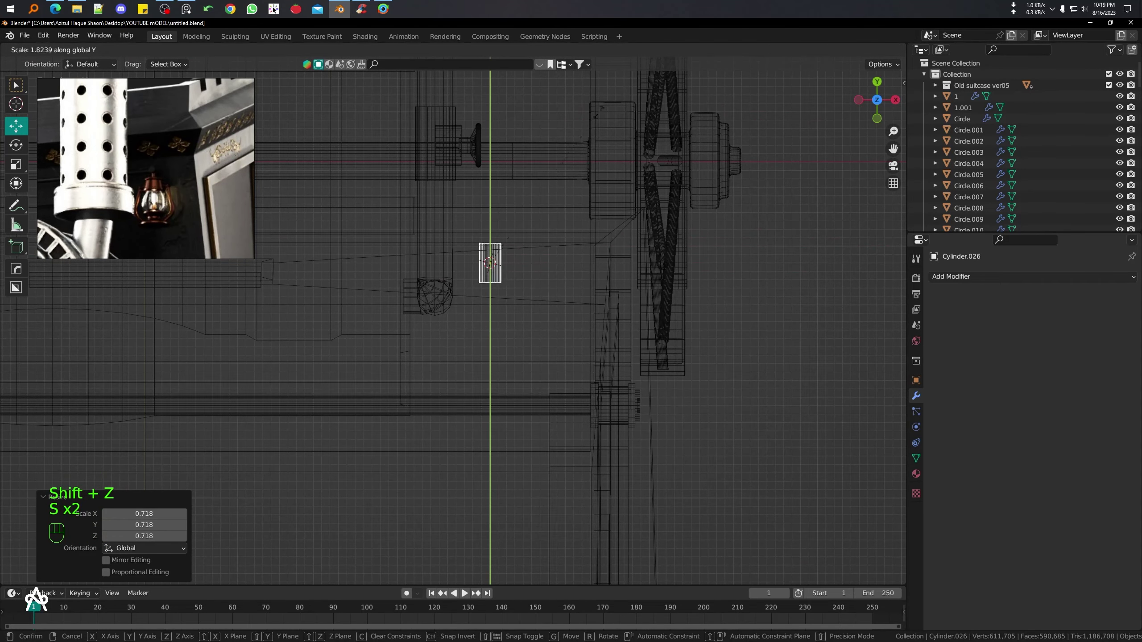
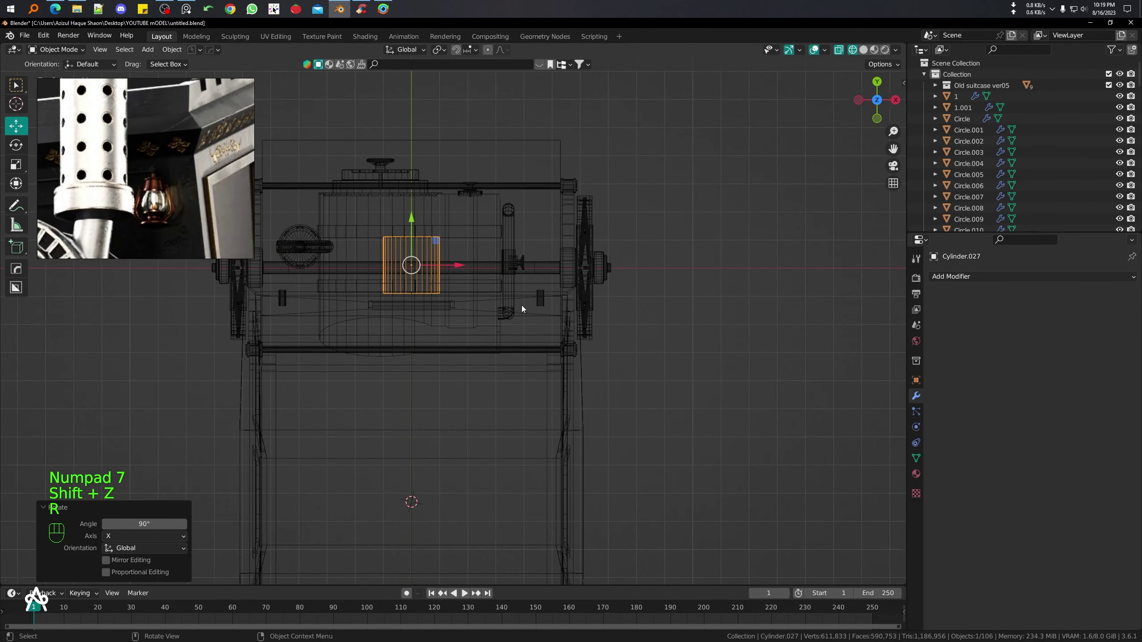
{"action": "key", "text": "s"}
{"action": "key", "text": "g"}
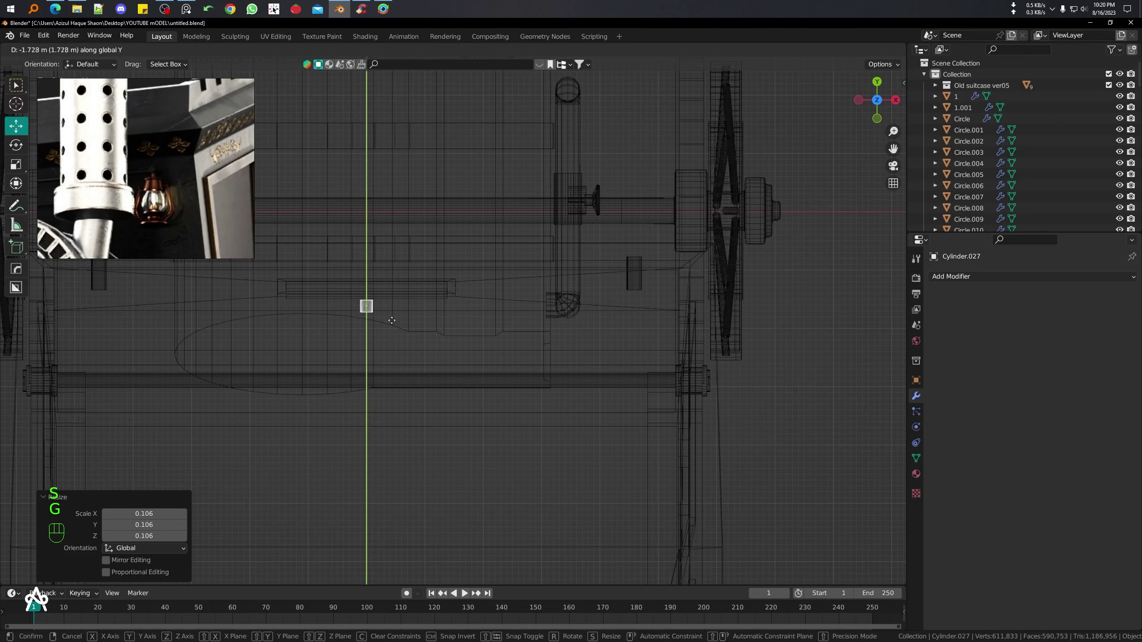
{"action": "key", "text": "r"}
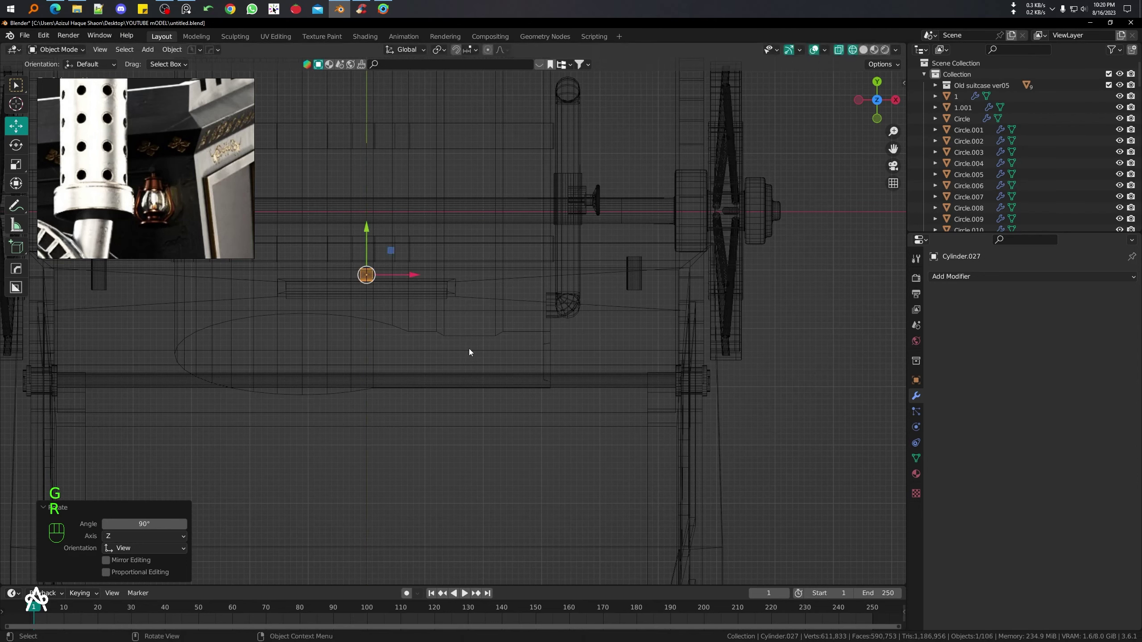
{"action": "key", "text": "s"}
- Refine the rod's length and position so it spans between the two brackets
{"action": "left_click", "coordinate": [560, 355]}
{"action": "key", "text": "s"}
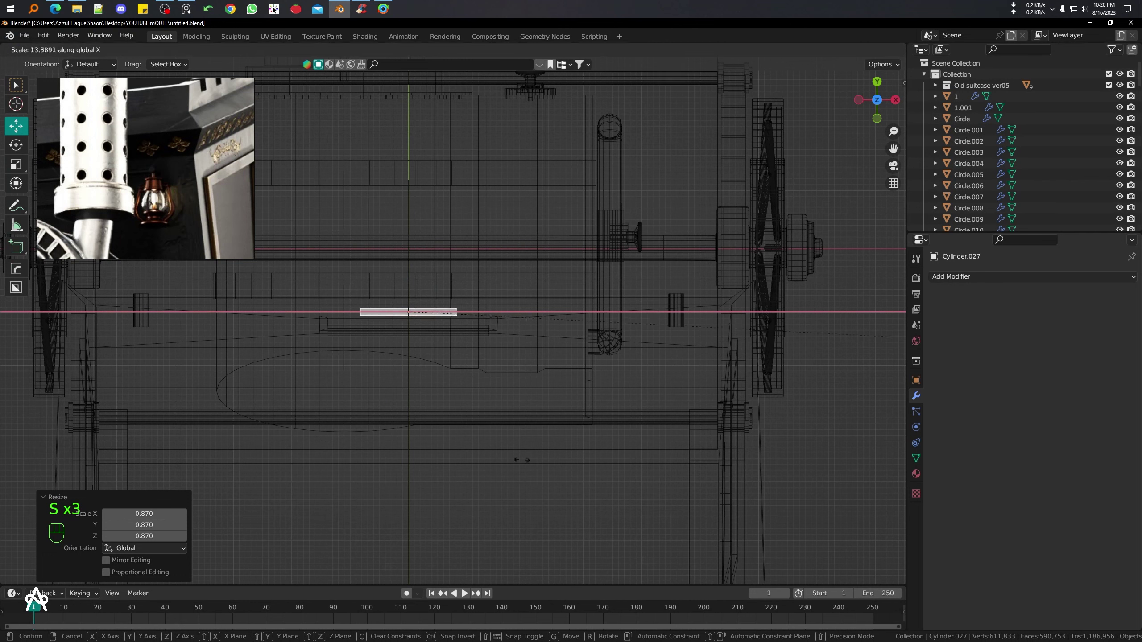
{"action": "key", "text": "s"}
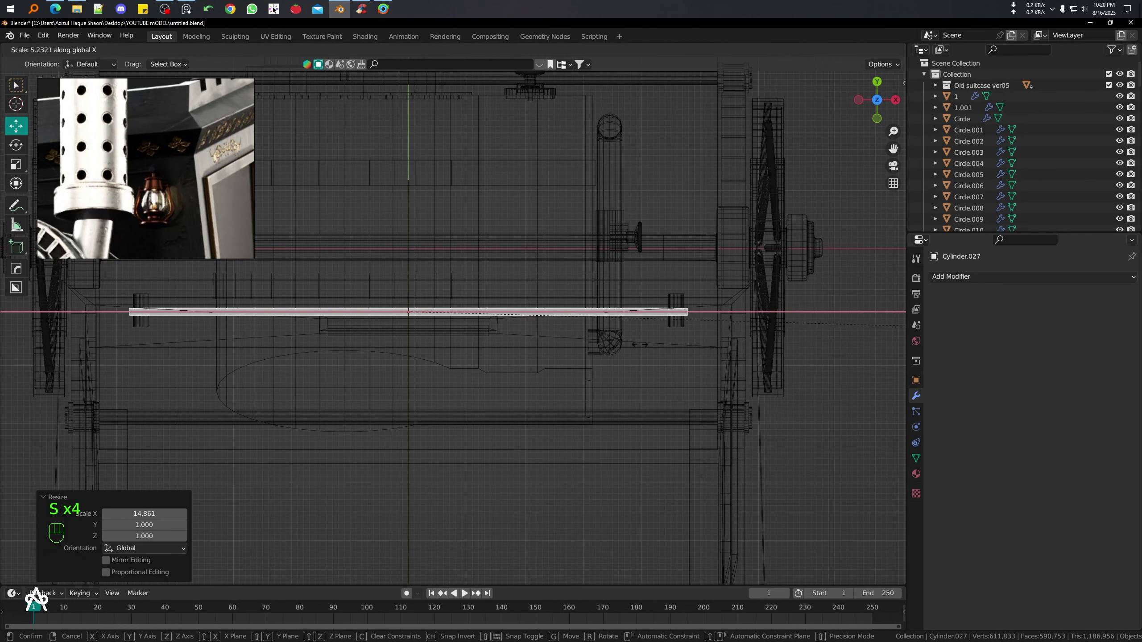
{"action": "key", "text": "g"}
{"action": "key", "text": "s"}
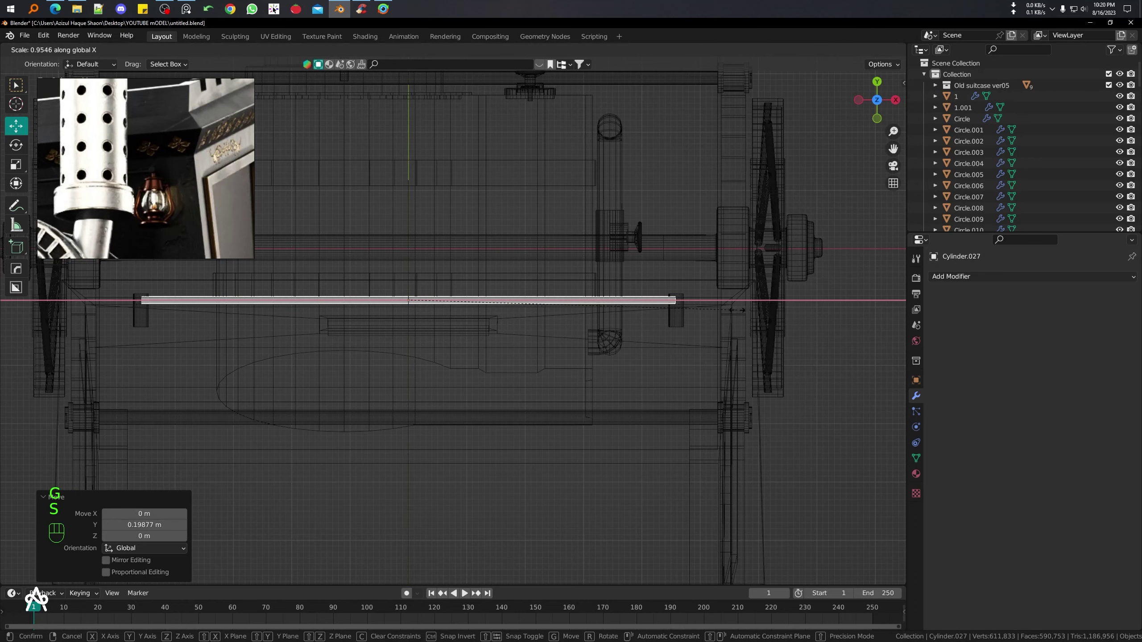
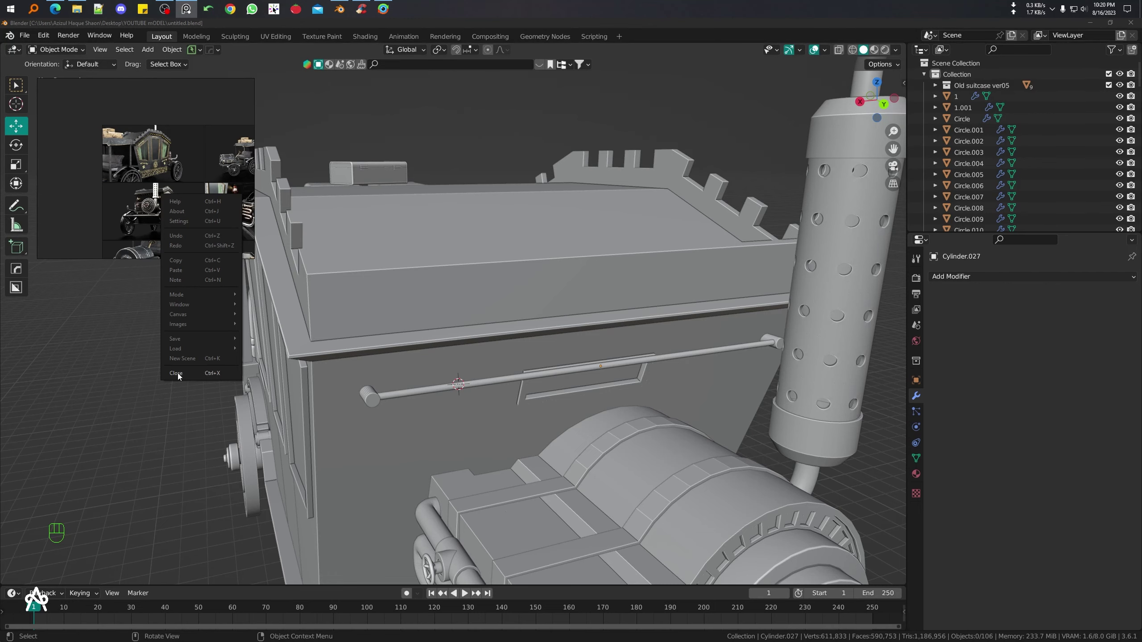
- Orbit around the carriage to check the rail rod above the engine
{"action": "middle_click", "coordinate": [526, 362]}
{"action": "middle_click", "coordinate": [517, 338]}
{"action": "middle_click", "coordinate": [489, 312]}
{"action": "left_click_drag", "start_coordinate": [421, 254], "coordinate": [356, 313]}
{"action": "left_click_drag", "start_coordinate": [353, 362], "coordinate": [390, 284]}
{"action": "middle_click", "coordinate": [406, 287]}
{"action": "middle_click", "coordinate": [413, 295]}
- Save the blend file and orbit to view the rod beside the engine
{"action": "key", "text": "ctrl+s"}
{"action": "key", "text": "ctrl+s"}
{"action": "left_click_drag", "start_coordinate": [436, 331], "coordinate": [455, 294]}
{"action": "left_click_drag", "start_coordinate": [463, 295], "coordinate": [452, 346]}
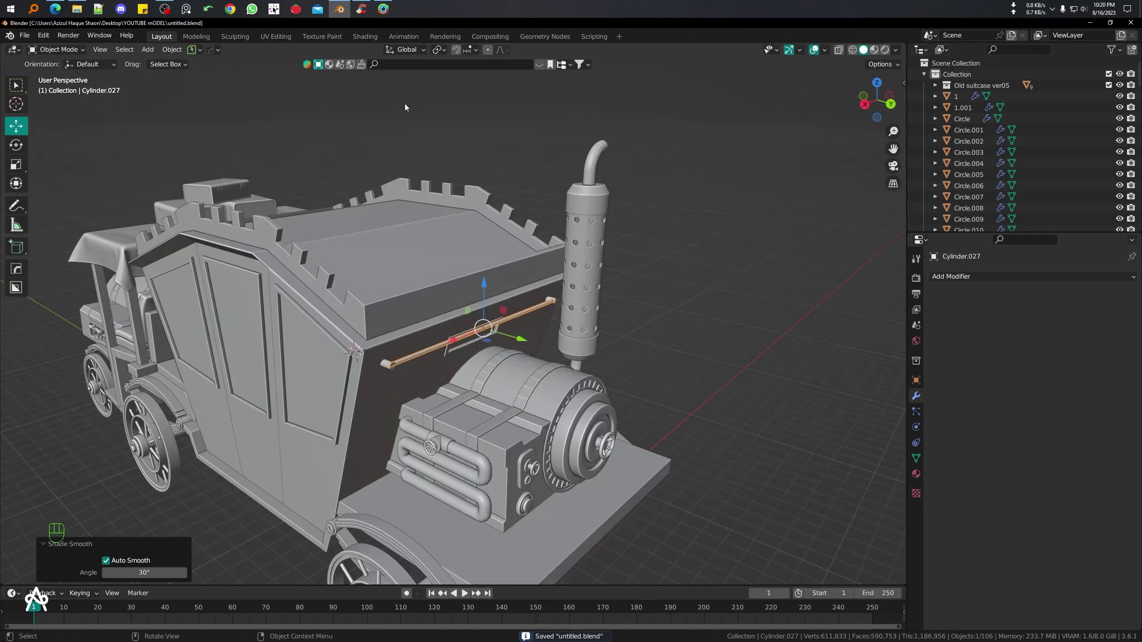
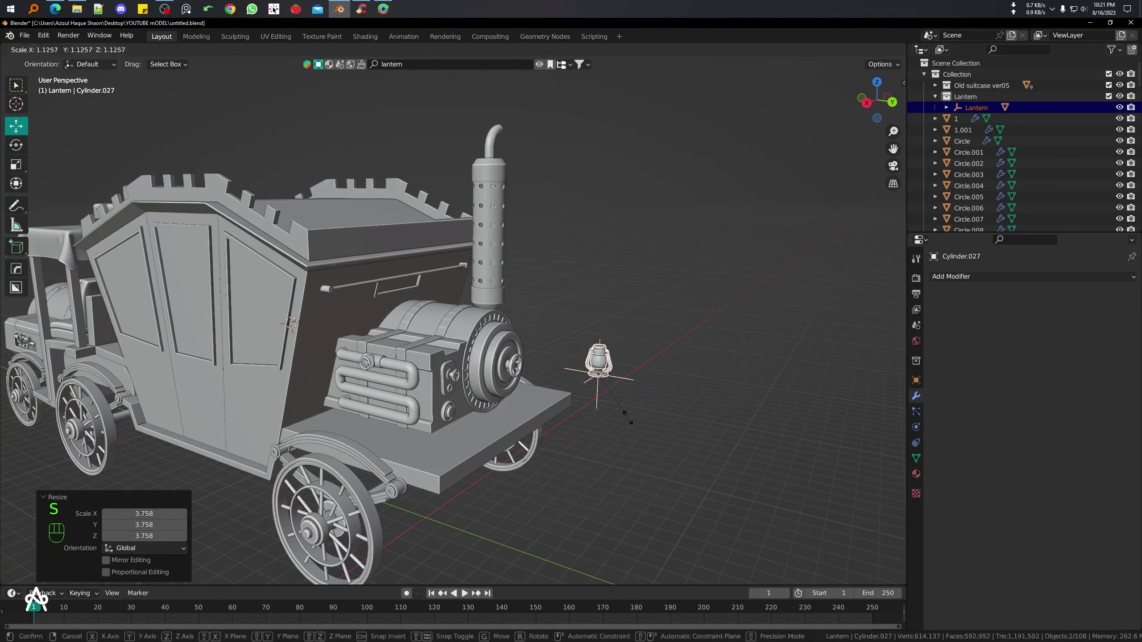
- Move the lantern in top wireframe view toward the end of the rail rod
{"action": "key", "text": "KP_7"}
{"action": "key", "text": "shift+z"}
{"action": "key", "text": "g"}
{"action": "key", "text": "g"}
- Adjust the lantern's height from side and front views so it hangs under the rod end
{"action": "key", "text": "KP_3"}
{"action": "key", "text": "g"}
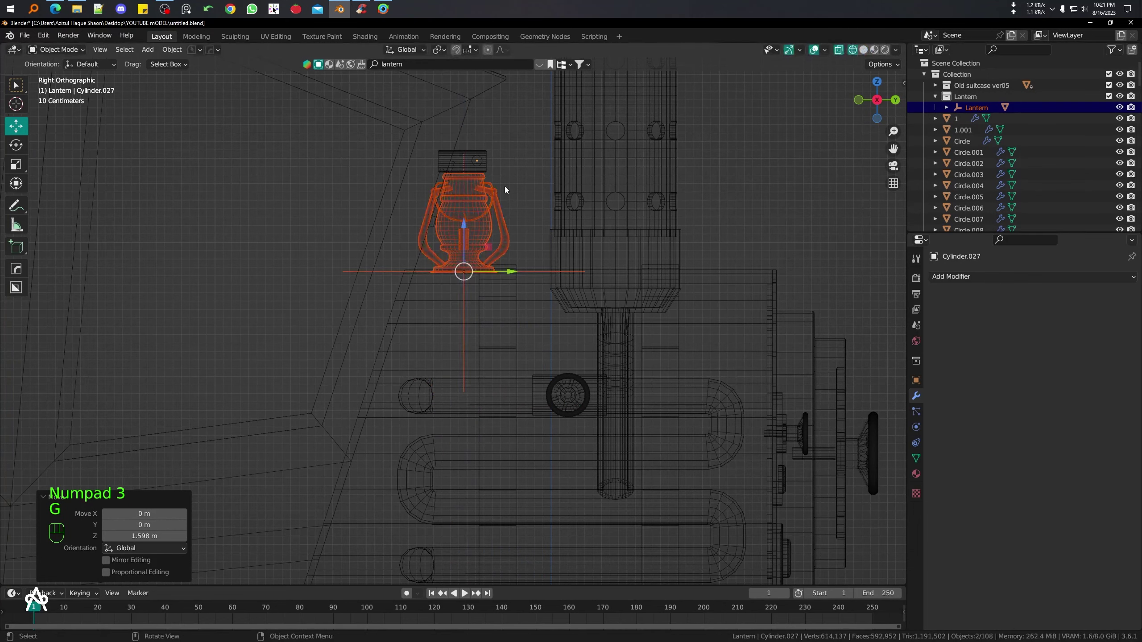
{"action": "key", "text": "KP_3"}
{"action": "key", "text": "KP_1"}
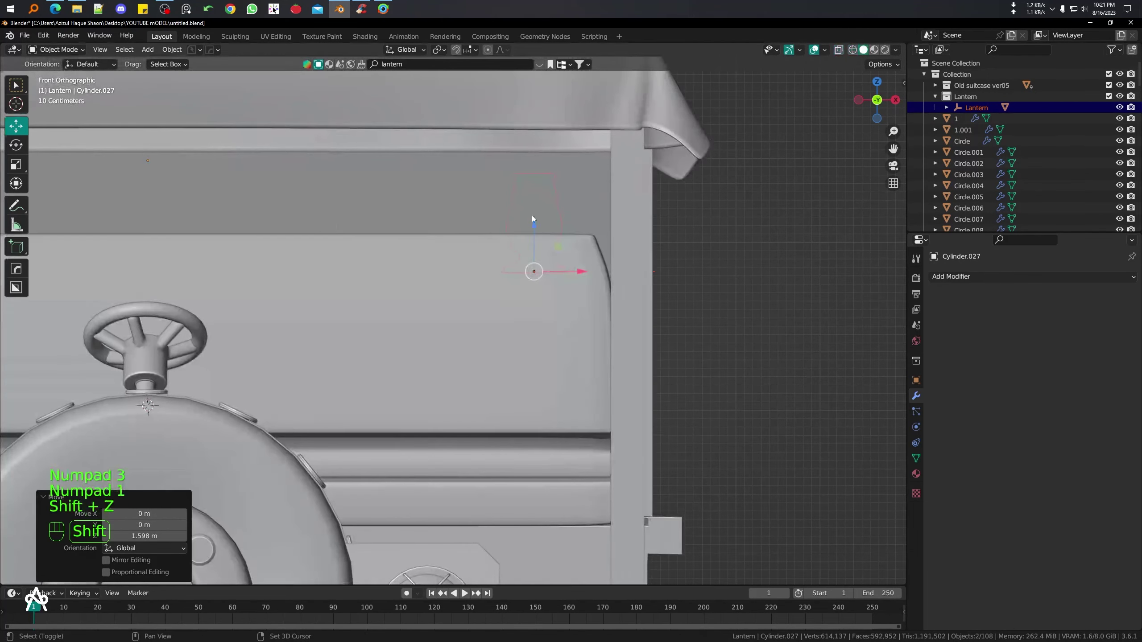
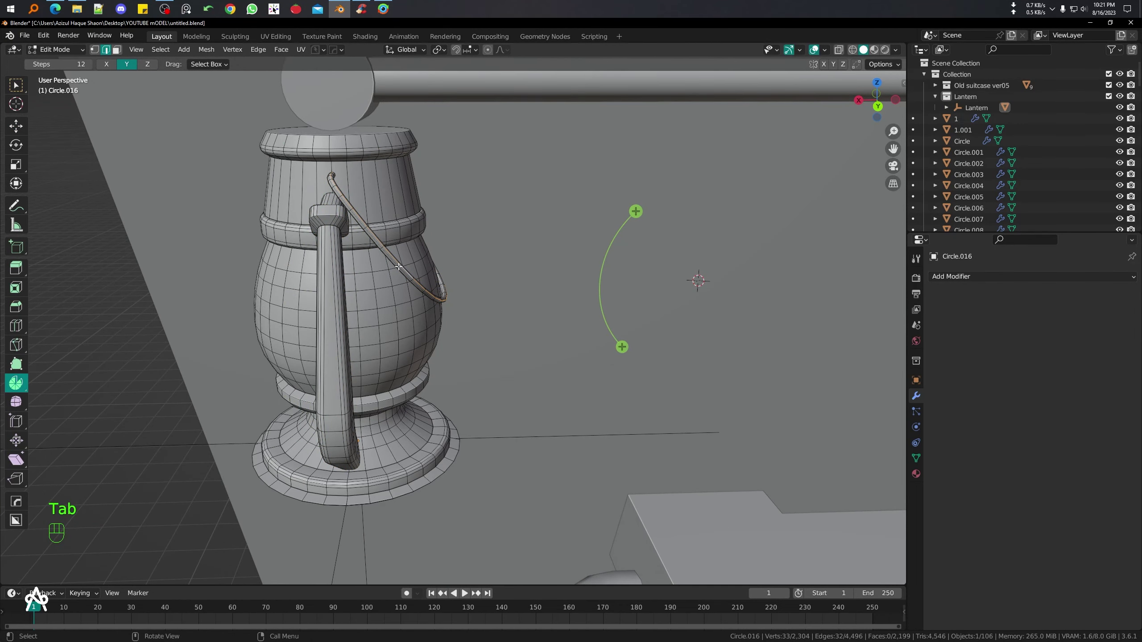
- Rotate the lantern handle upright about X, checking it from the back view
{"action": "key", "text": "r"}
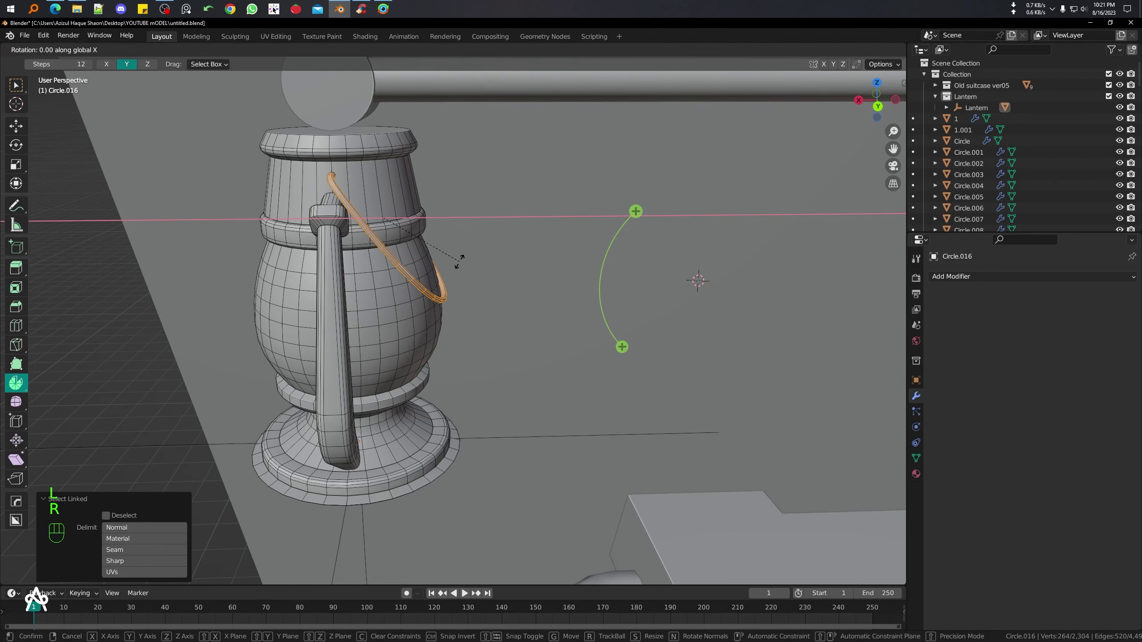
{"action": "key", "text": "x"}
{"action": "key", "text": "KP_3"}
{"action": "key", "text": "ctrl+KP_1"}
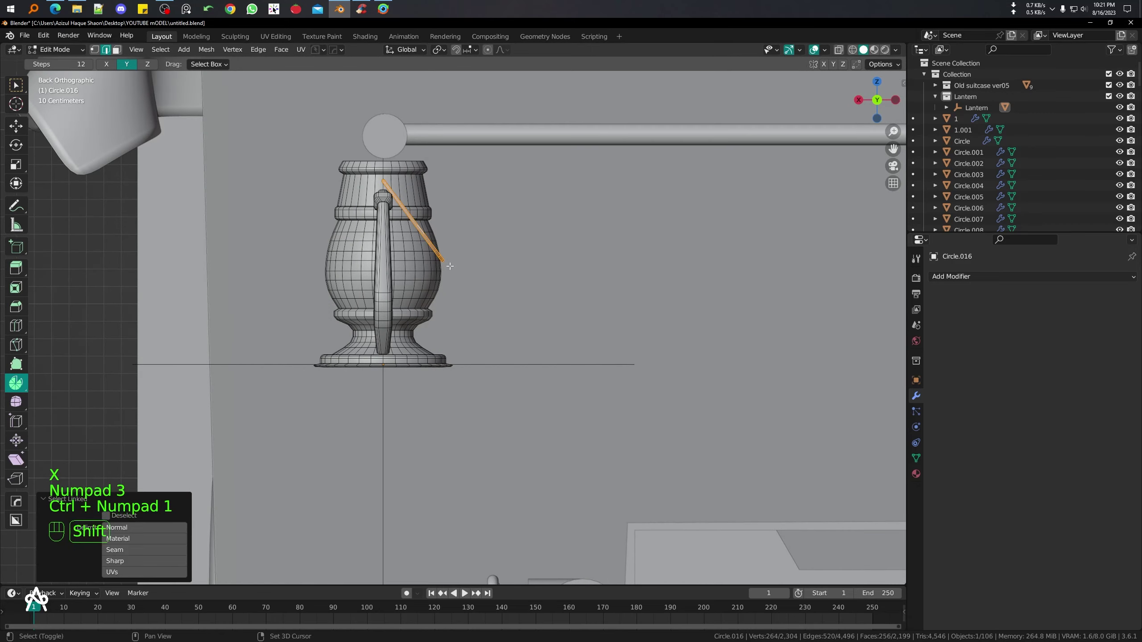
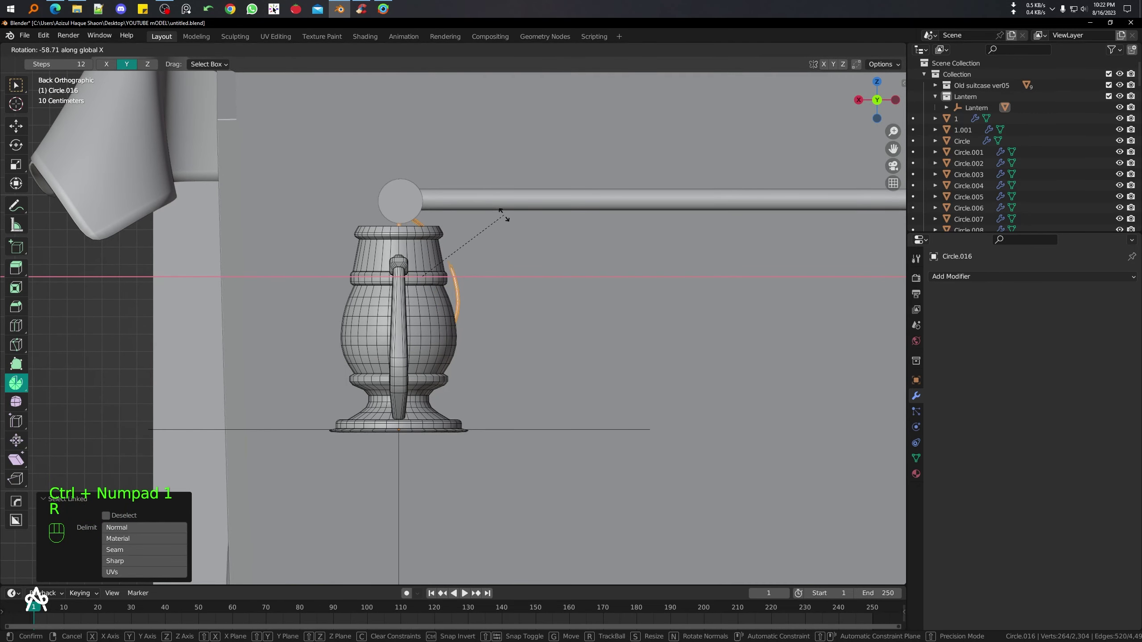
{"action": "key", "text": "r"}
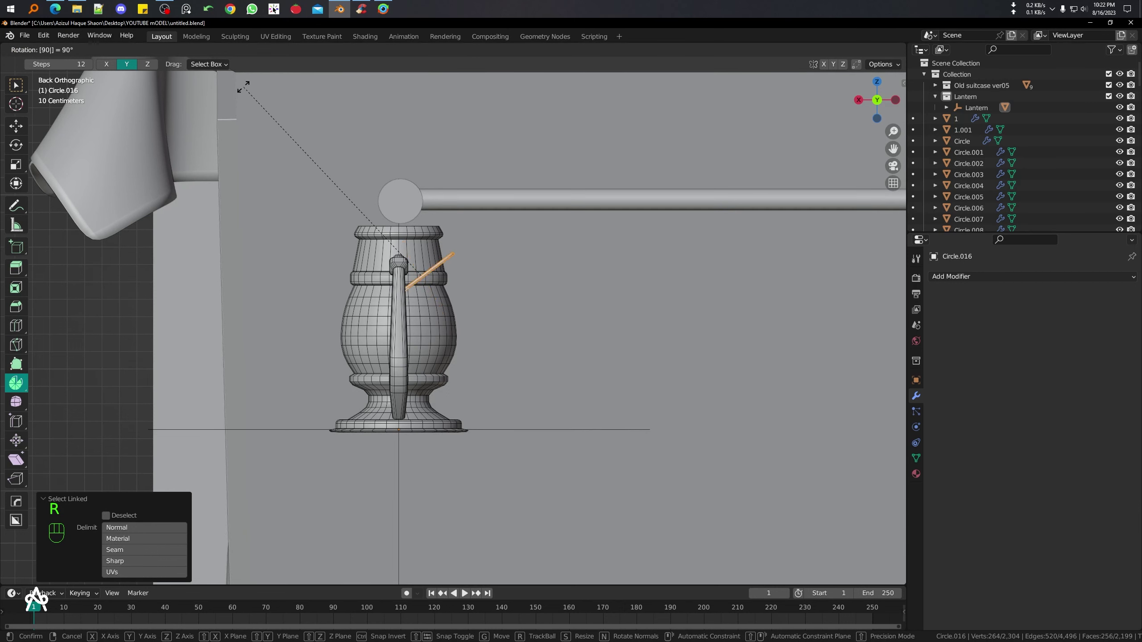
{"action": "key", "text": "r"}
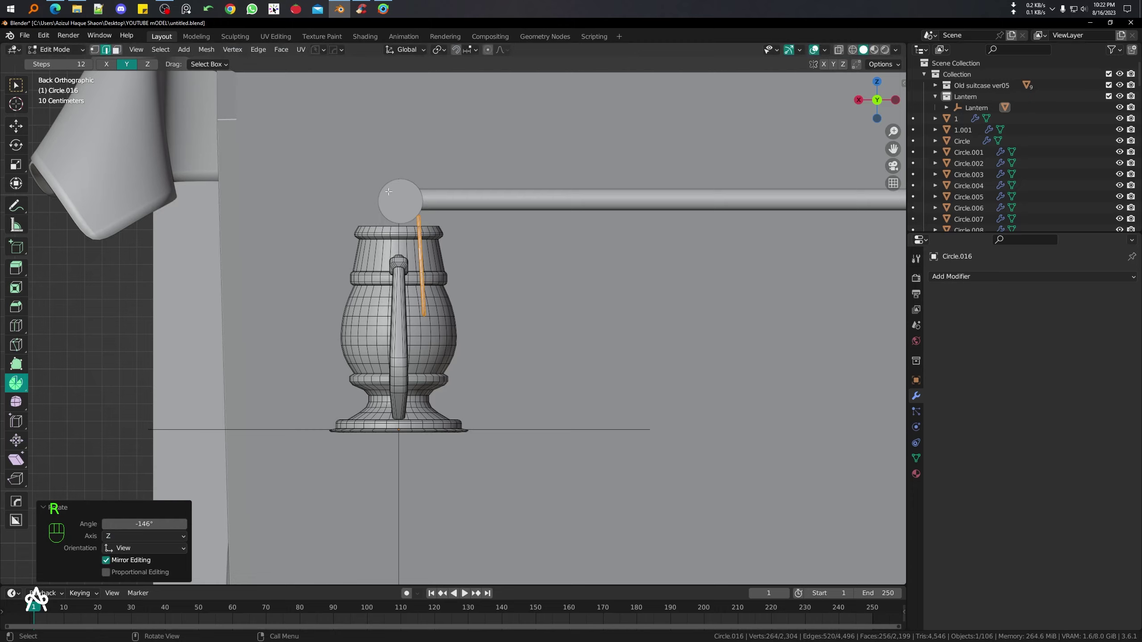
- Raise the handle up to the rod end and fine-tune its rotation
{"action": "key", "text": "shift+z"}
{"action": "key", "text": "r"}
{"action": "key", "text": "g"}
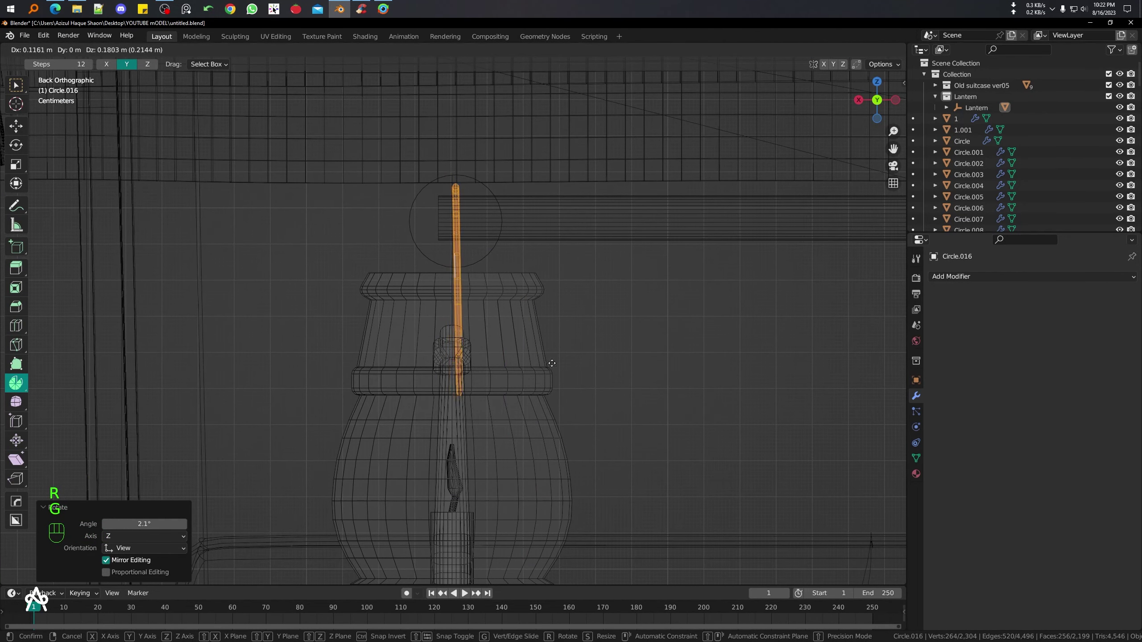
{"action": "key", "text": "r"}
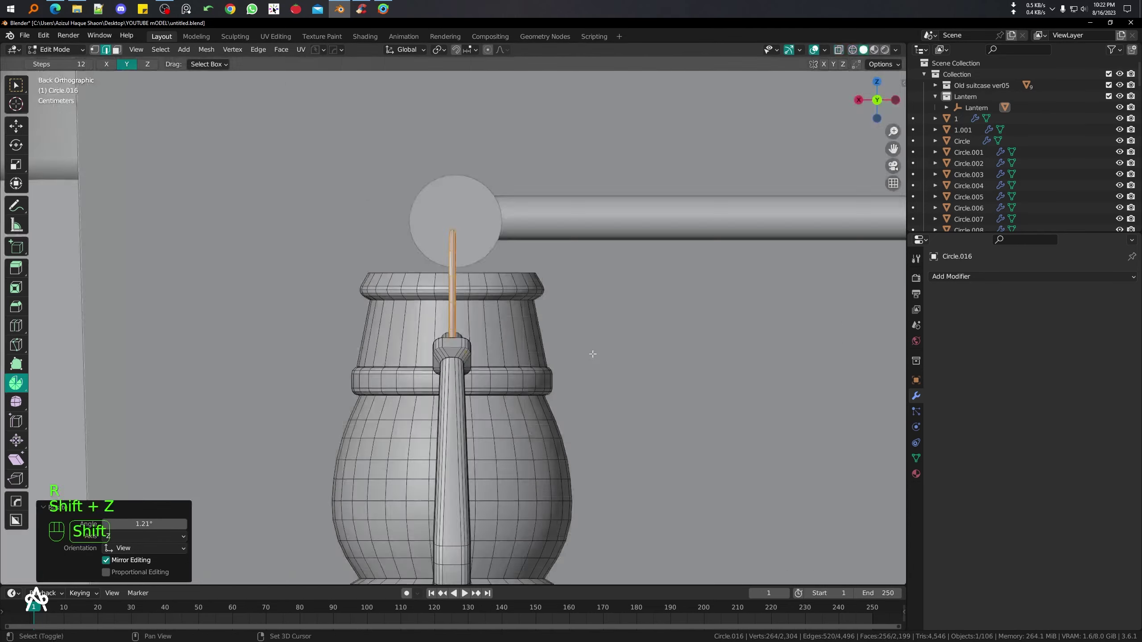
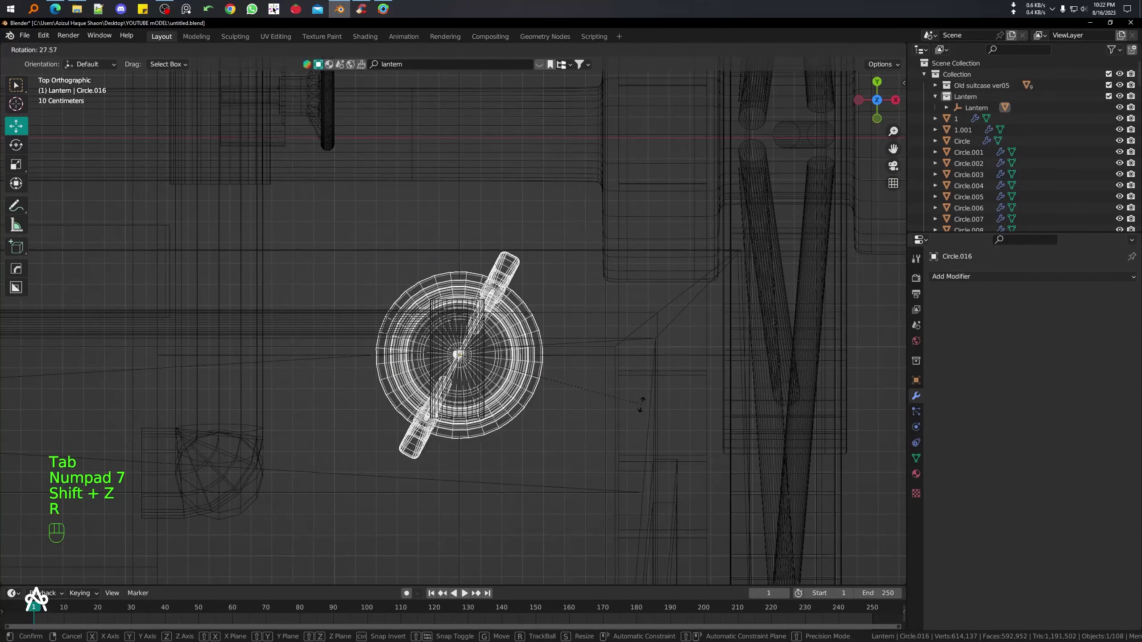
- Turn the lantern about its vertical axis and lift the handle to hook over the rod
{"action": "key", "text": "shift+z"}
{"action": "middle_click", "coordinate": [594, 388]}
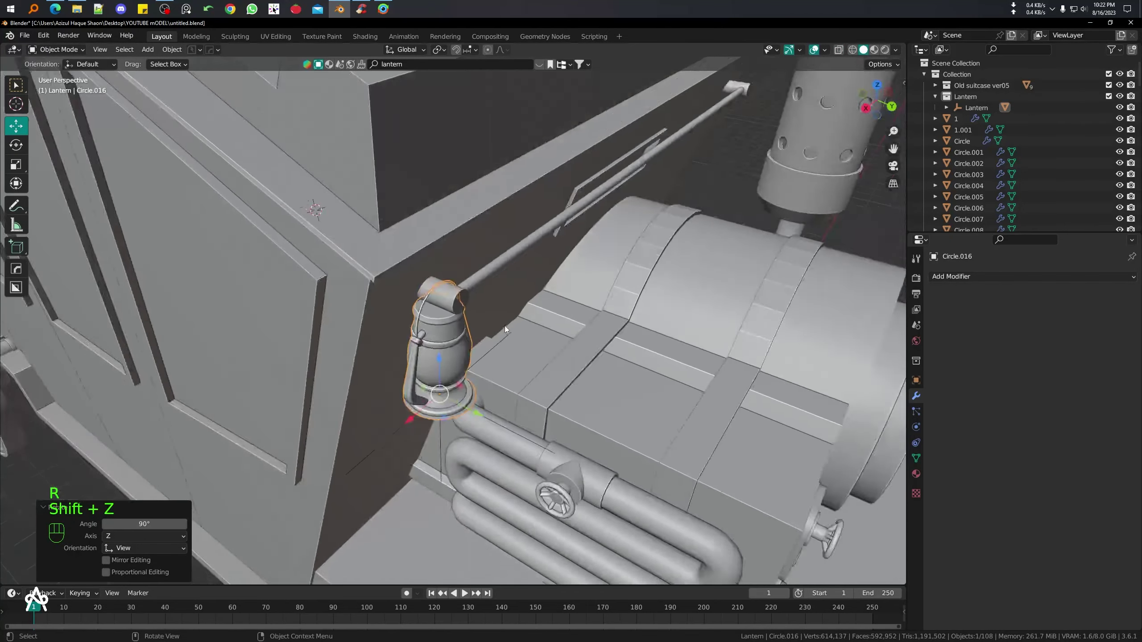
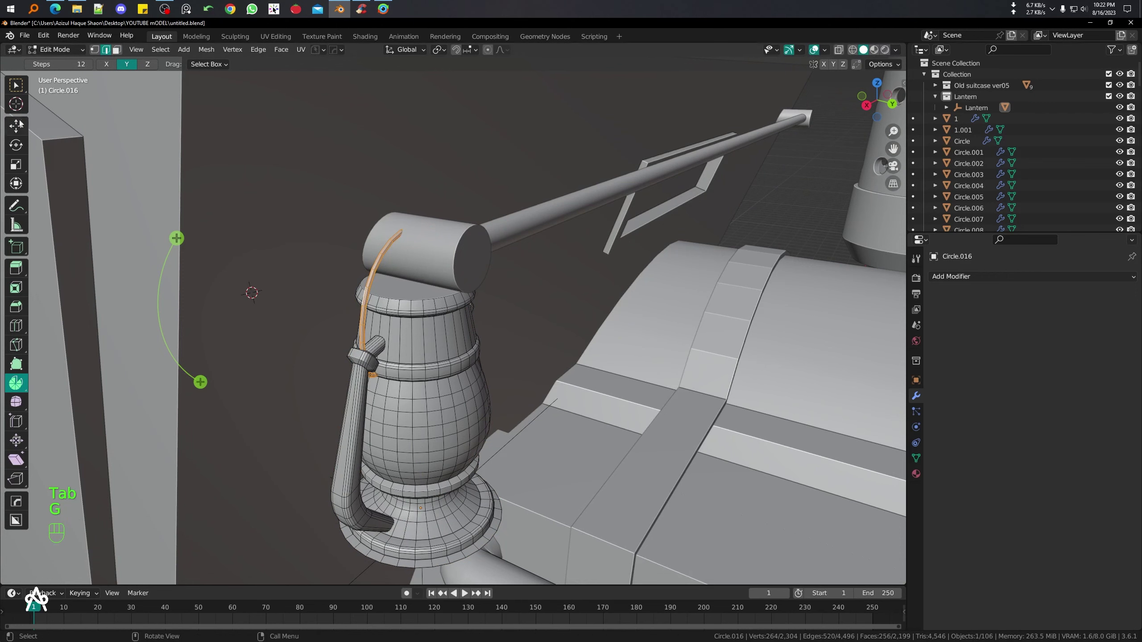
{"action": "key", "text": "g"}
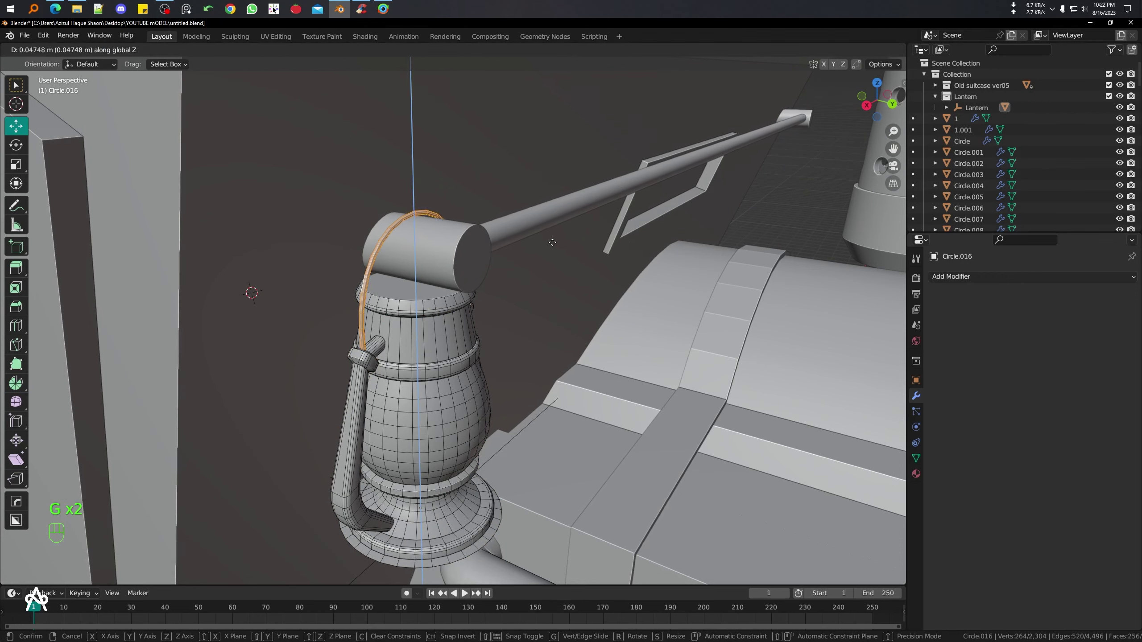
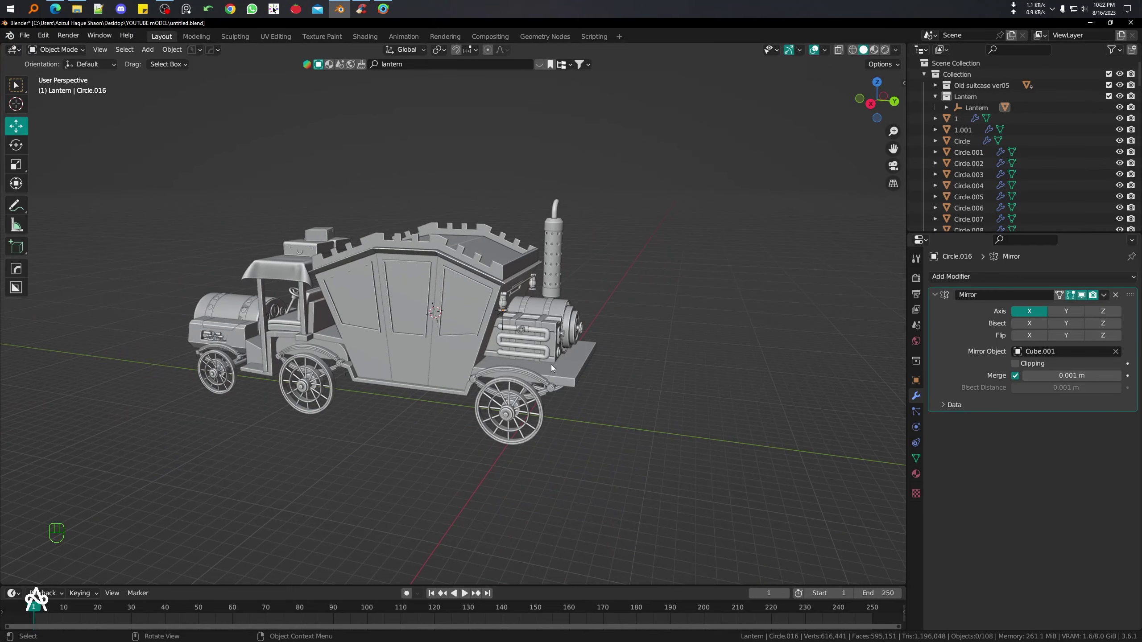
{"action": "left_click_drag", "start_coordinate": [477, 351], "coordinate": [546, 334]}
{"action": "left_click_drag", "start_coordinate": [446, 359], "coordinate": [569, 335]}
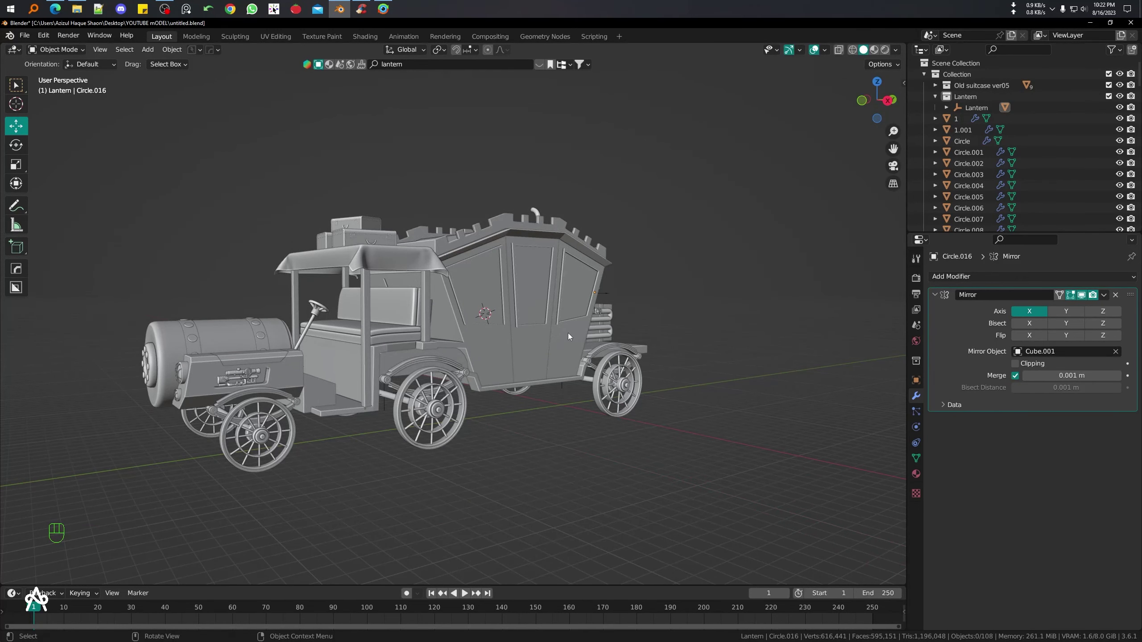
{"action": "left_click", "coordinate": [495, 312]}
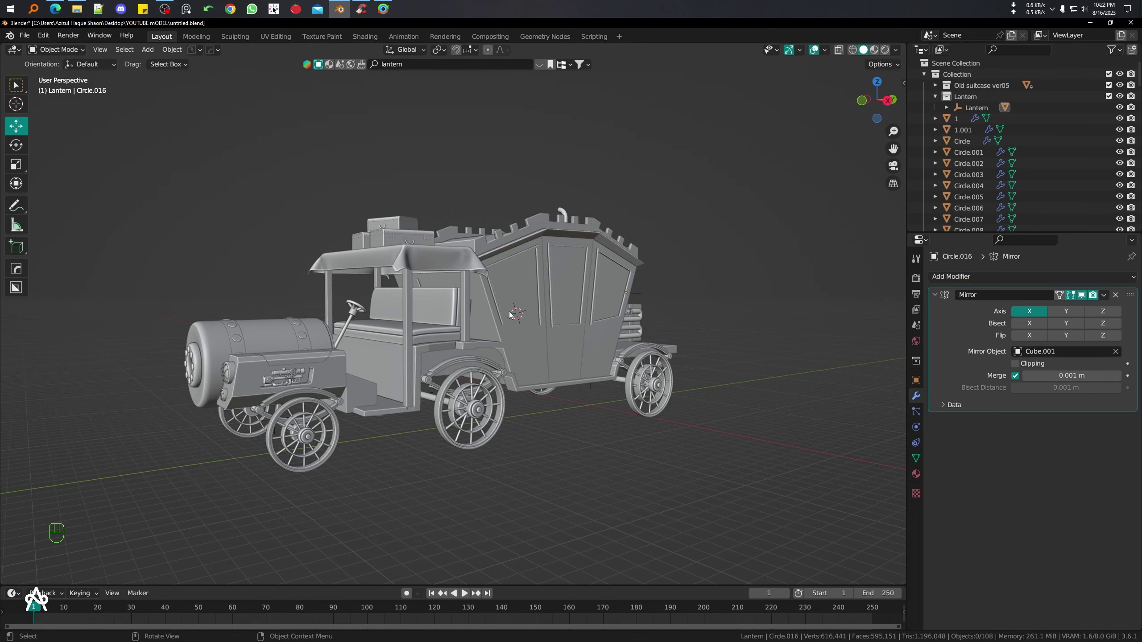
{"action": "left_click_drag", "start_coordinate": [474, 325], "coordinate": [527, 316]}
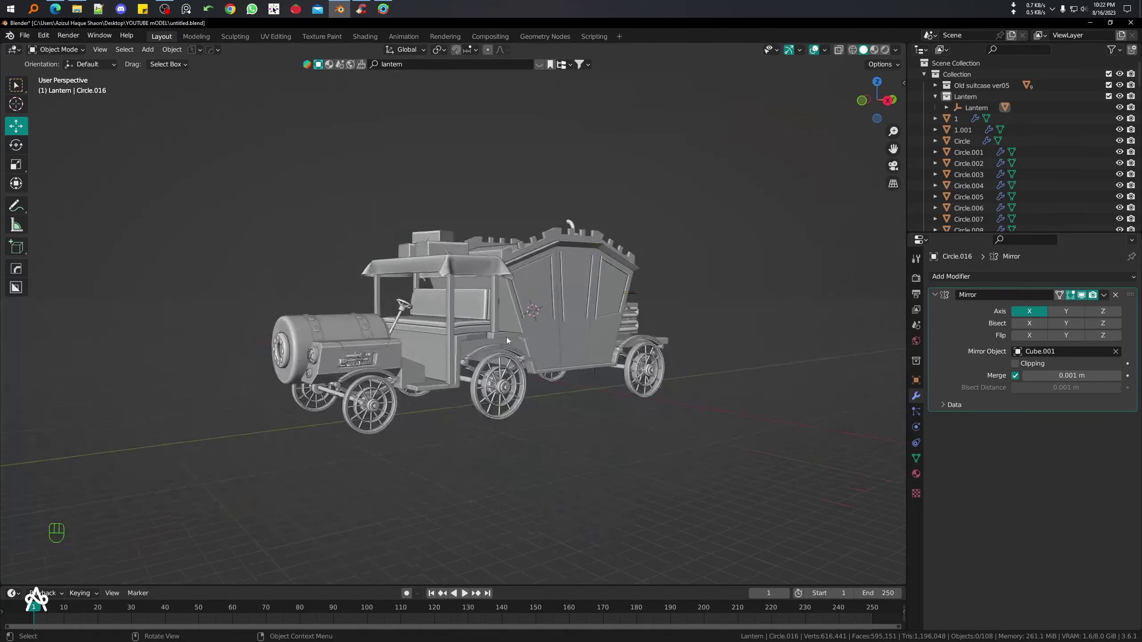
{"action": "left_click_drag", "start_coordinate": [519, 350], "coordinate": [650, 352]}
{"action": "left_click_drag", "start_coordinate": [648, 354], "coordinate": [519, 362]}
{"action": "middle_click", "coordinate": [511, 360]}
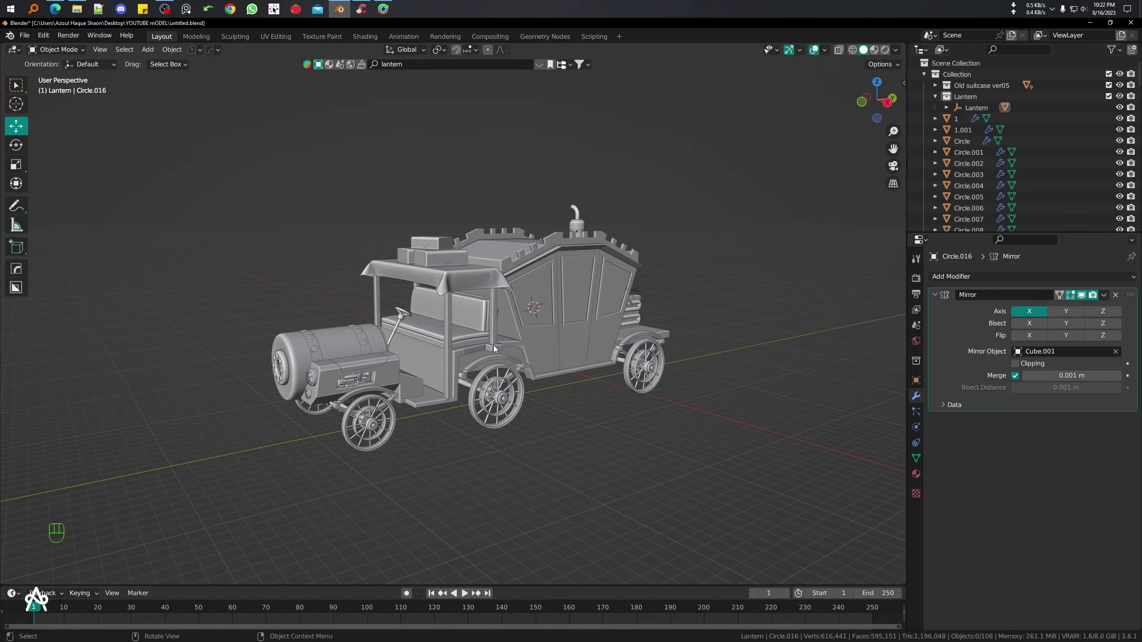